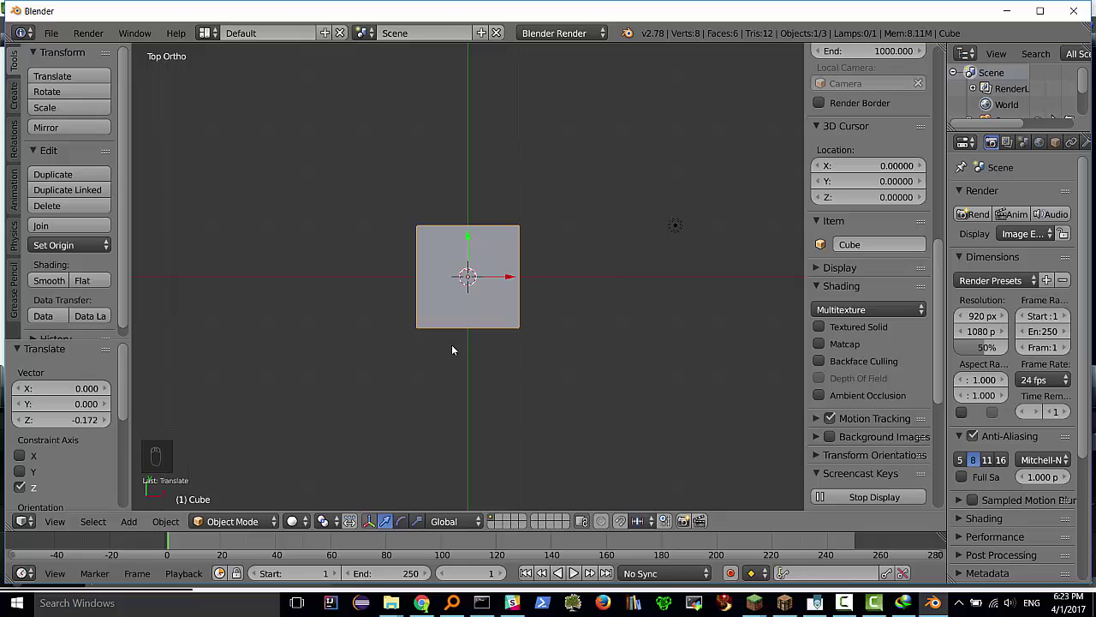
Cycle through the numpad front, side, top and perspective views of the cube
key("KP_1")
key("KP_3")
key("KP_7")
key("KP_5")
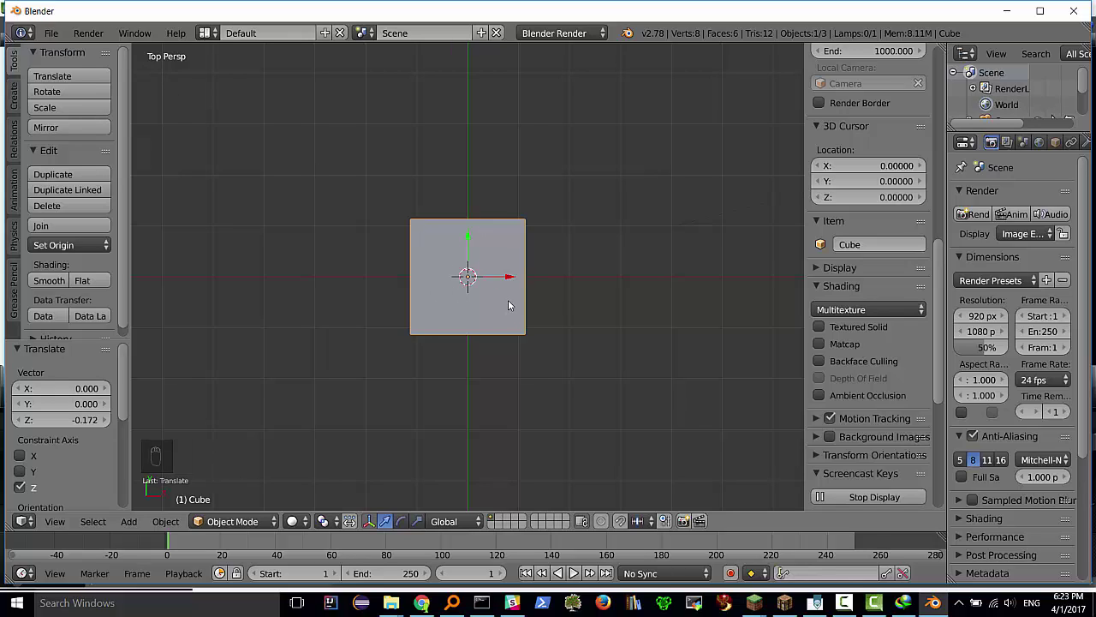
key("KP_5")
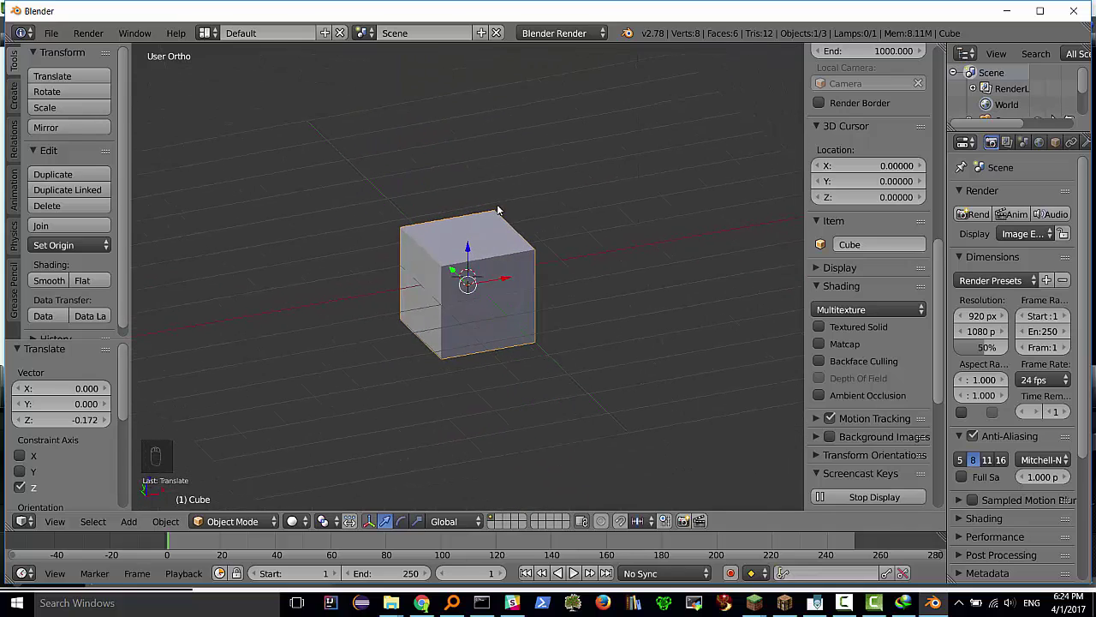
Orbit and zoom in so the cube is seen closer from an angled 3D view
left_click_drag(496, 241, 233, 519)
key("Tab")
key("Tab")
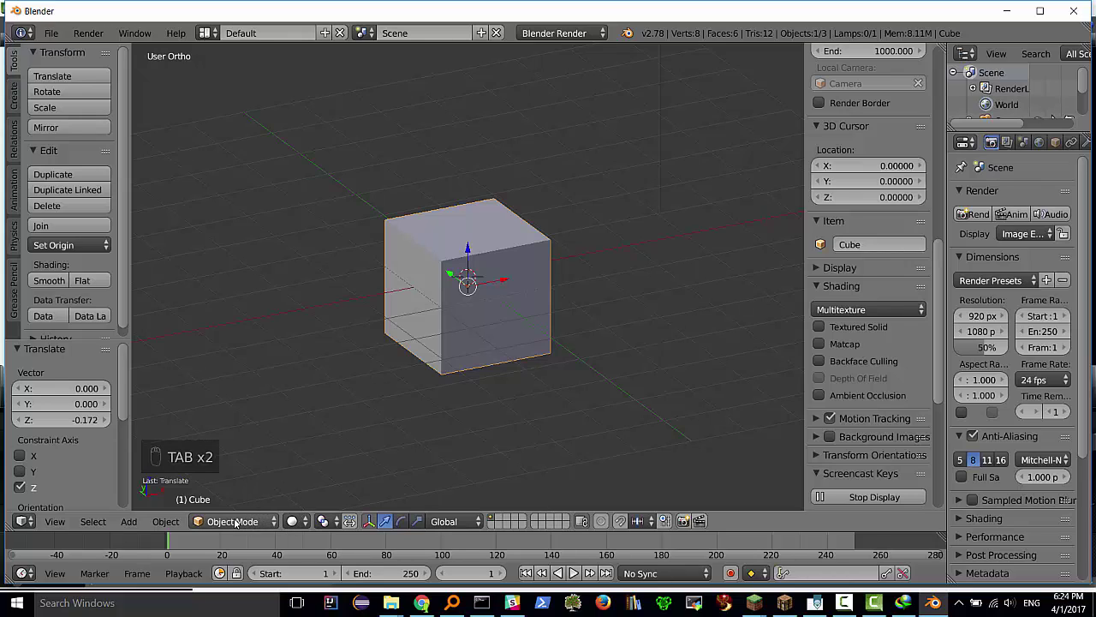
left_click_drag(479, 277, 495, 295)
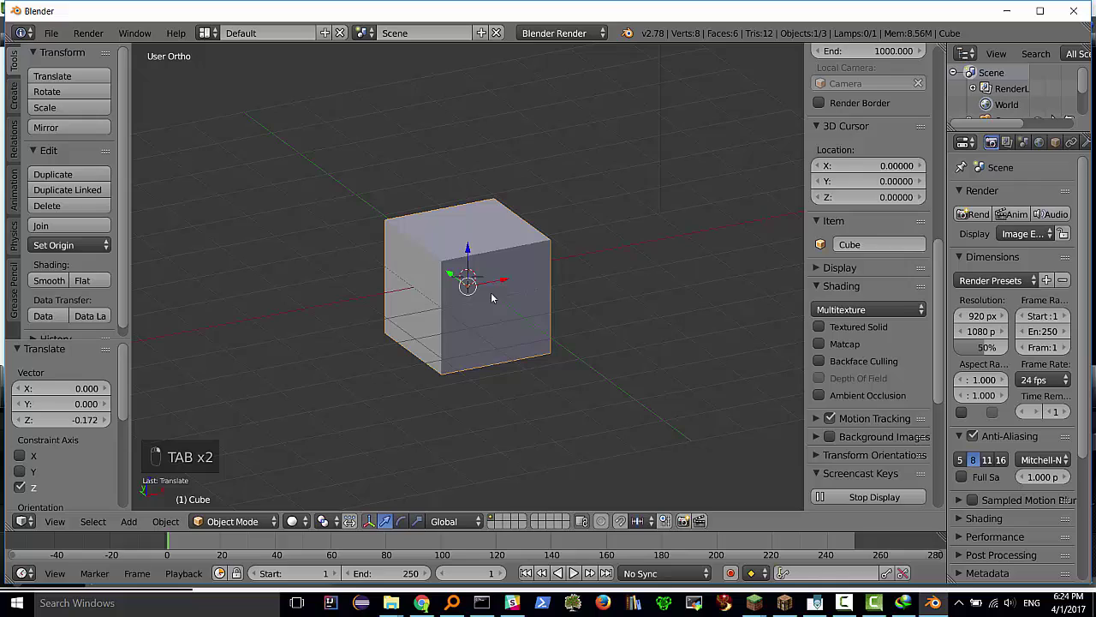
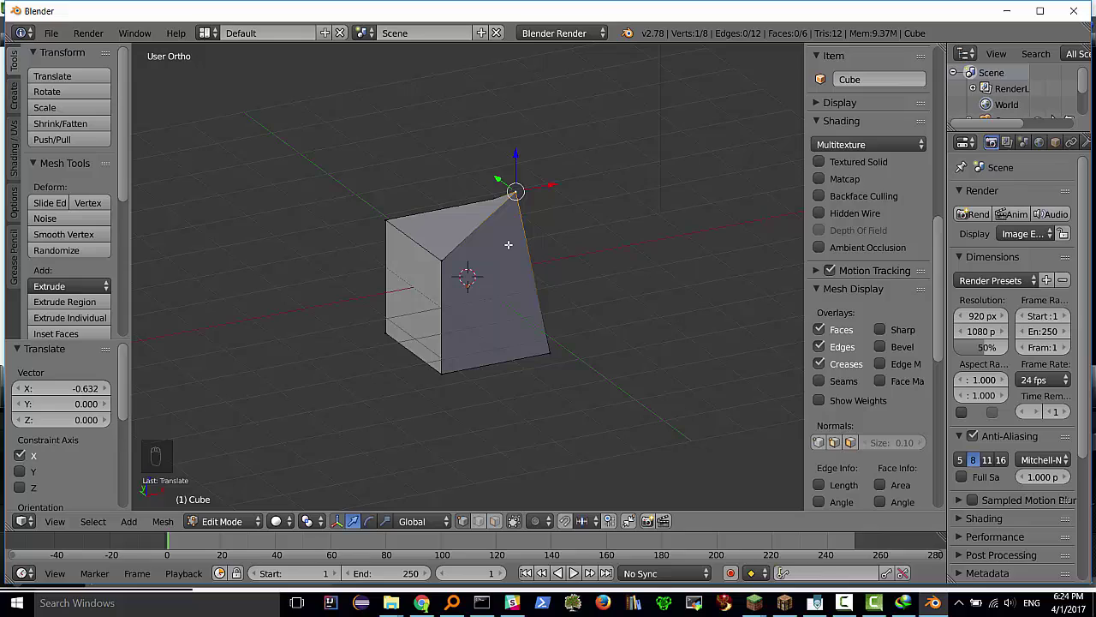
key("ctrl+z")
key("ctrl+z")
key("ctrl+z")
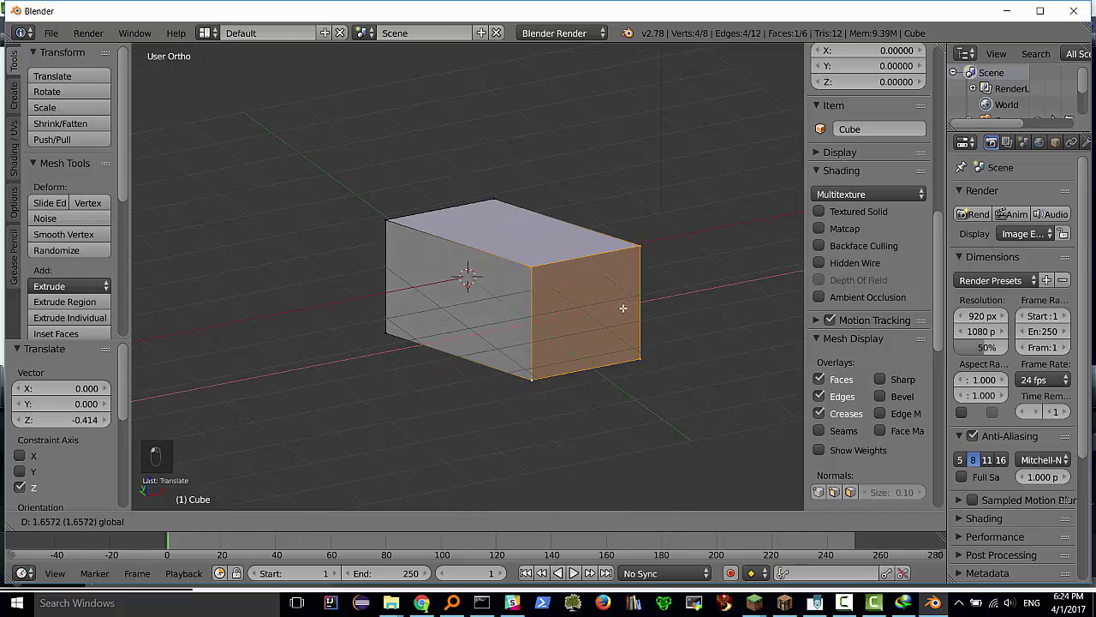
key("ctrl+z")
key("ctrl+z")
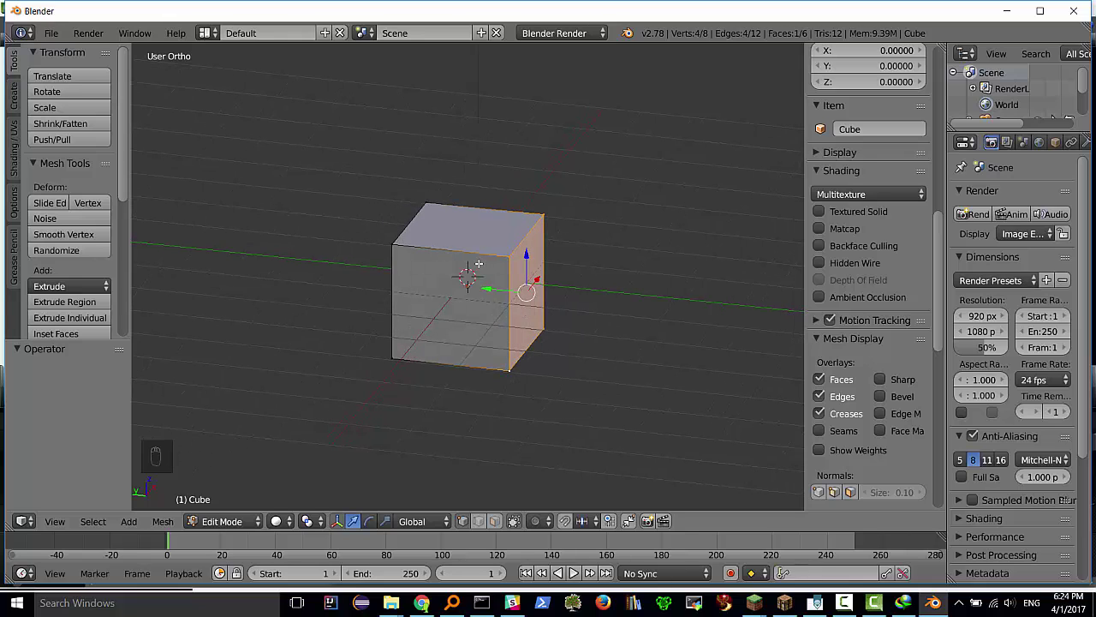
key("Tab")
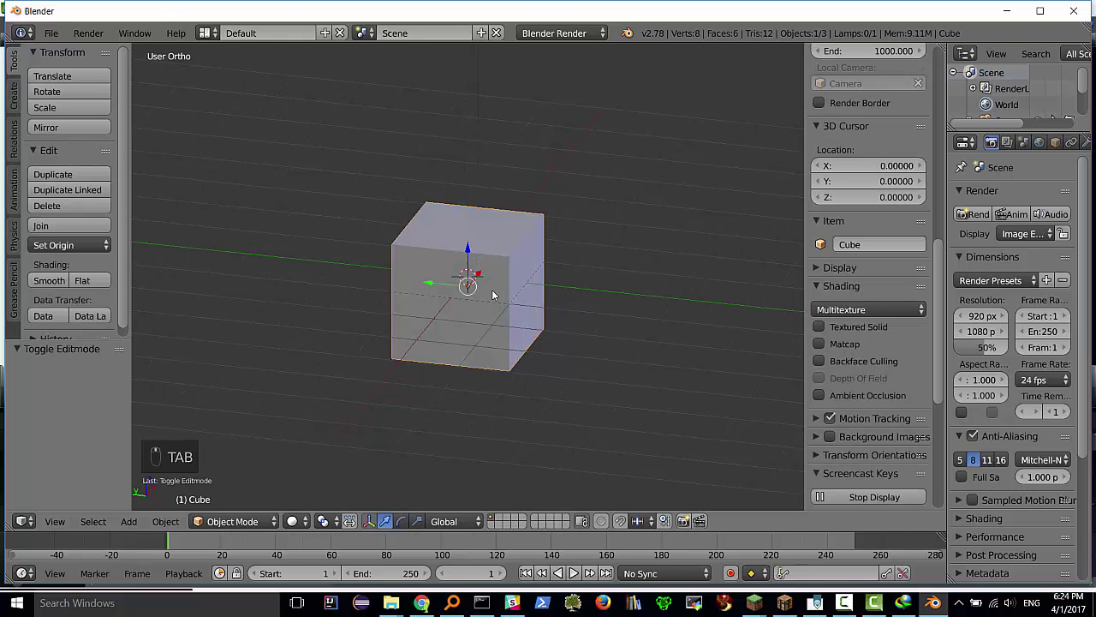
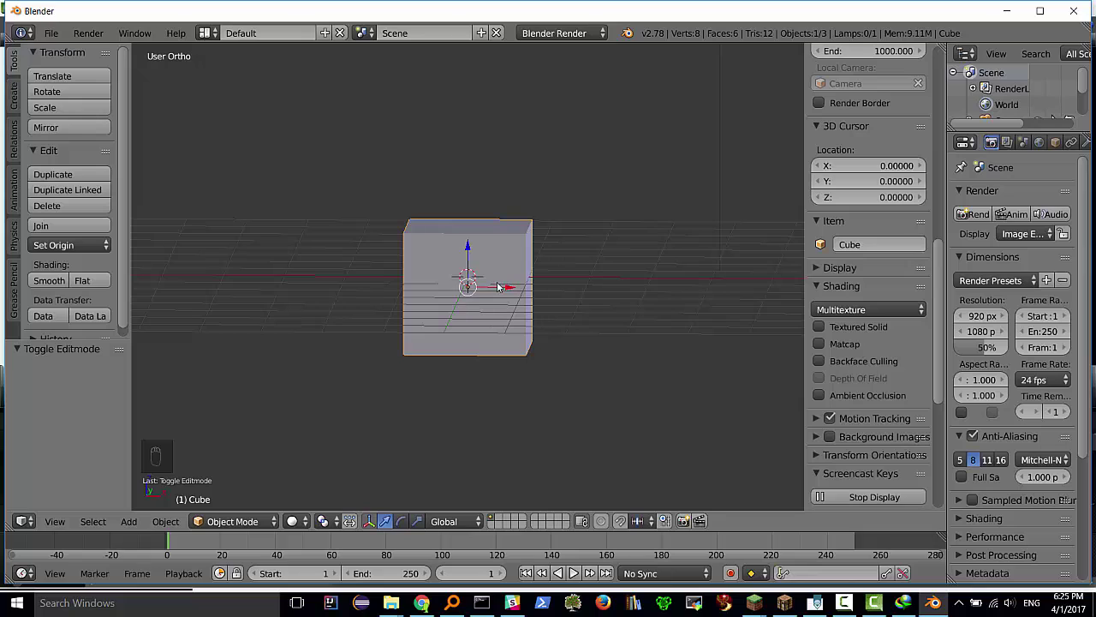
Enter Edit Mode on the cube and select all eight vertices
key("Tab")
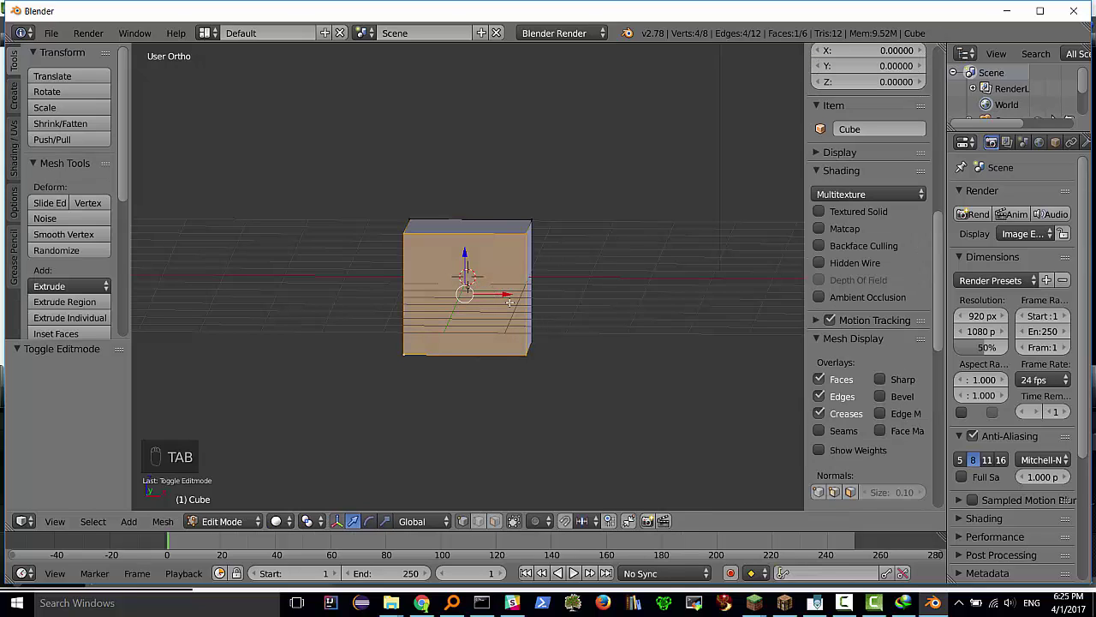
key("a")
key("a")
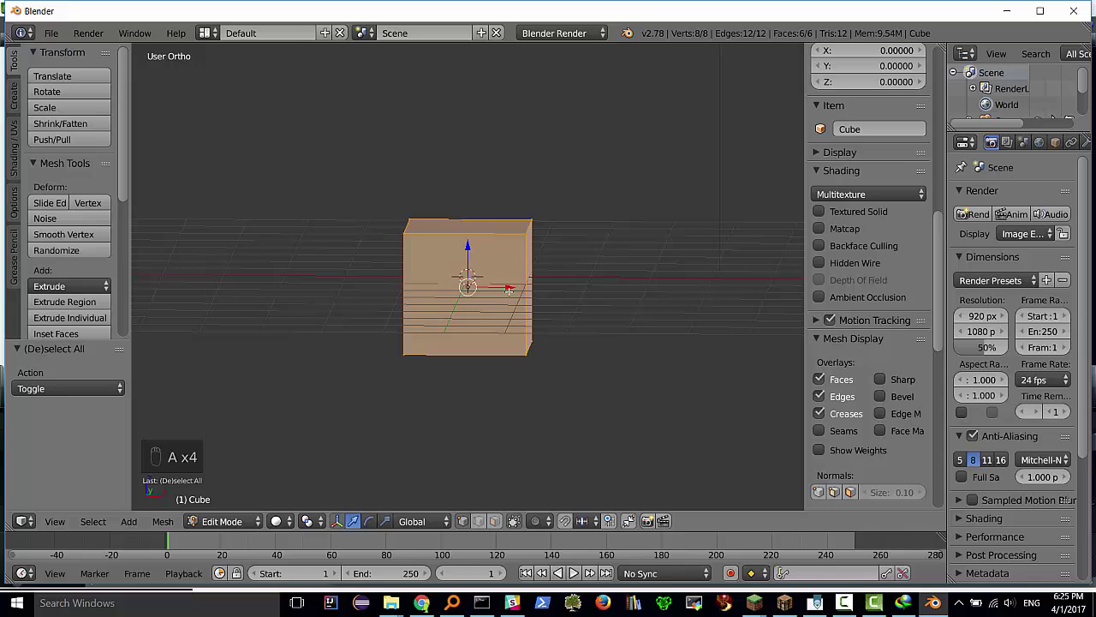
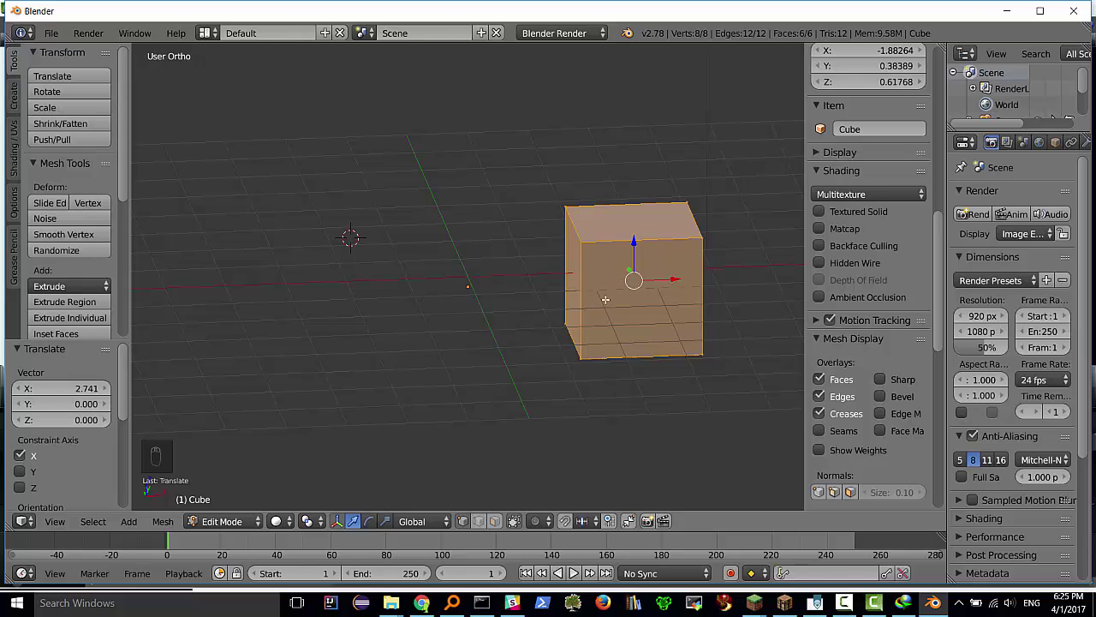
Shift the whole mesh about 2.74 units along X from its origin, then return to Object Mode
key("space")
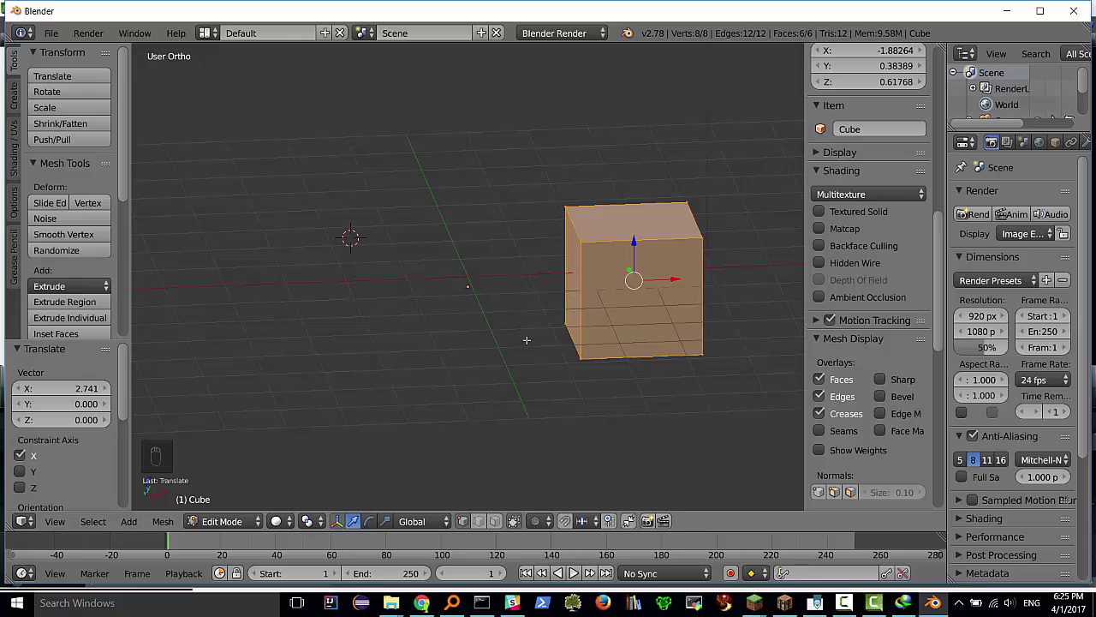
key("space")
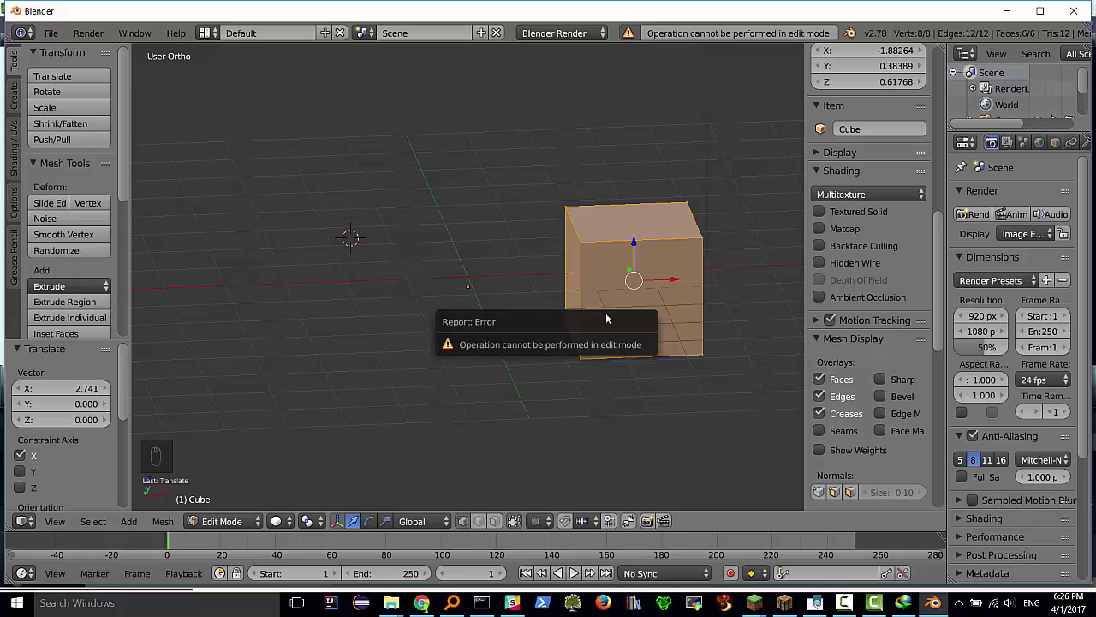
key("Tab")
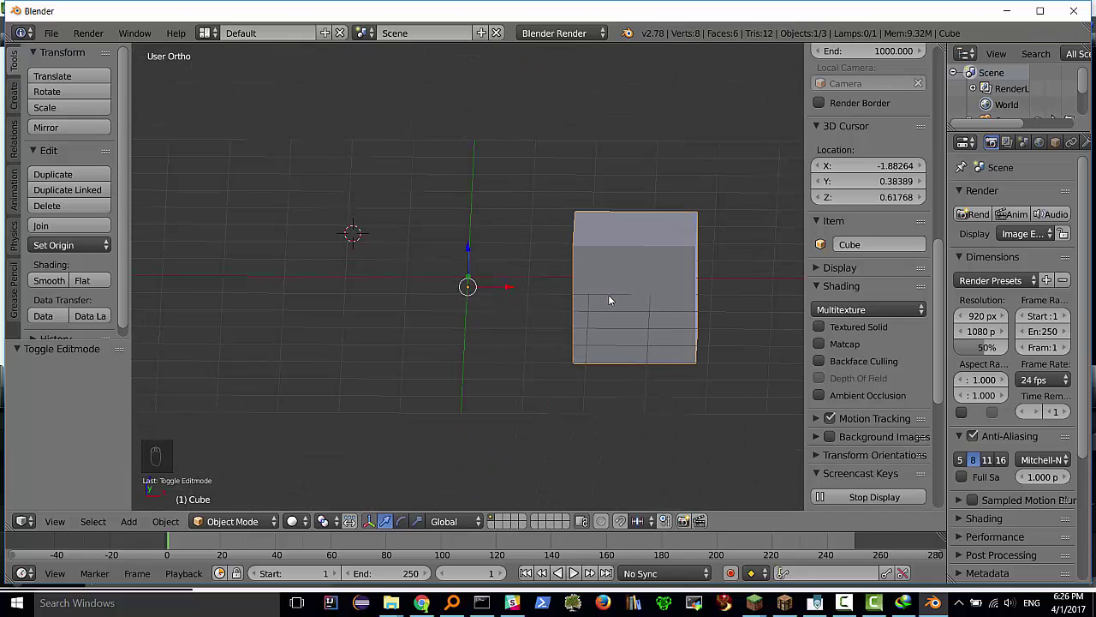
Set Origin to Geometry on the cube, then start dragging it leftward in front view
key("space")
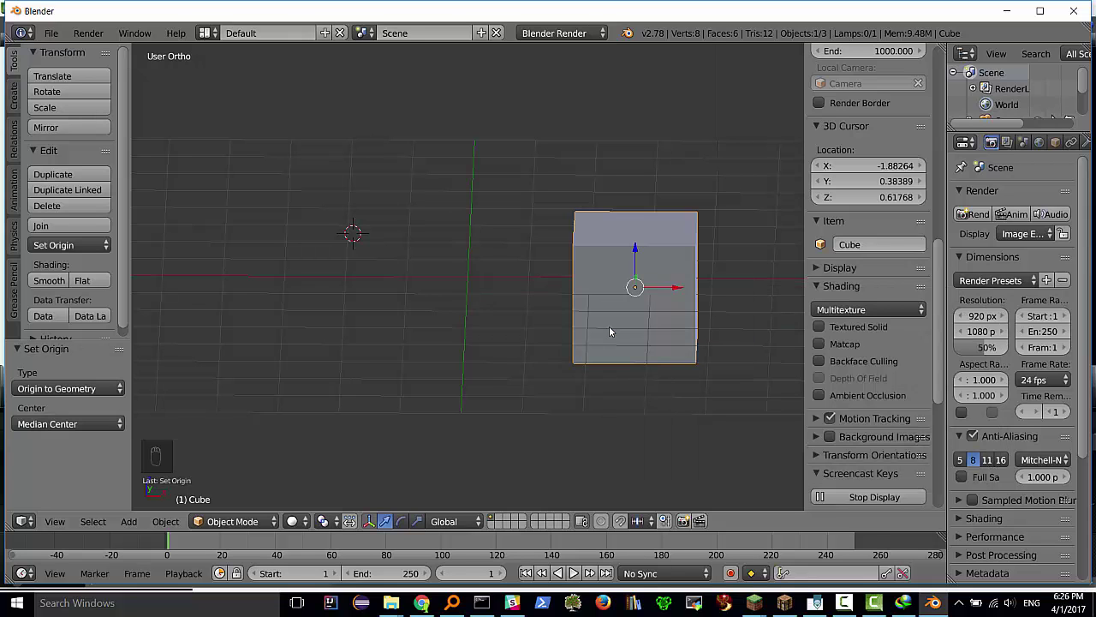
middle_click(626, 290)
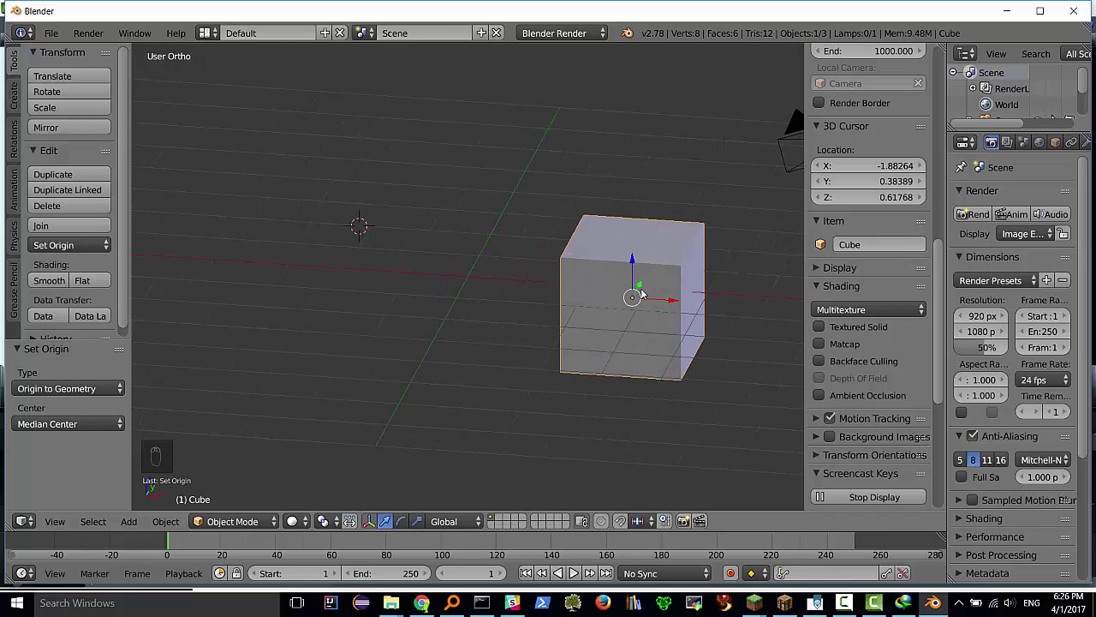
key("KP_1")
key("g")
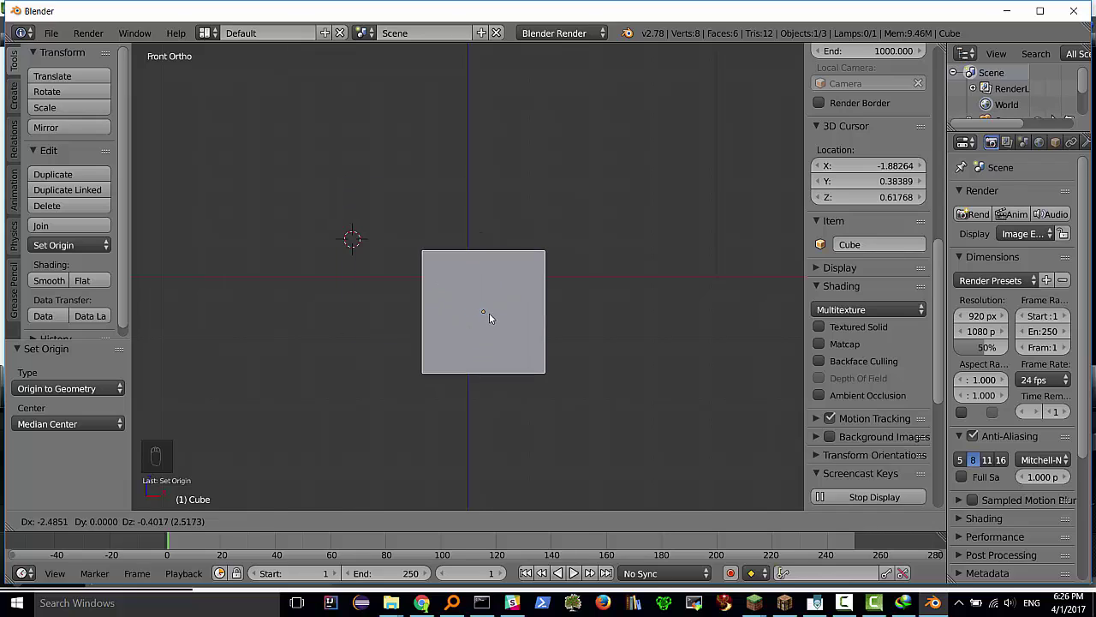
From top view, move the cube about 1.54 units along X, ending in front view
key("KP_7")
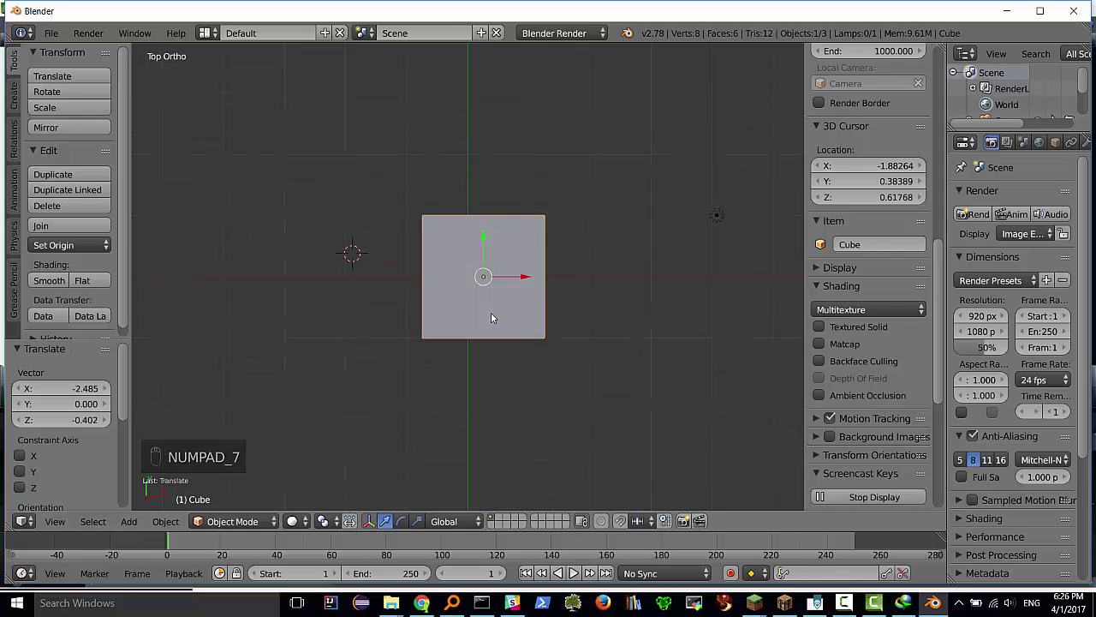
key("g")
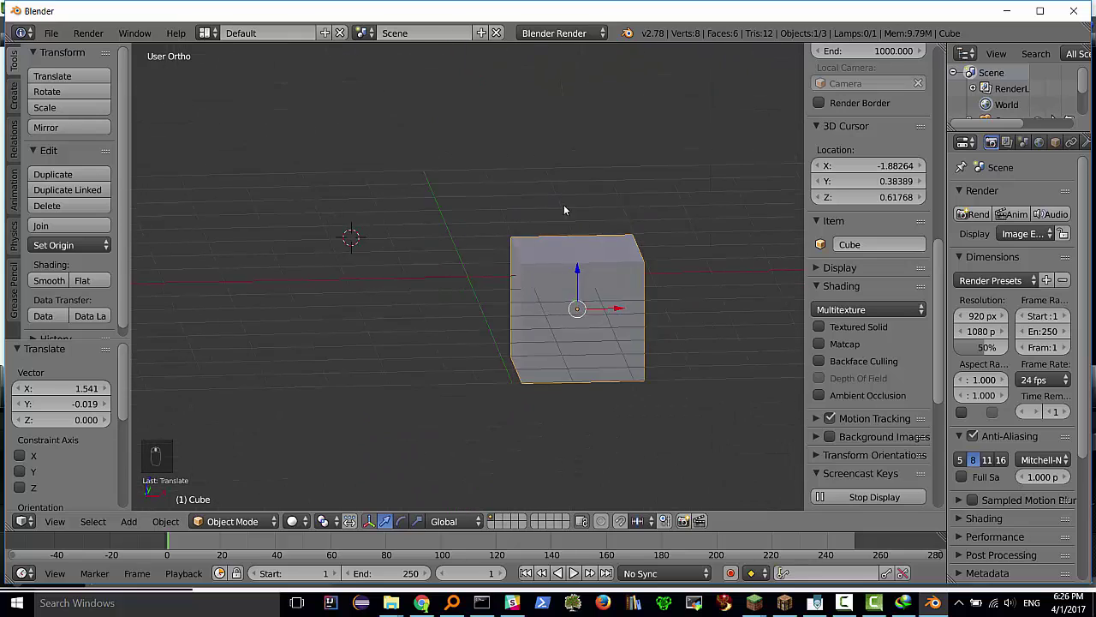
middle_click(586, 308)
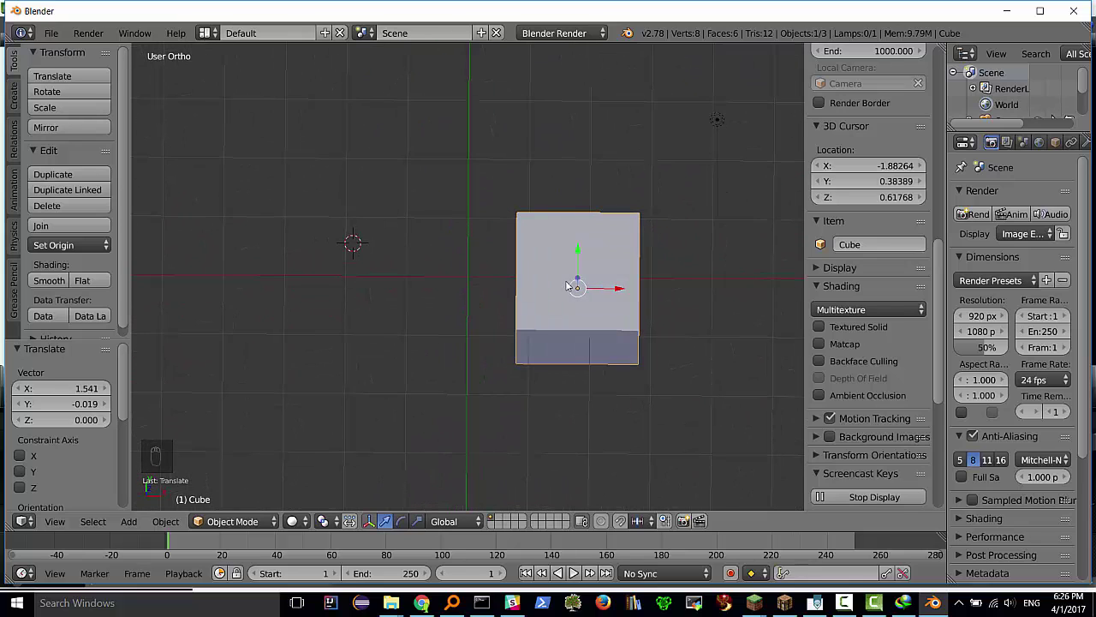
key("KP_7")
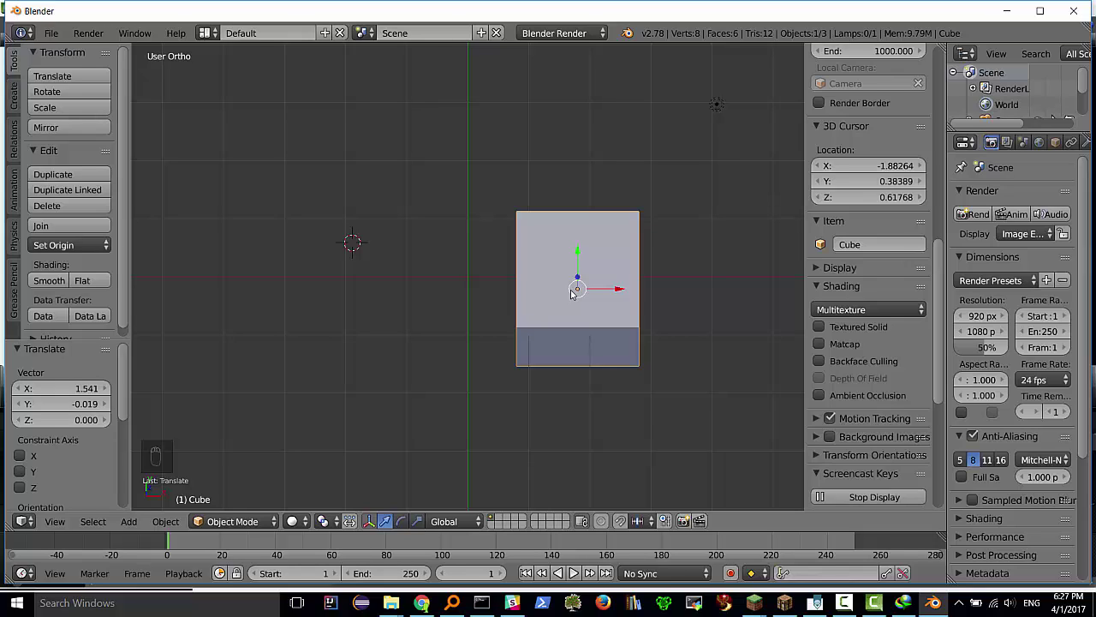
key("KP_1")
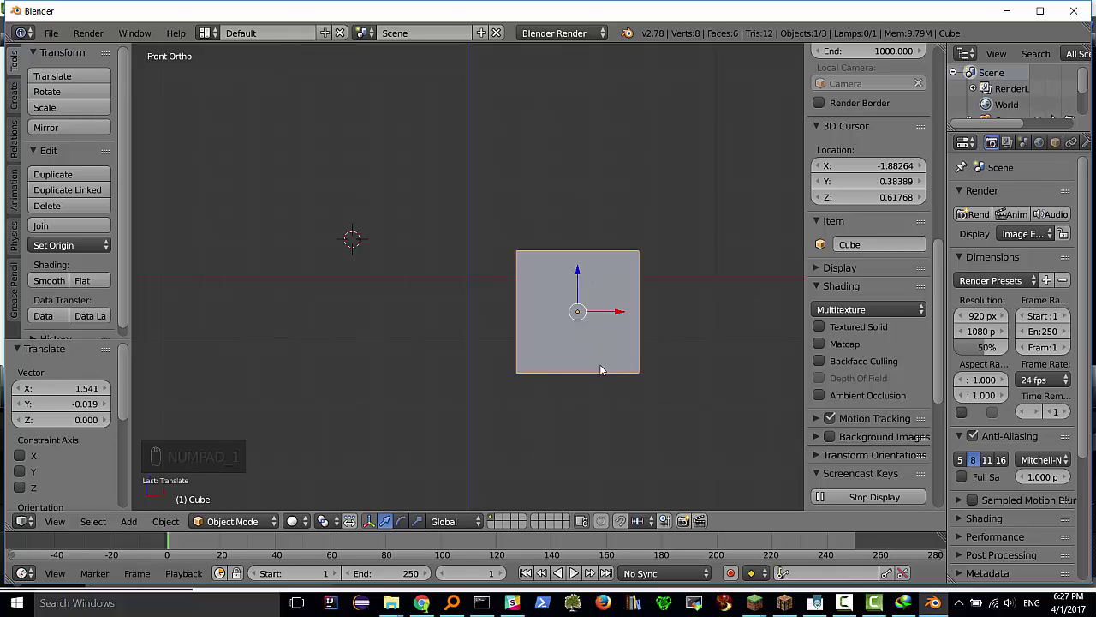
Scale the cube uniformly by 0.86 and orbit back to an angled view
key("s")
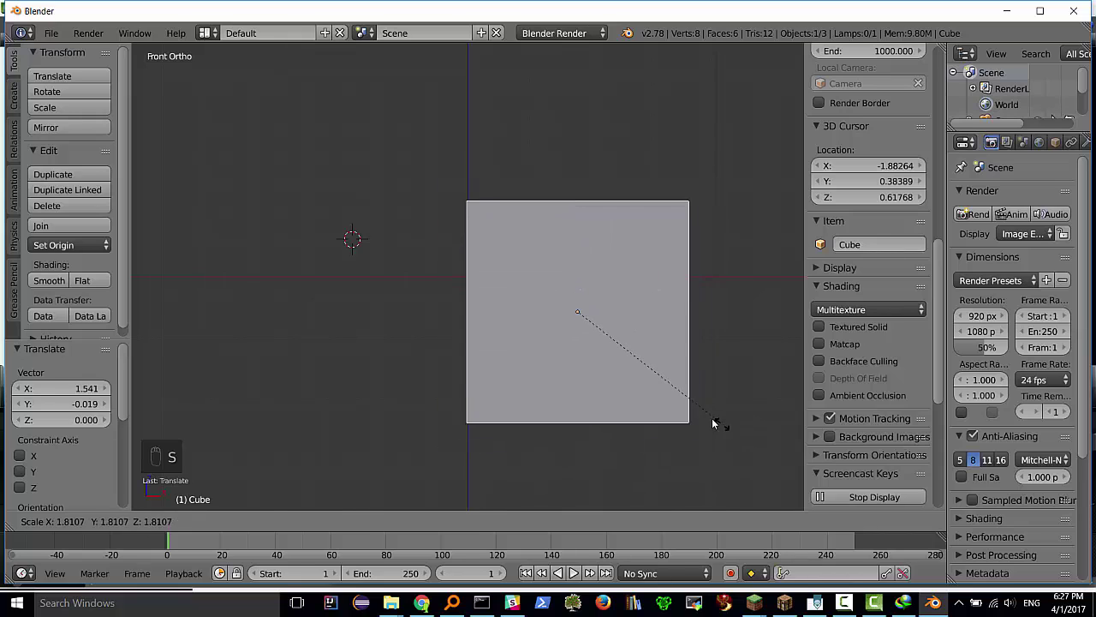
key("s")
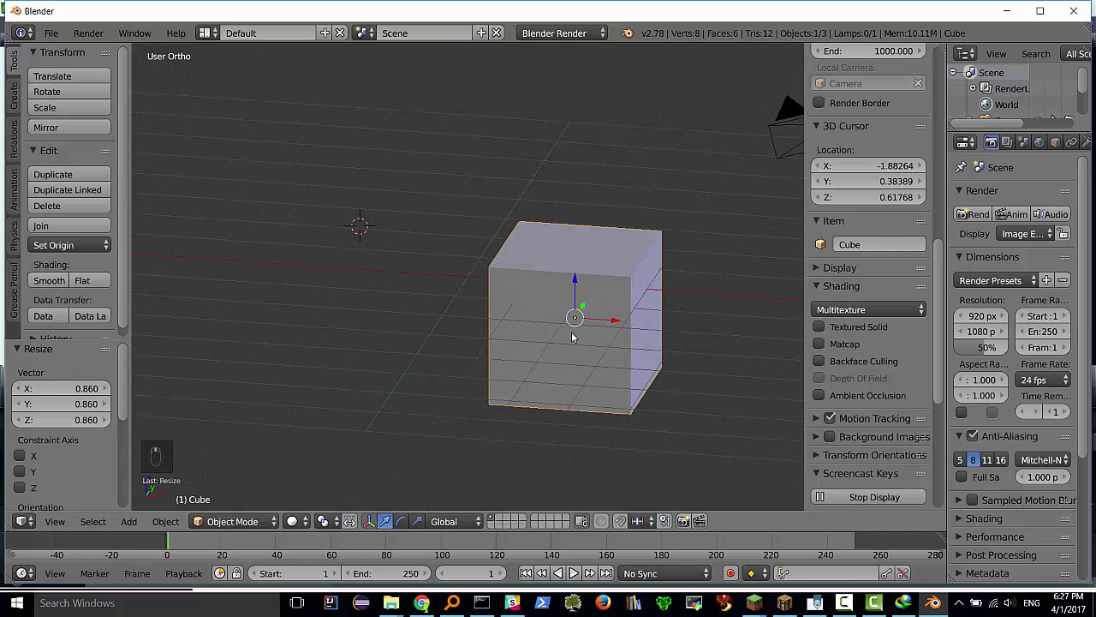
left_click_drag(635, 316, 613, 348)
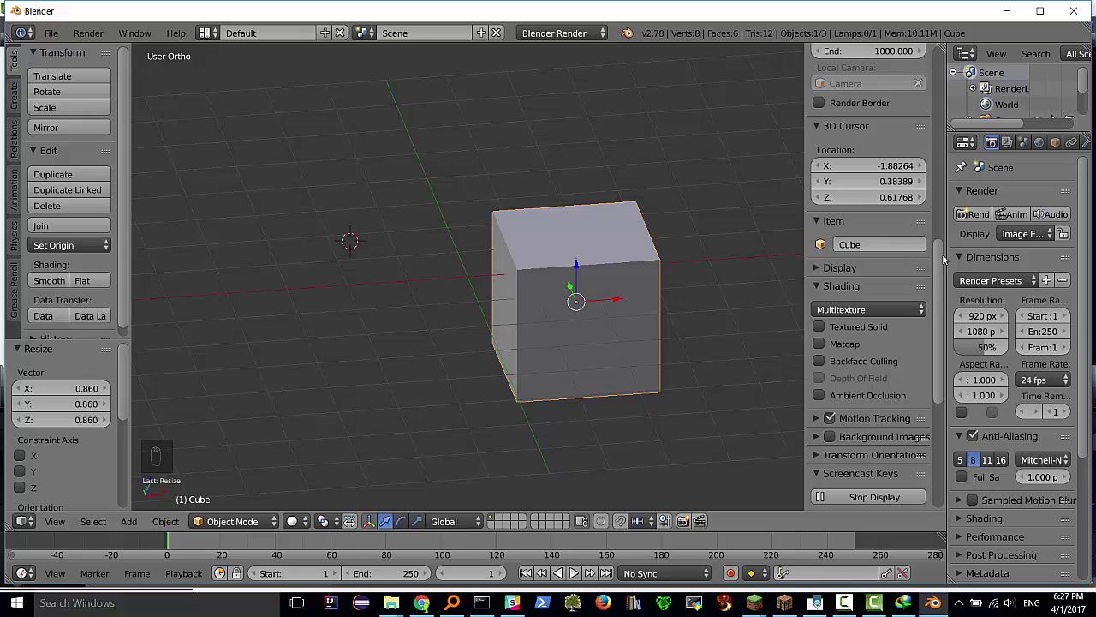
left_click_drag(943, 261, 837, 284)
Toggle the N sidebar until the view properties shelf is hidden
key("n")
key("n")
key("n")
key("n")
key("n")
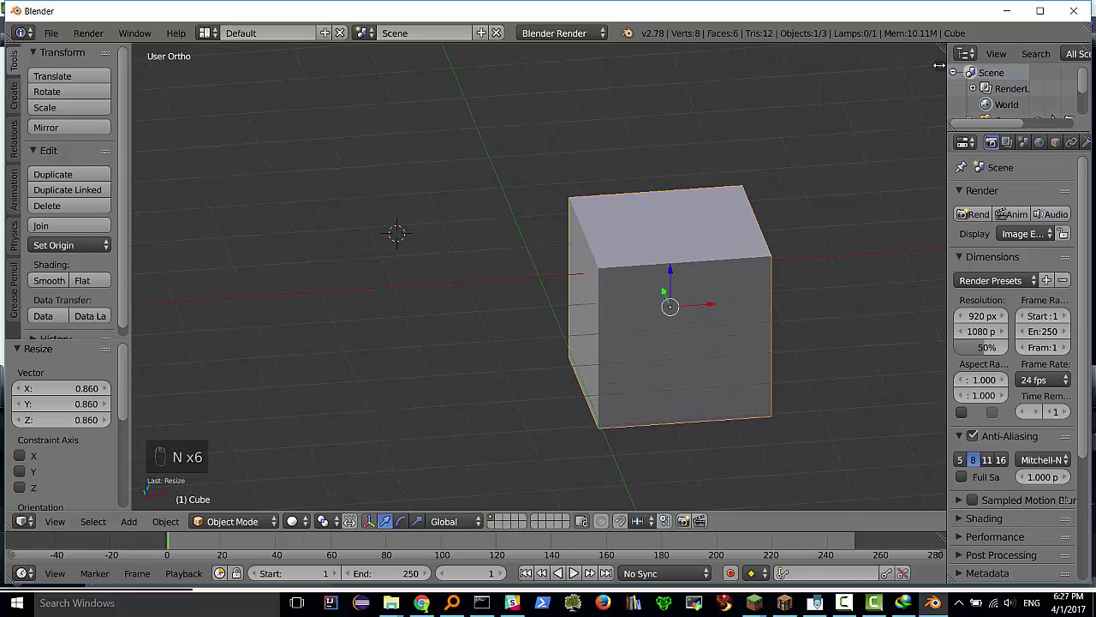
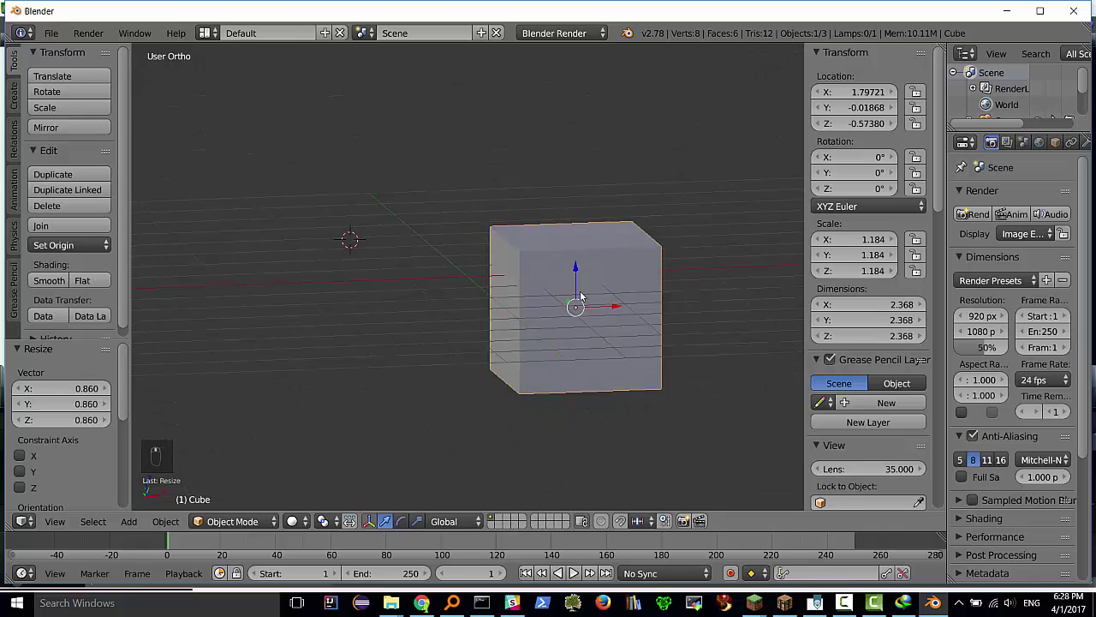
Try a rotation around Z, undo it, and clear the cube's scale back to 1
key("r")
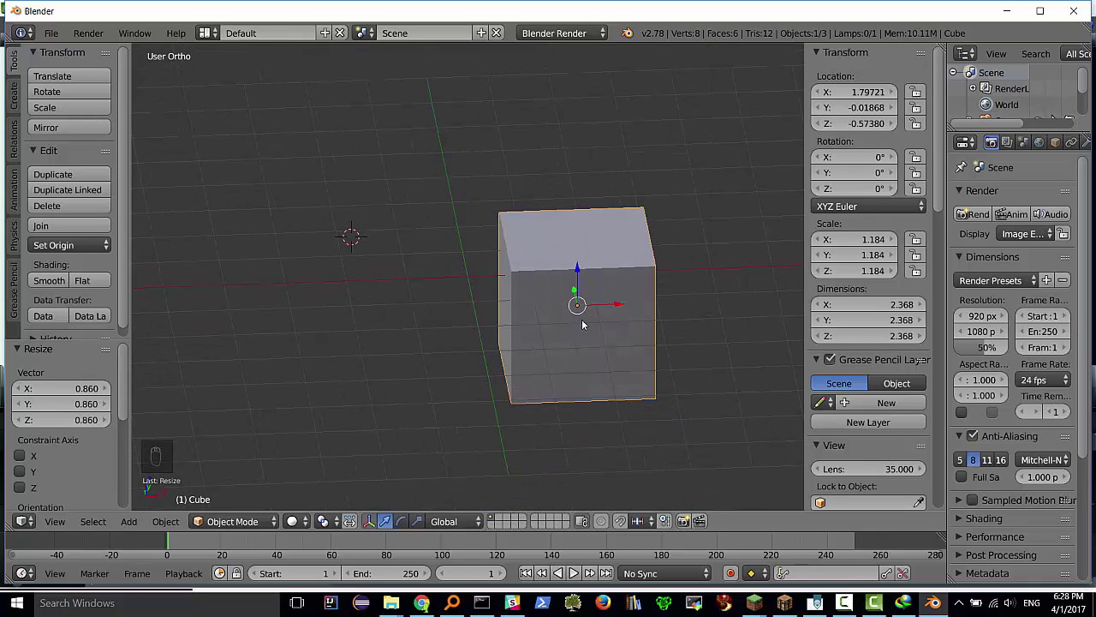
key("r")
key("ctrl+z")
key("ctrl+z")
key("KP_1")
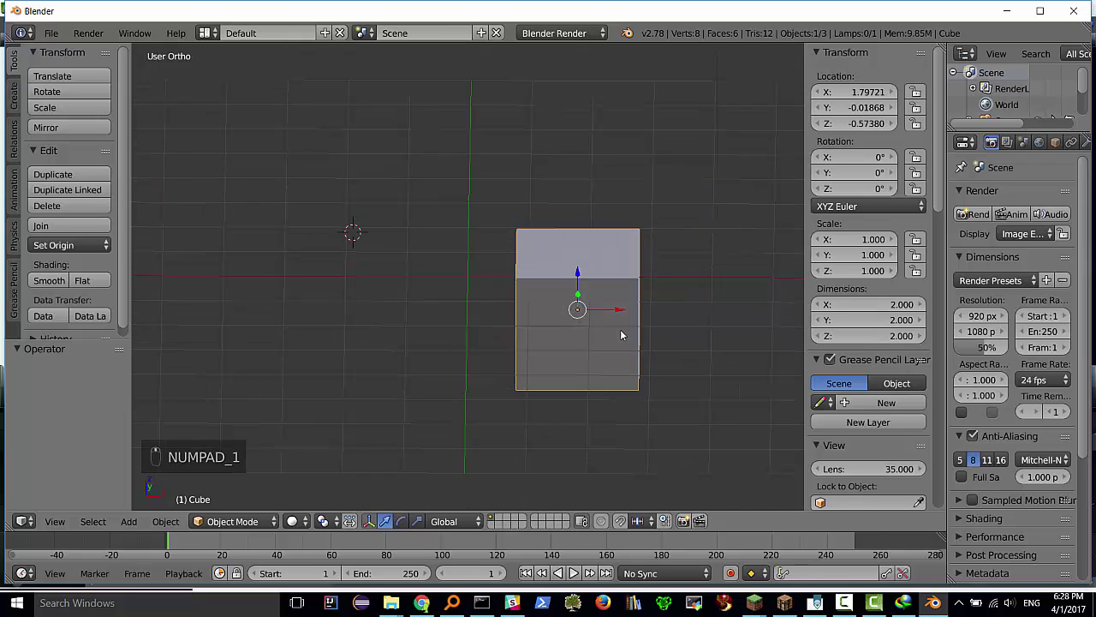
key("r")
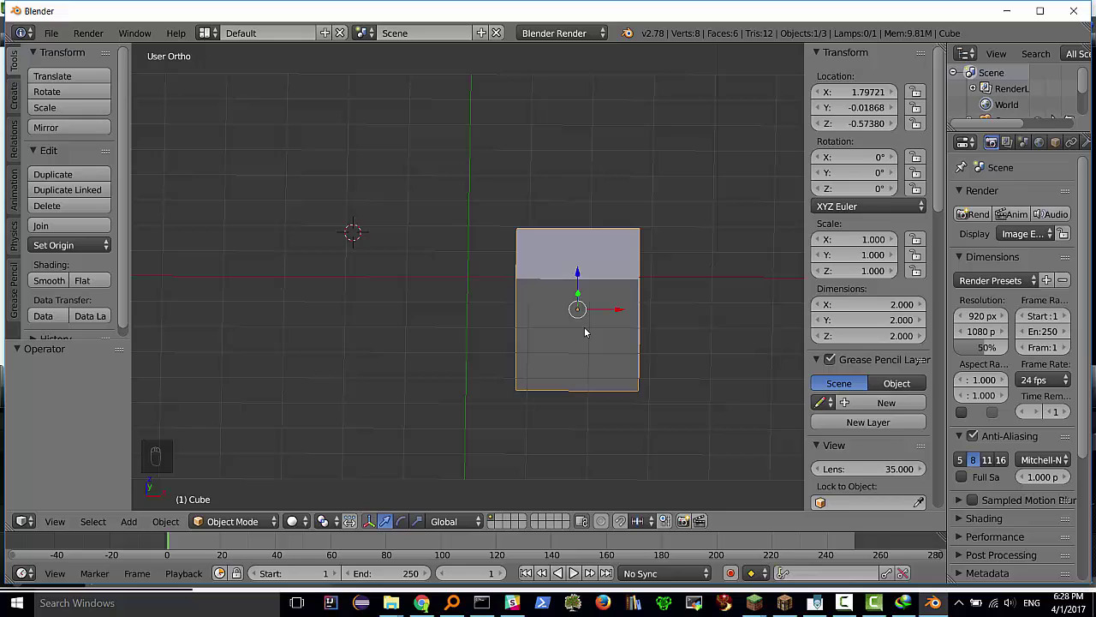
In front view, move the cube about 2.14 units left along X and nudge it along Y
key("KP_1")
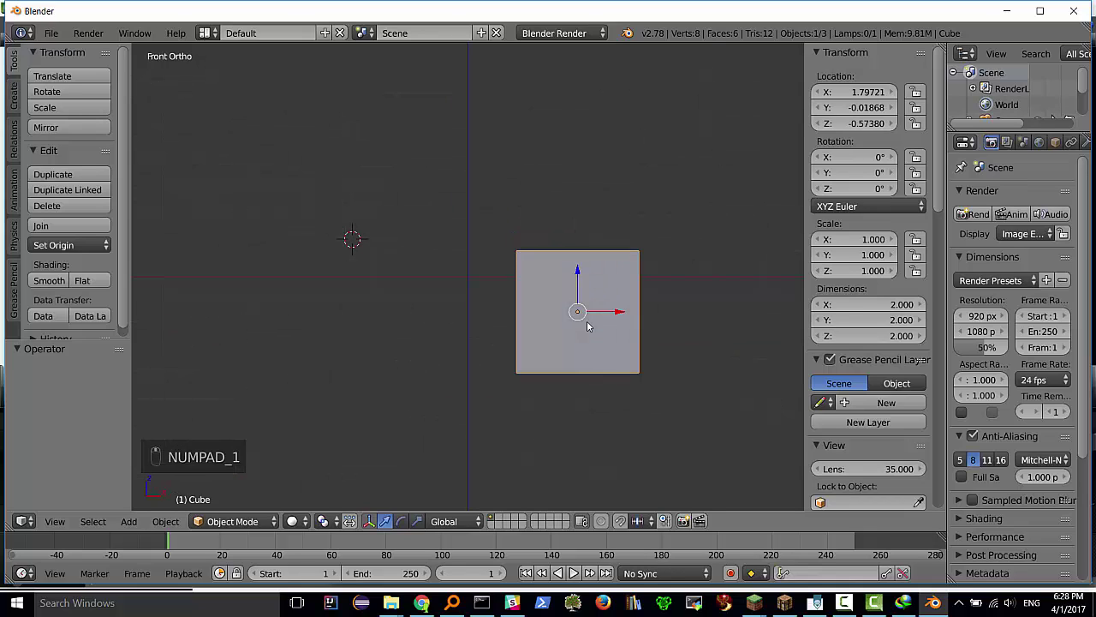
key("g")
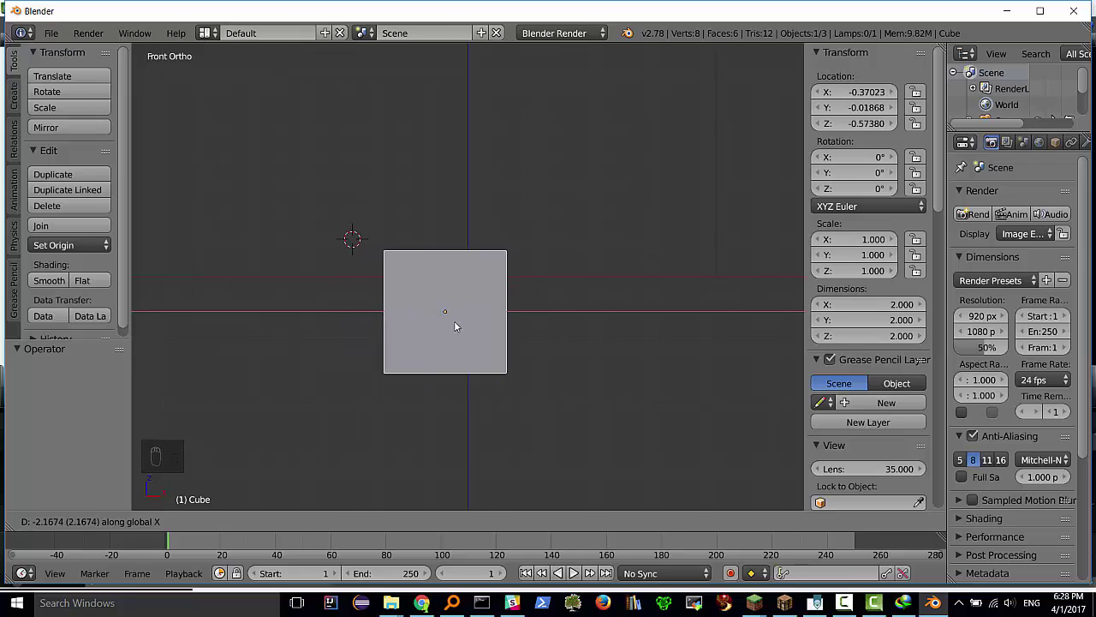
key("g")
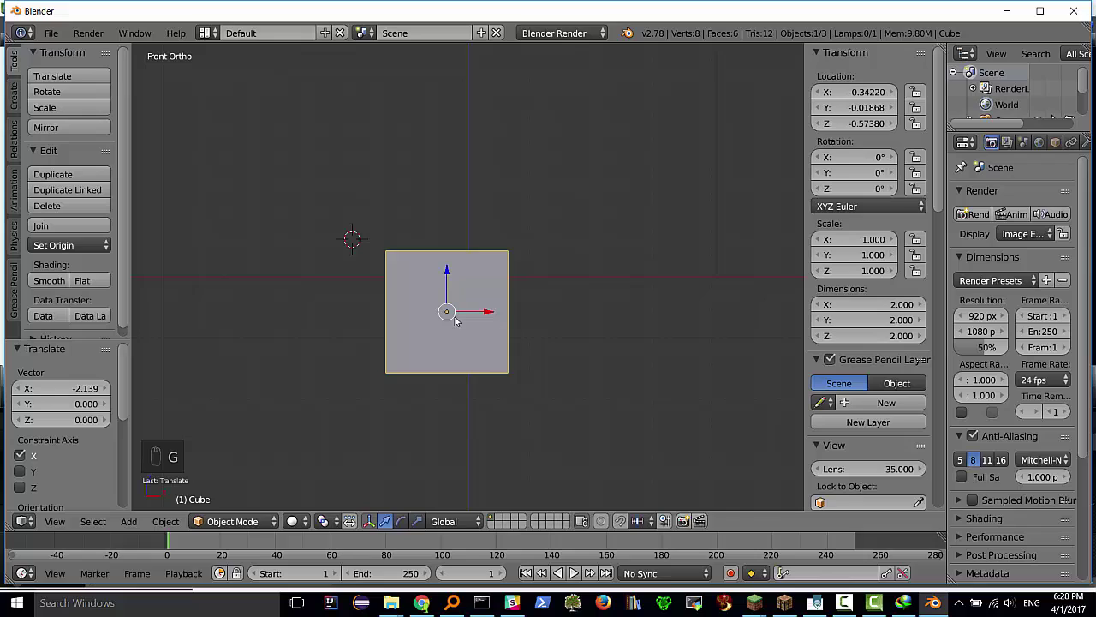
key("g")
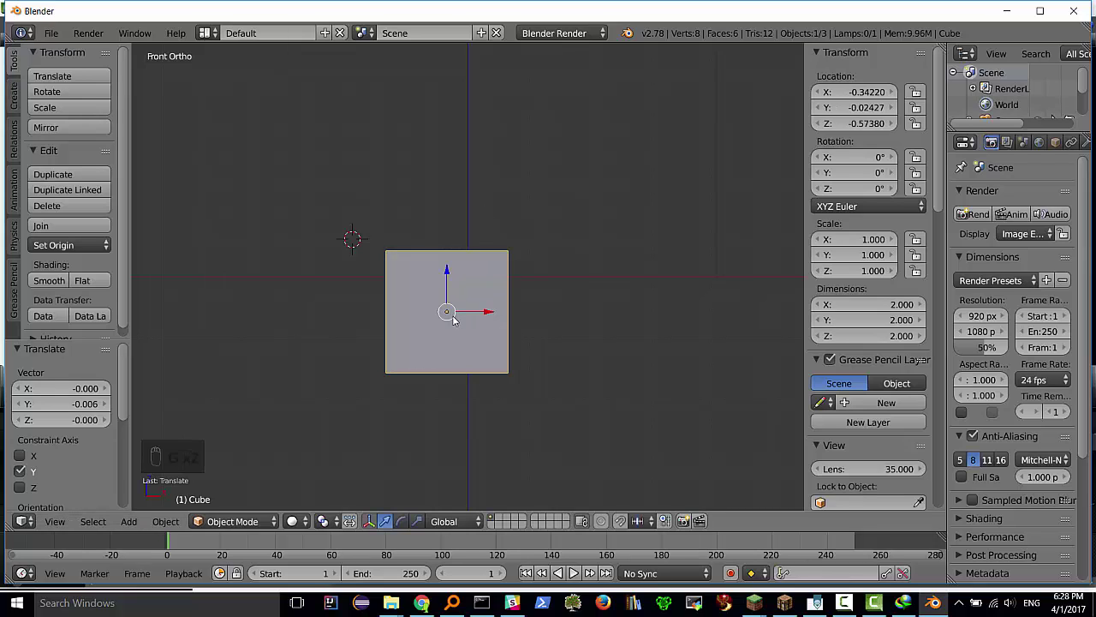
key("g")
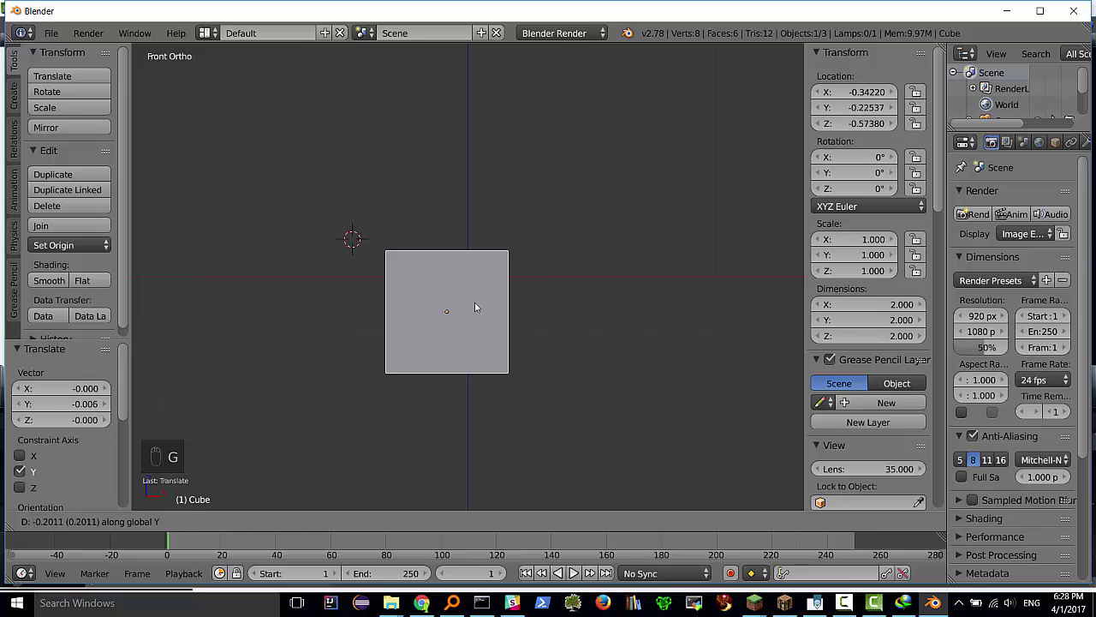
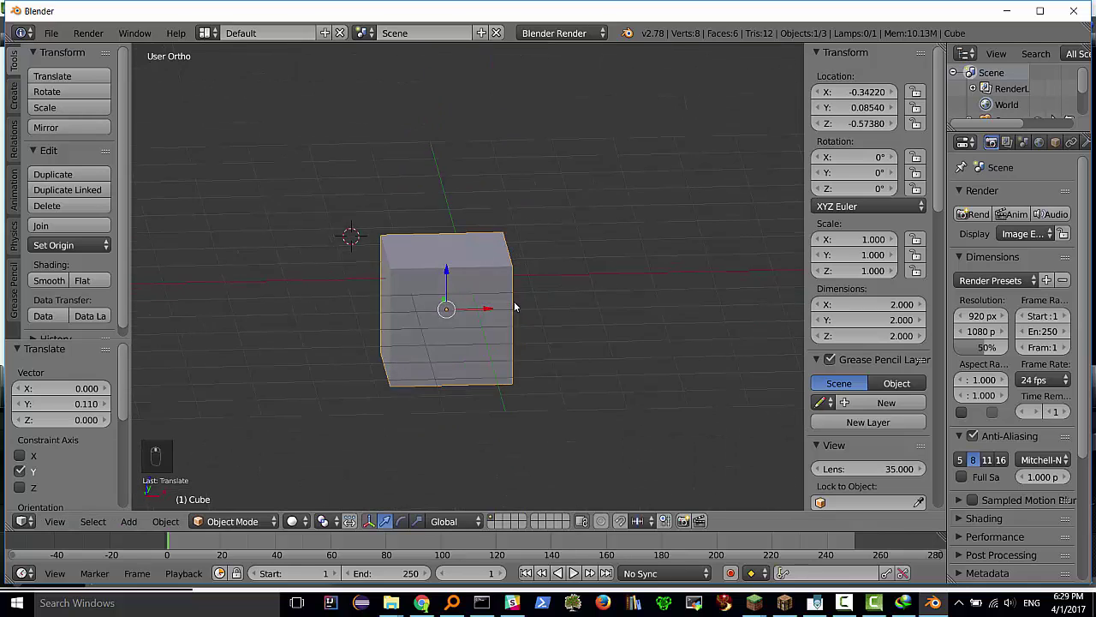
Narrow the cube to 0.751 along X, then rotate the block by about 38.4 degrees
key("s")
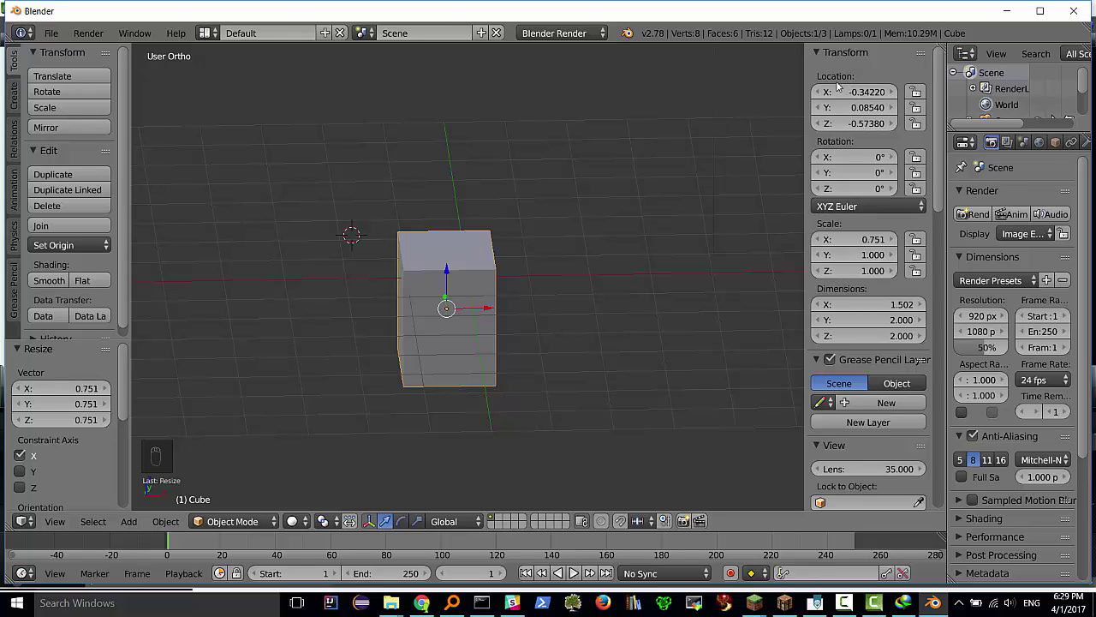
left_click_drag(942, 156, 487, 322)
key("r")
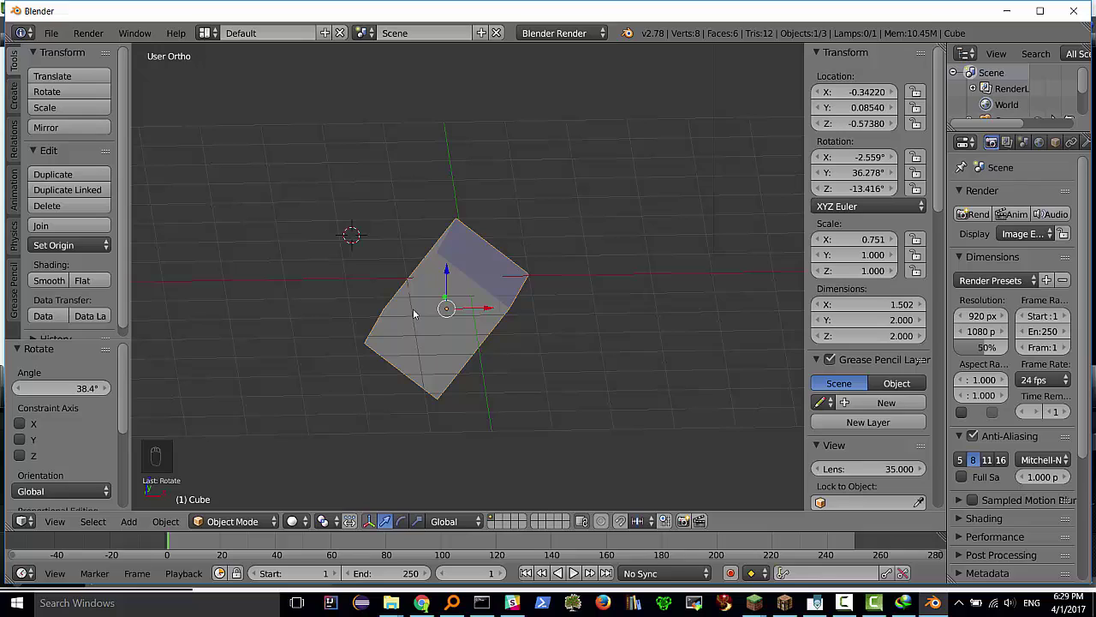
Apply Object Transform with Rotation and Scale ticked, so the block reads rotation 0, scale 1
key("space")
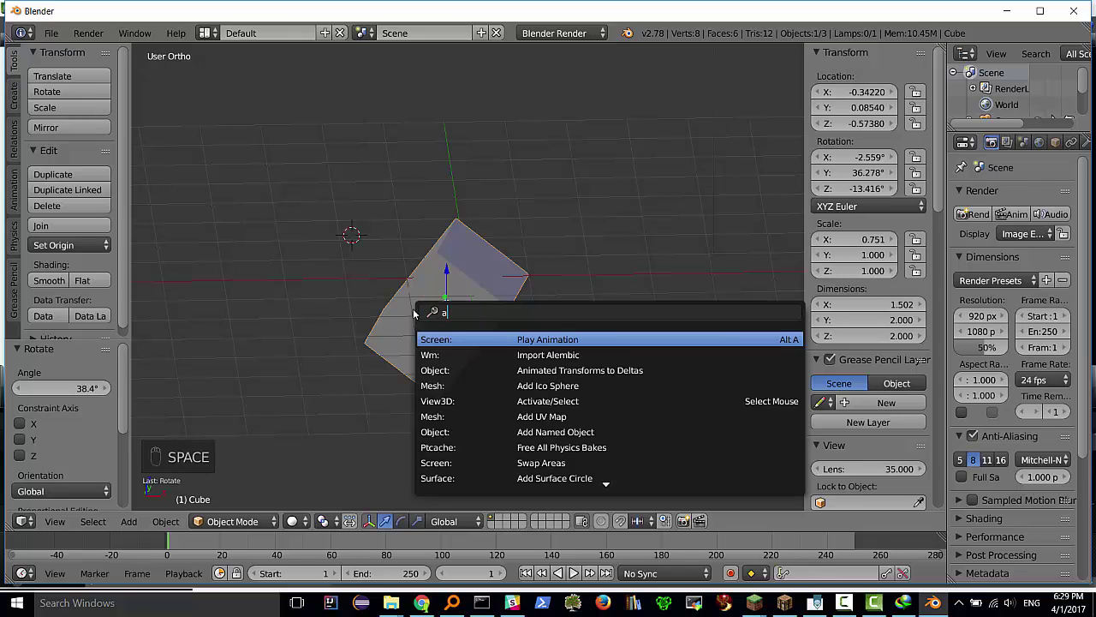
key("p")
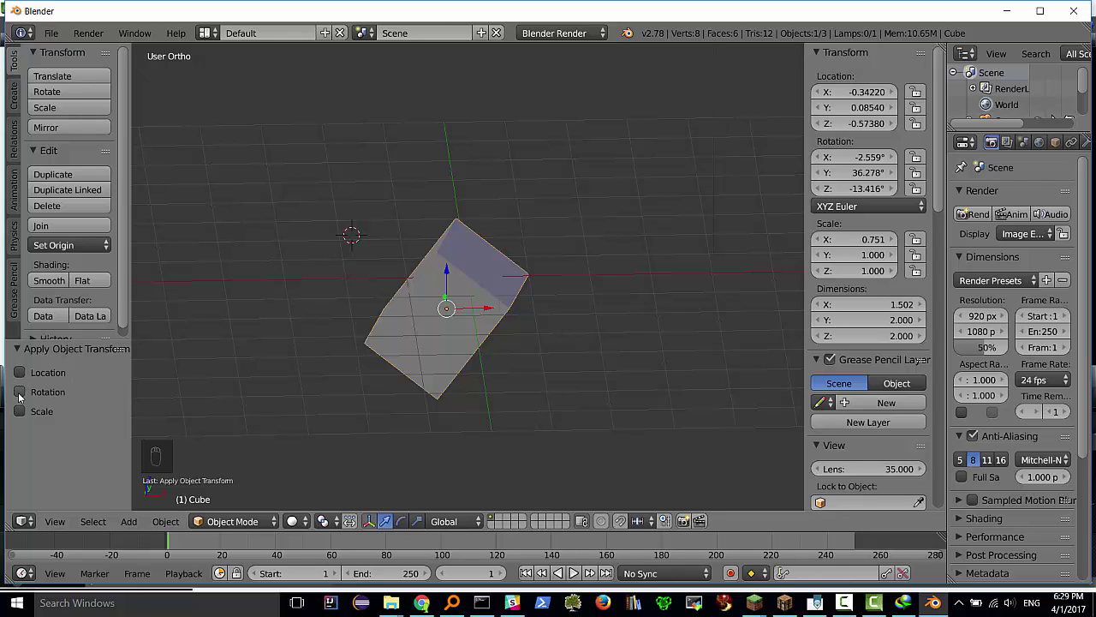
left_click_drag(22, 395, 23, 394)
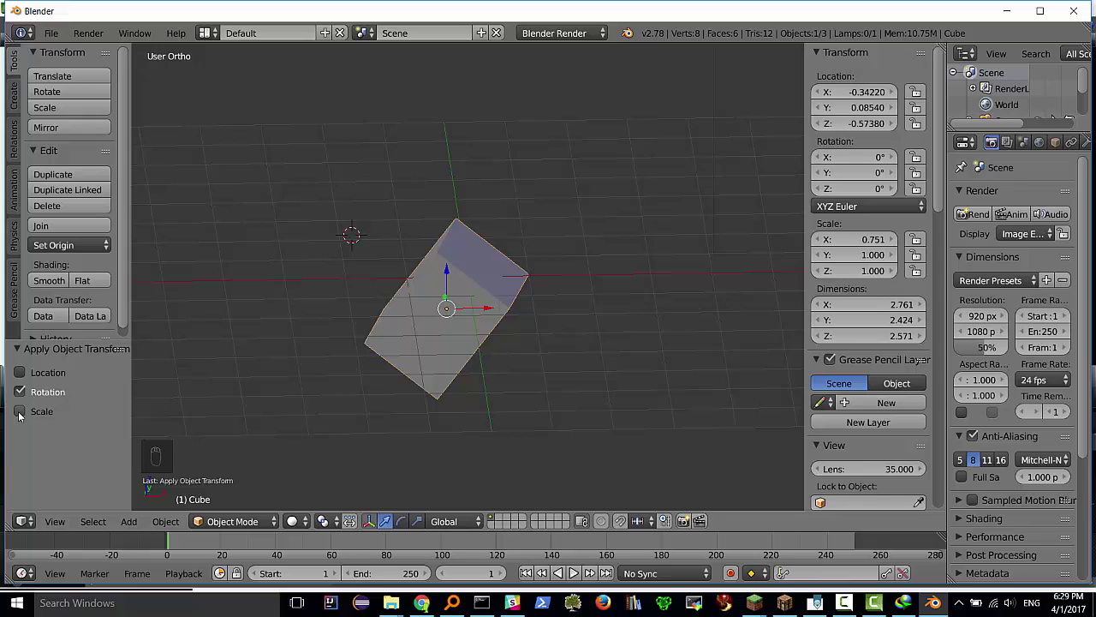
left_click_drag(96, 421, 437, 316)
left_click_drag(437, 316, 448, 322)
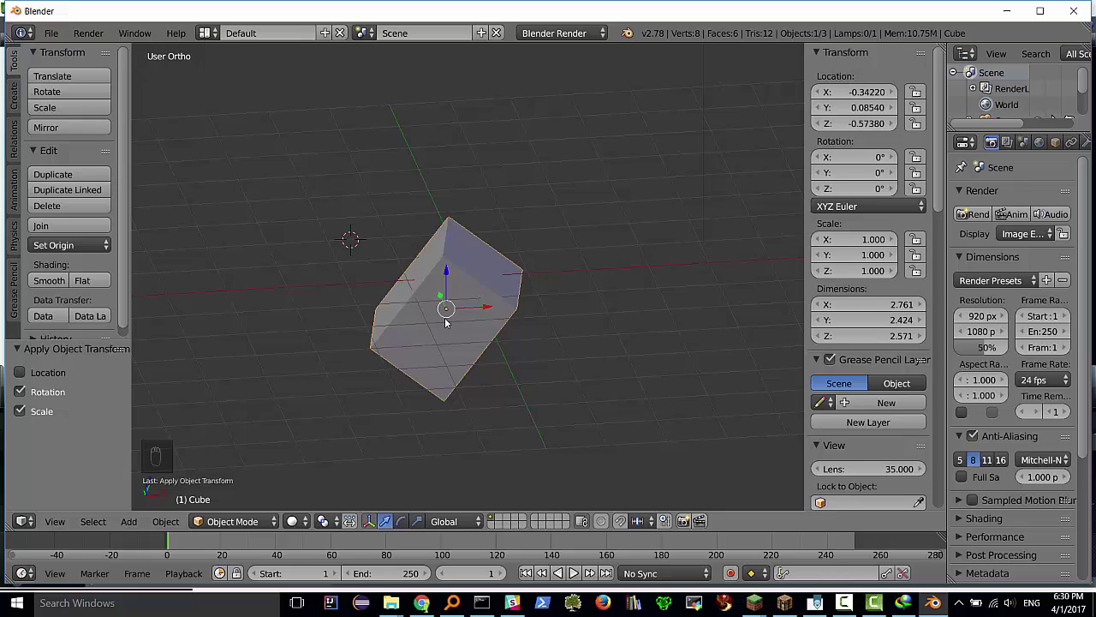
Undo back to the plain cube, then shrink it to 0.565 units per side with scale applied
key("ctrl+z")
key("ctrl+z")
key("ctrl+z")
key("ctrl+z")
key("s")
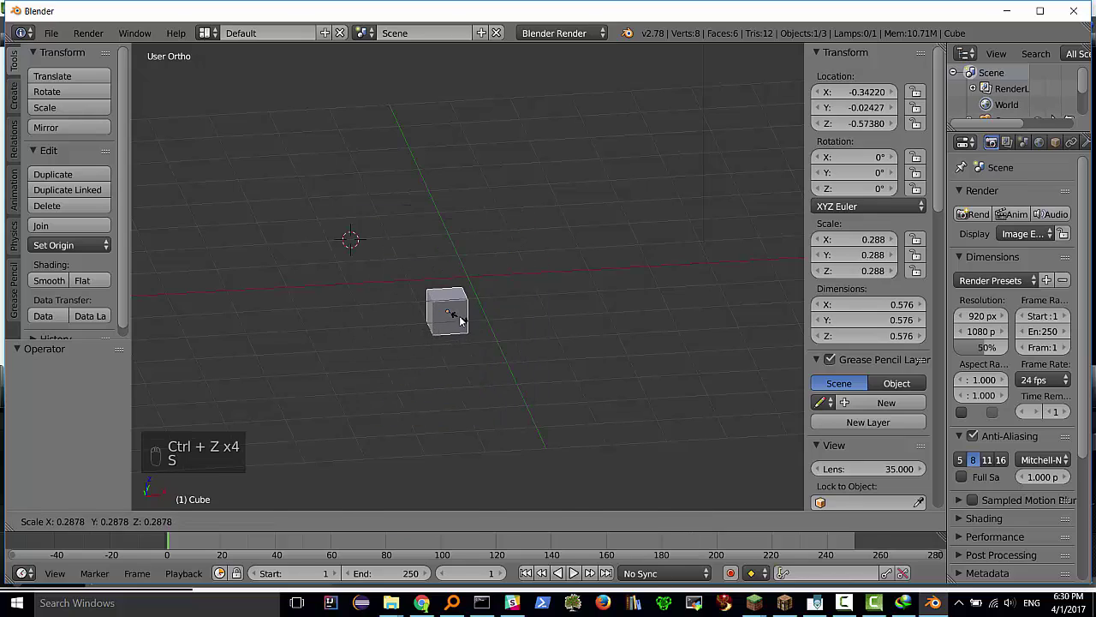
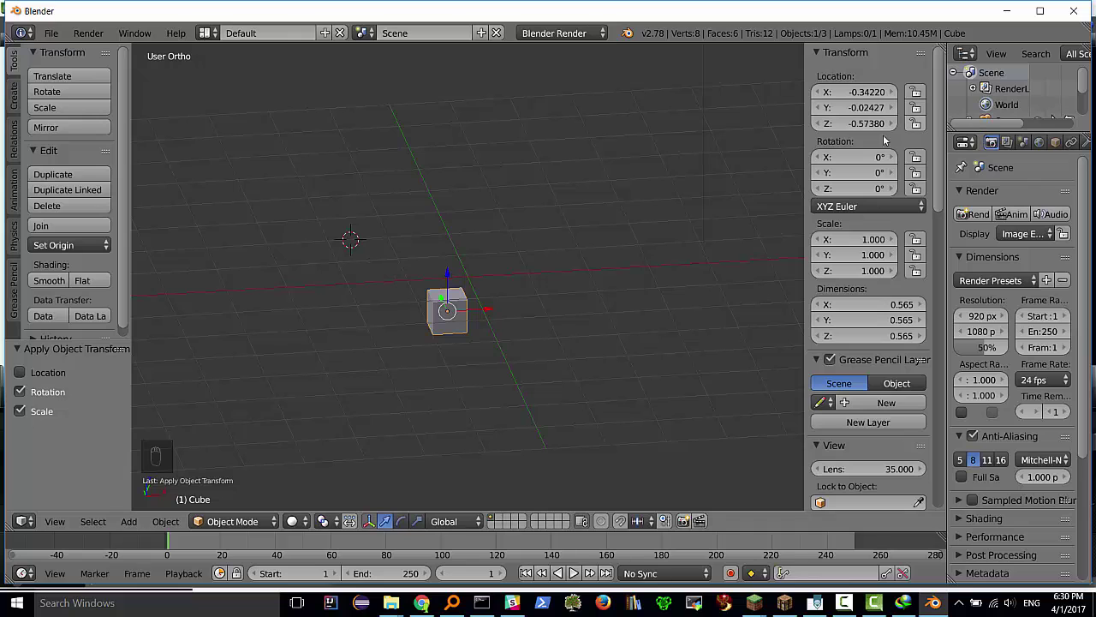
left_click_drag(406, 396, 422, 361)
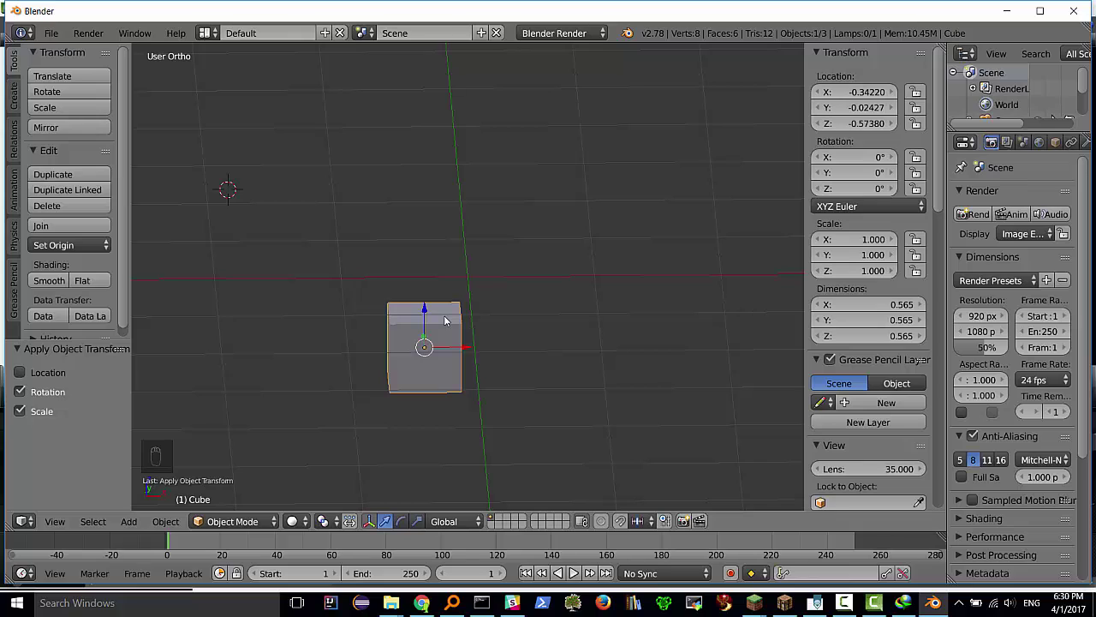
Start from the default scene and squash the cube on Z into a flat slab
key("ctrl+n")
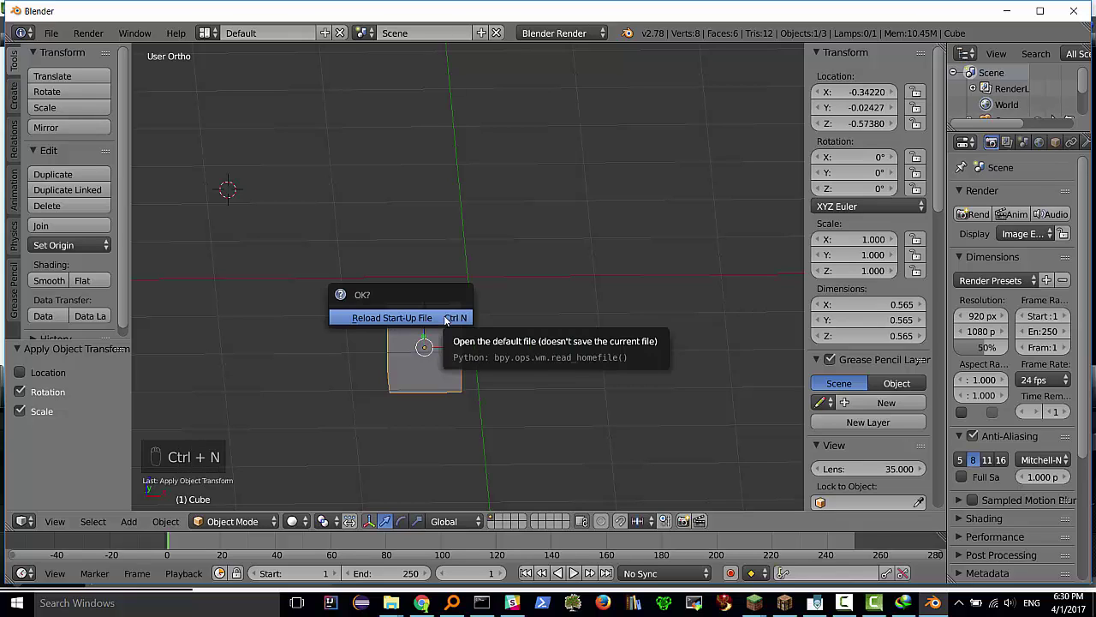
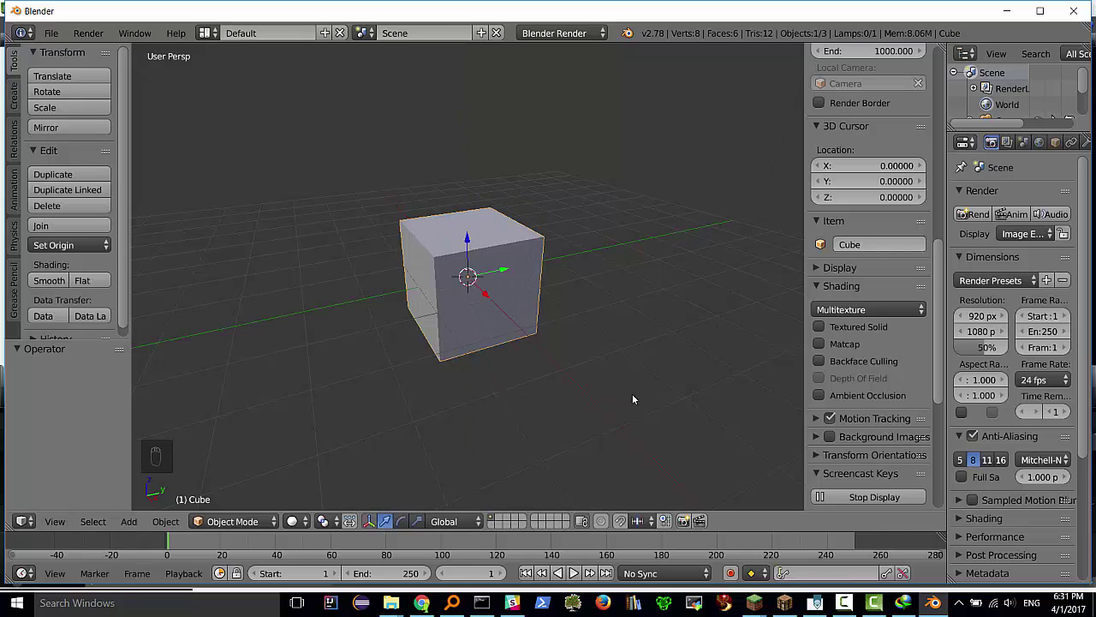
key("s")
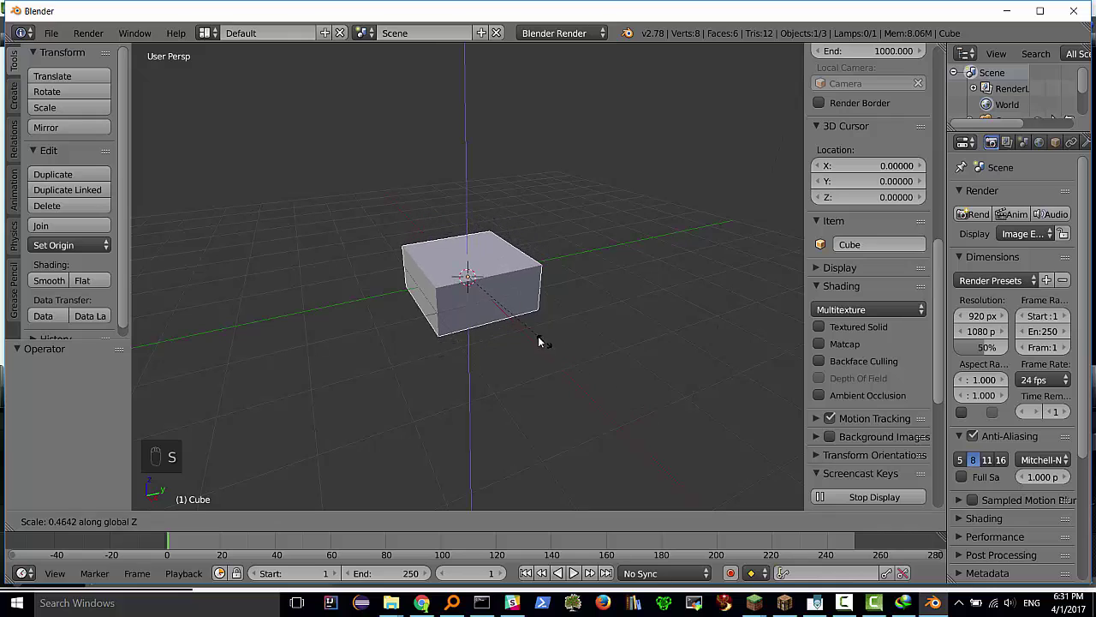
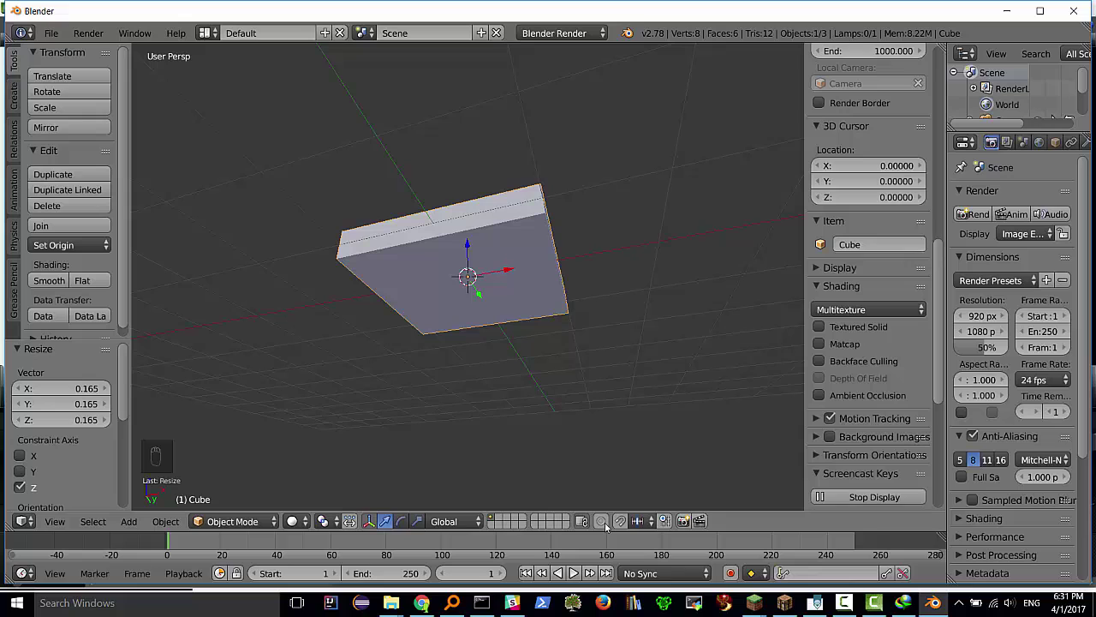
Try extruding the slab's bottom face in Edit Mode, then undo the extrusion
key("Tab")
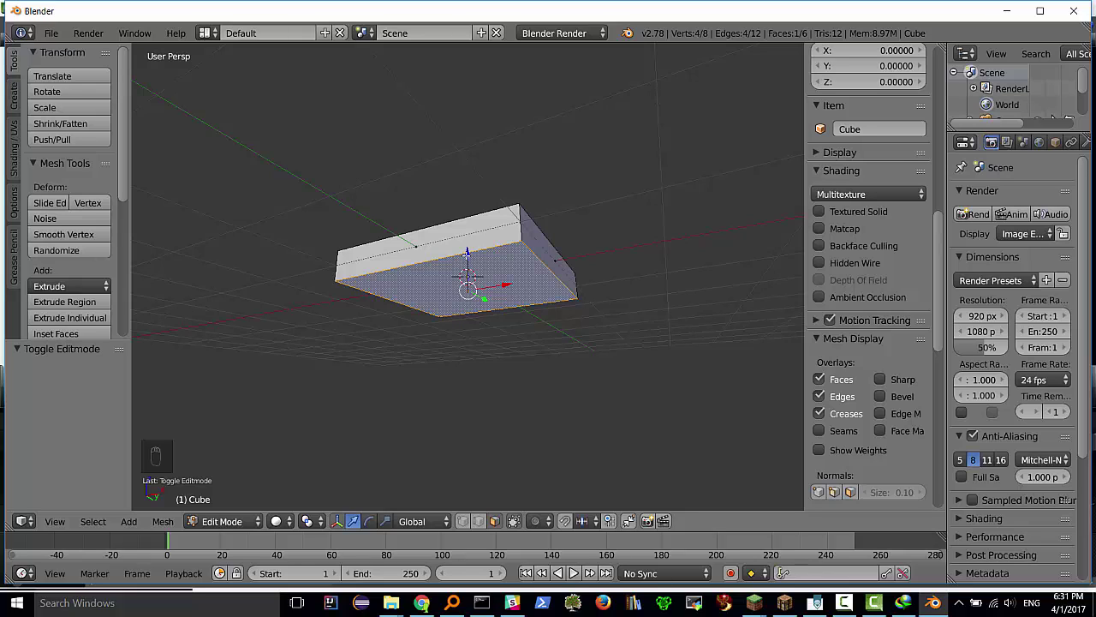
key("e")
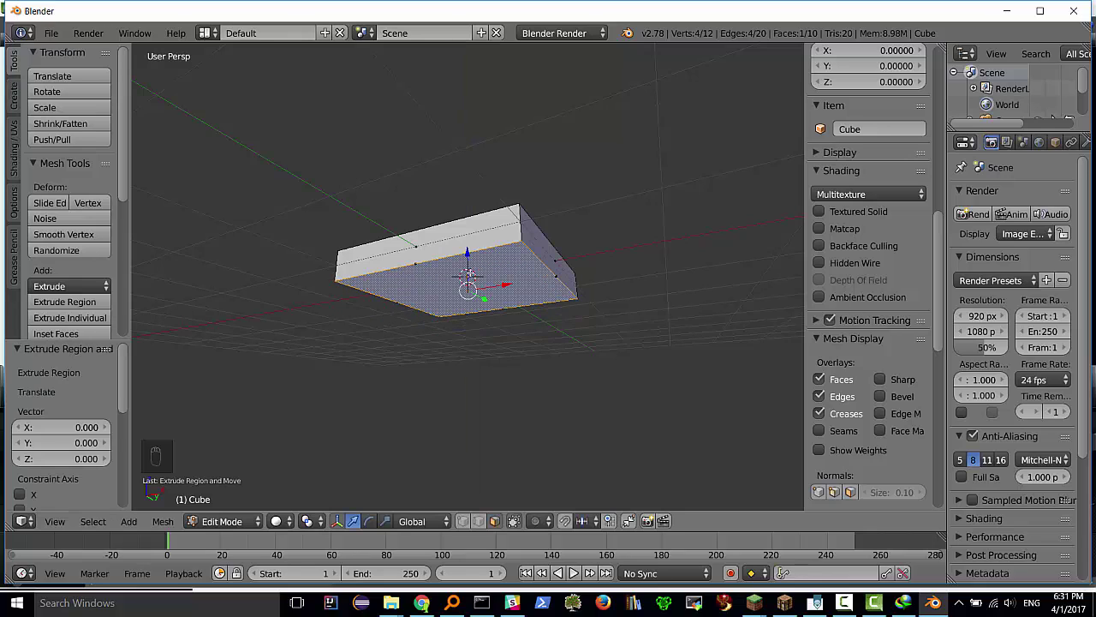
key("ctrl+z")
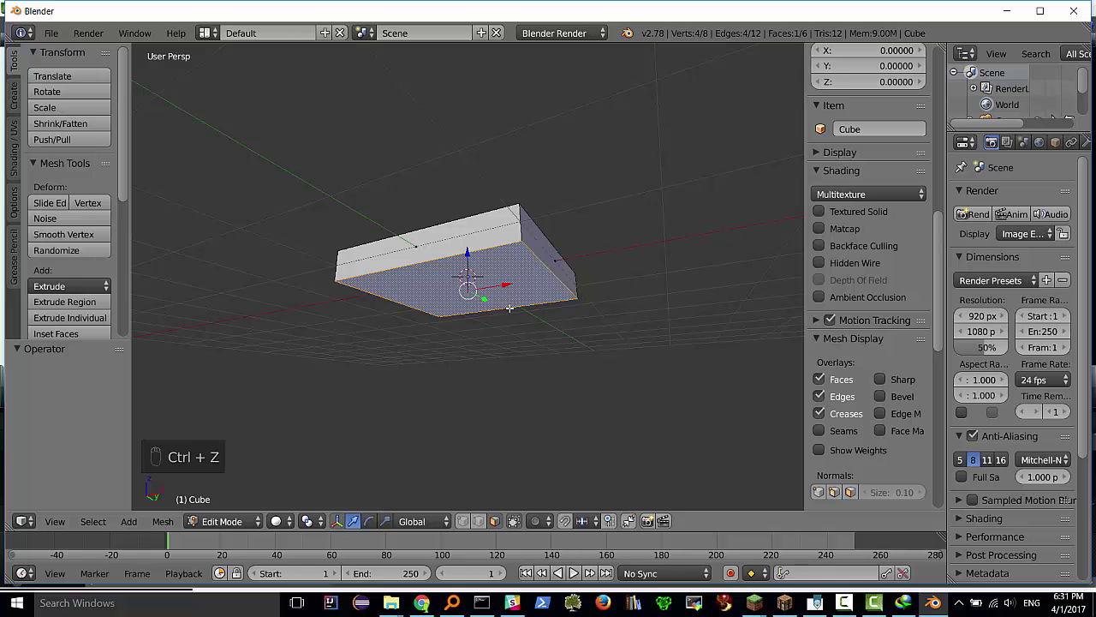
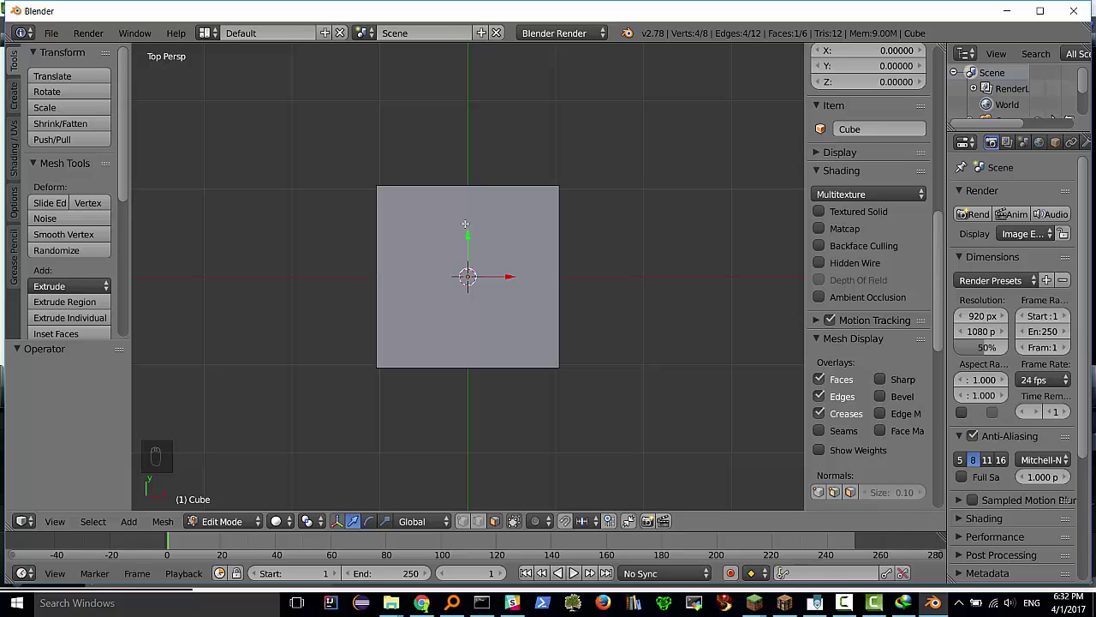
Add two parallel loop cuts dividing the slab into three strips, then clear the selection
key("ctrl+r")
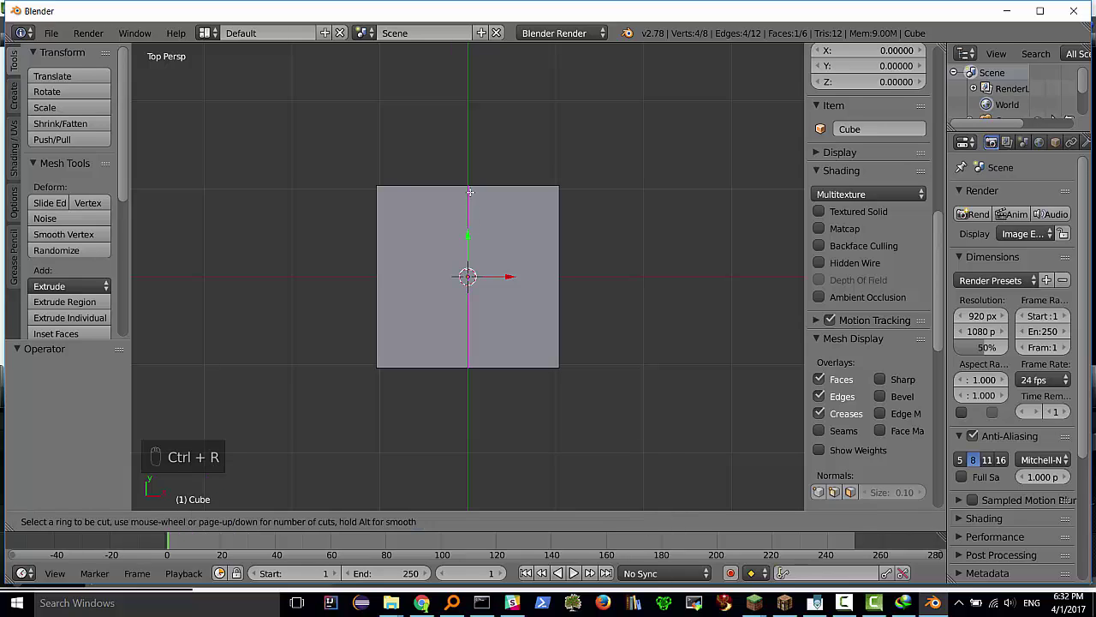
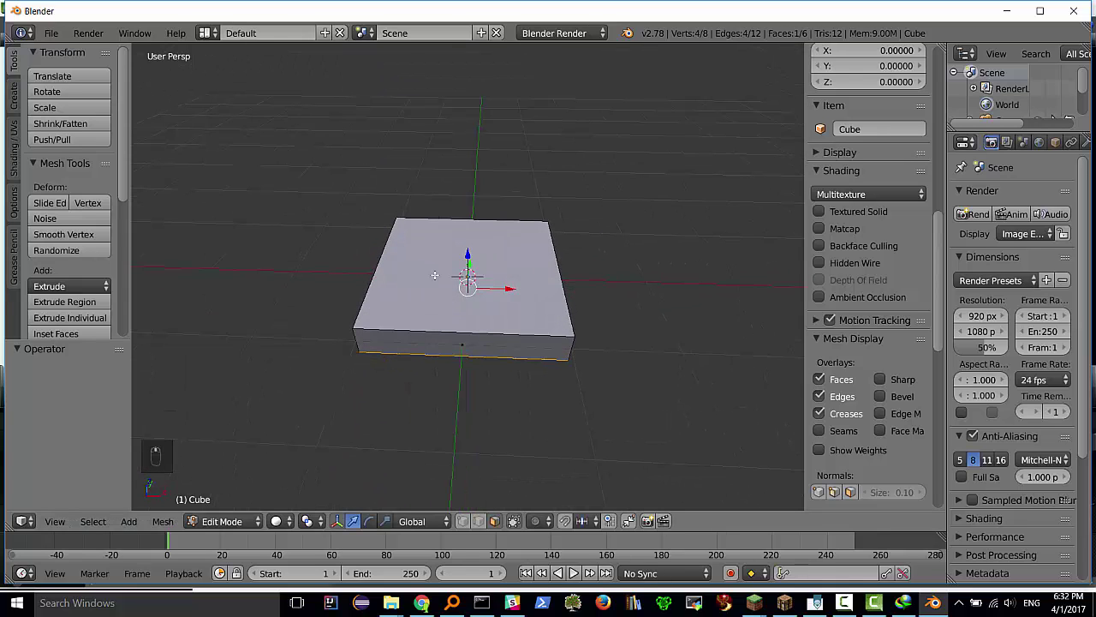
key("ctrl+r")
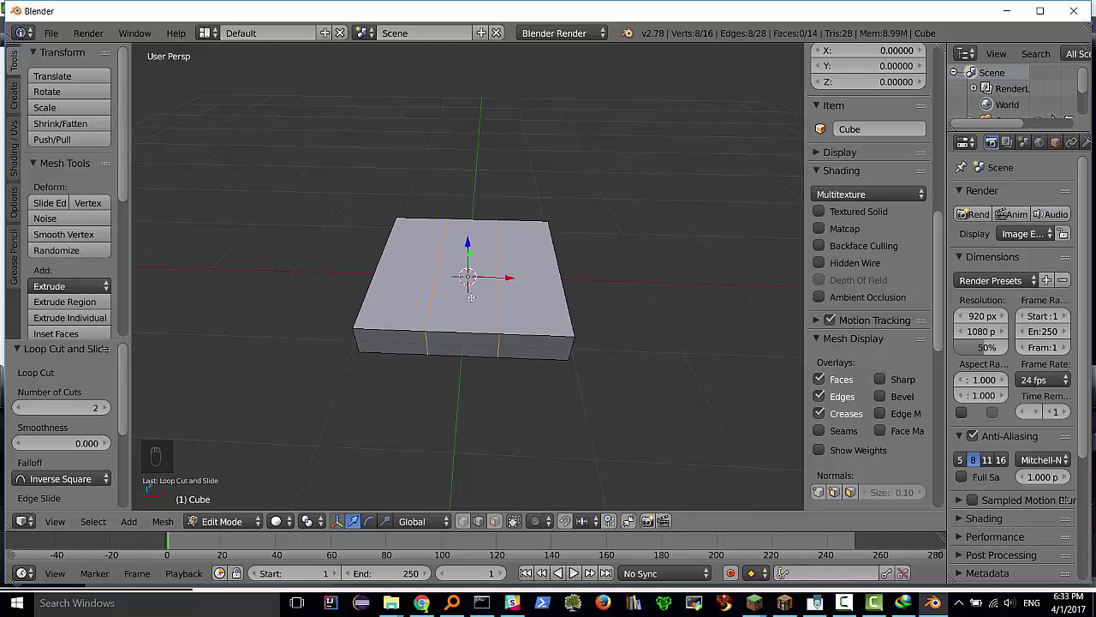
key("a")
key("a")
key("a")
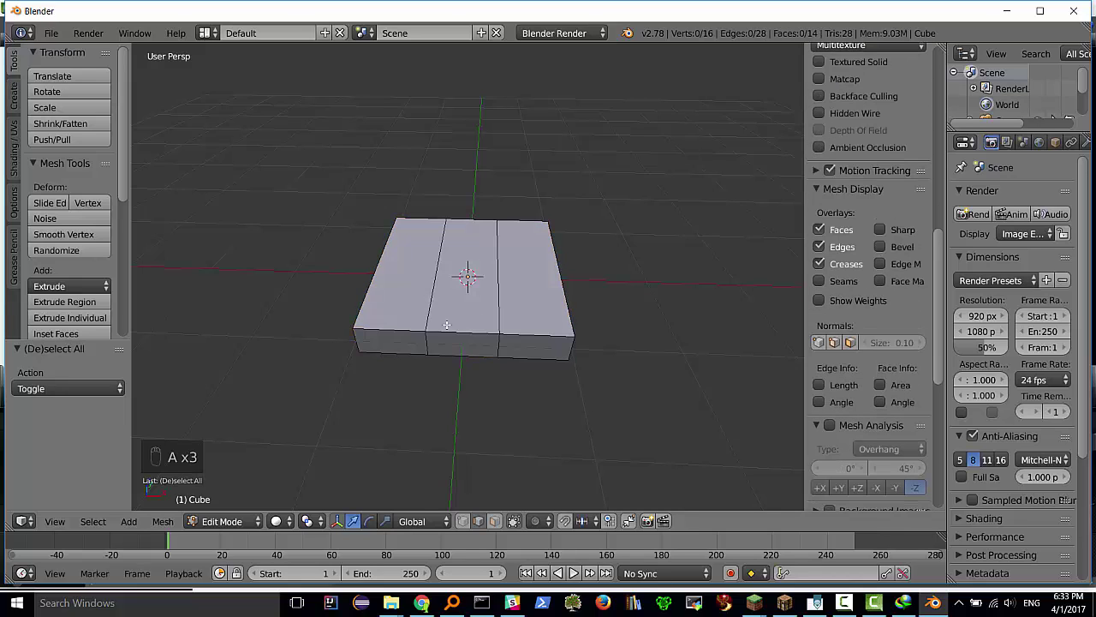
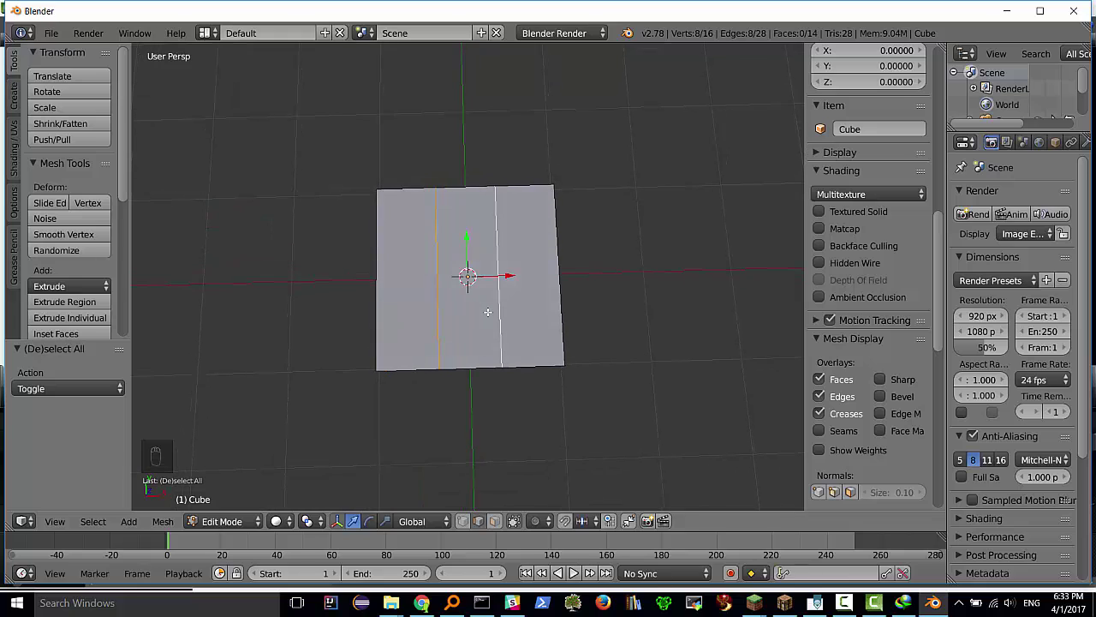
Push the cut loops toward the slab edges and add two perpendicular loop cuts spread outward
key("s")
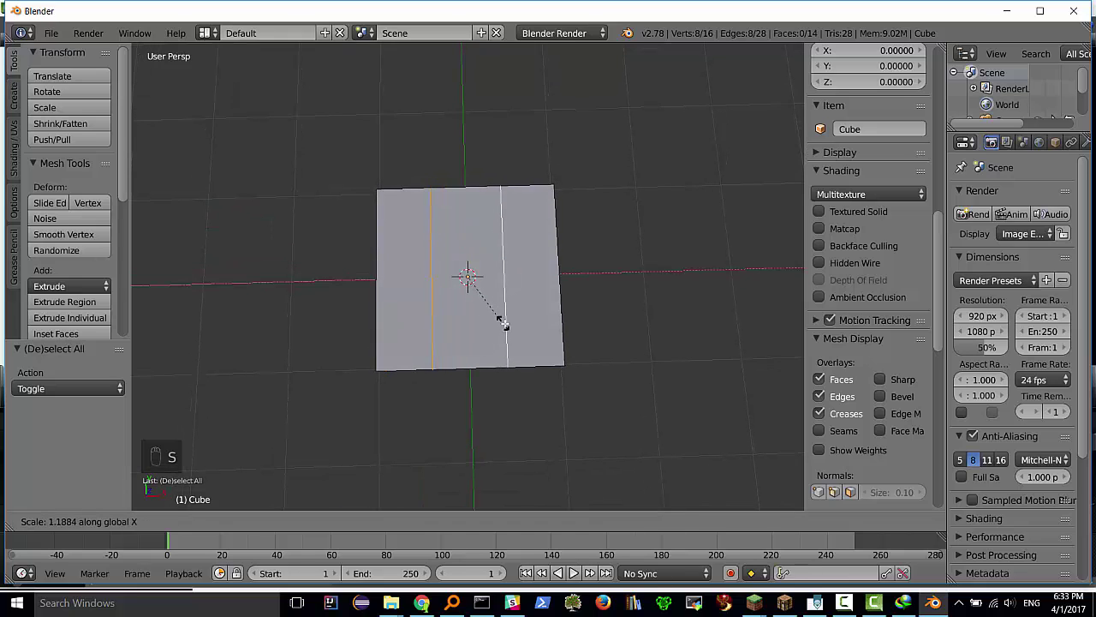
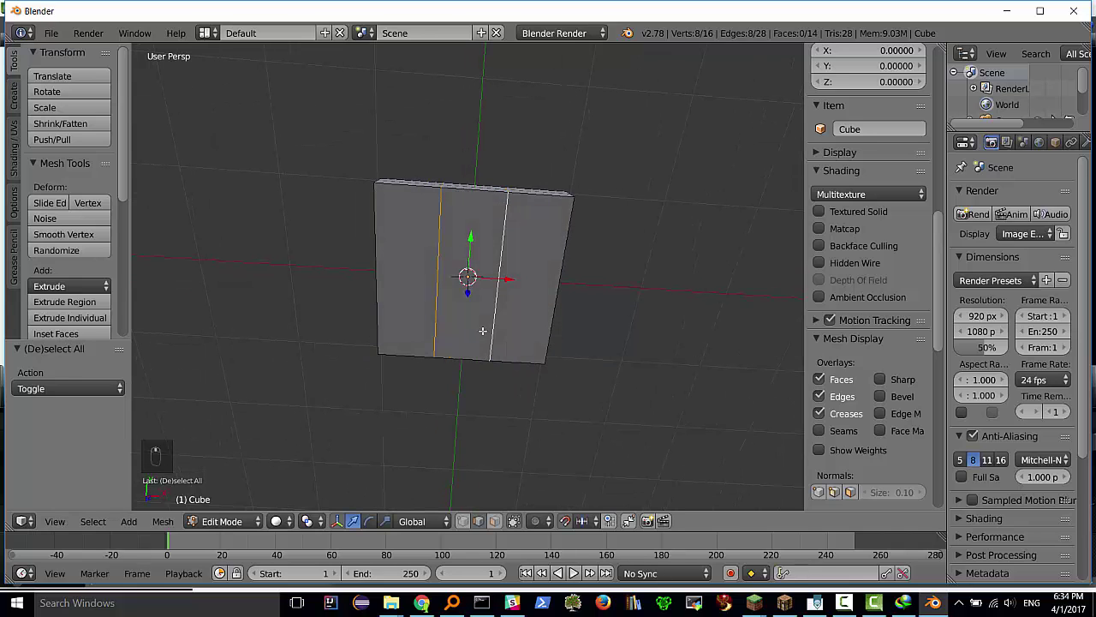
key("s")
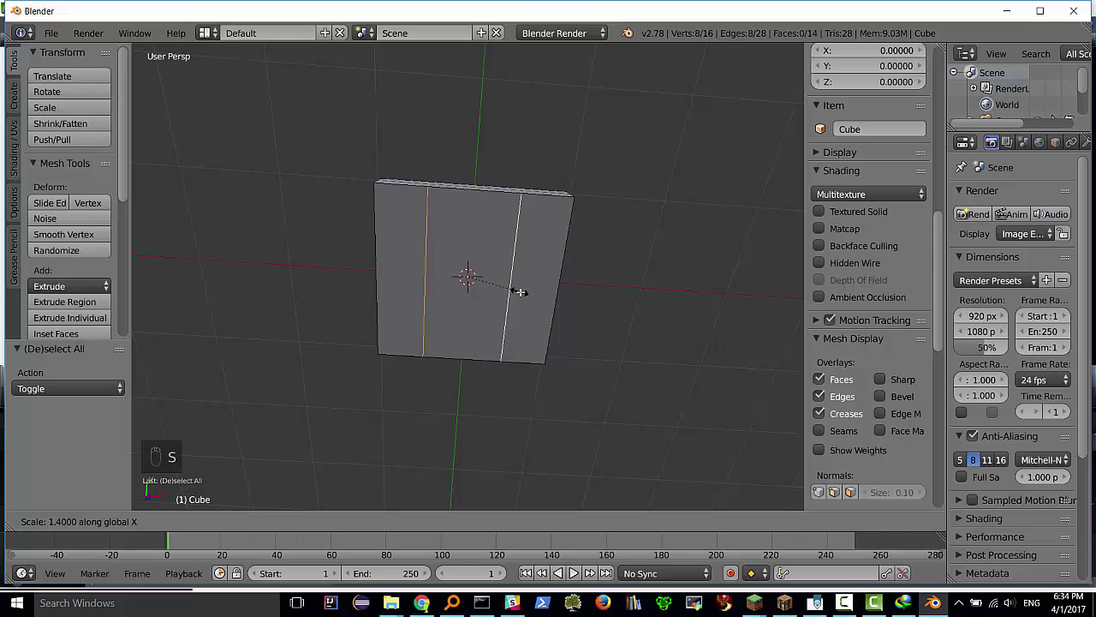
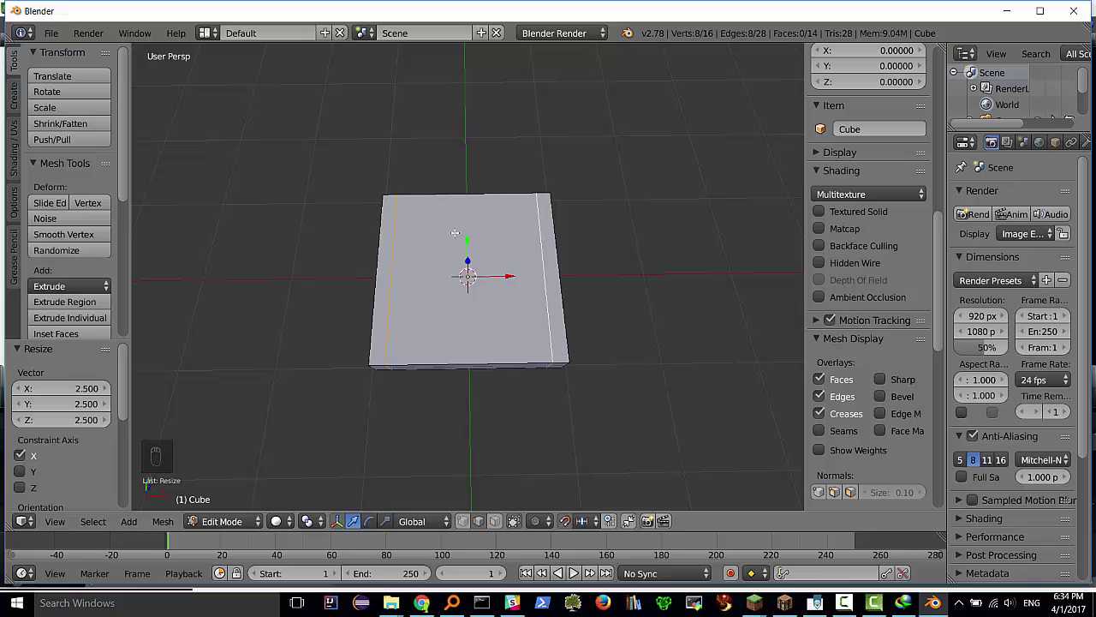
key("ctrl+r")
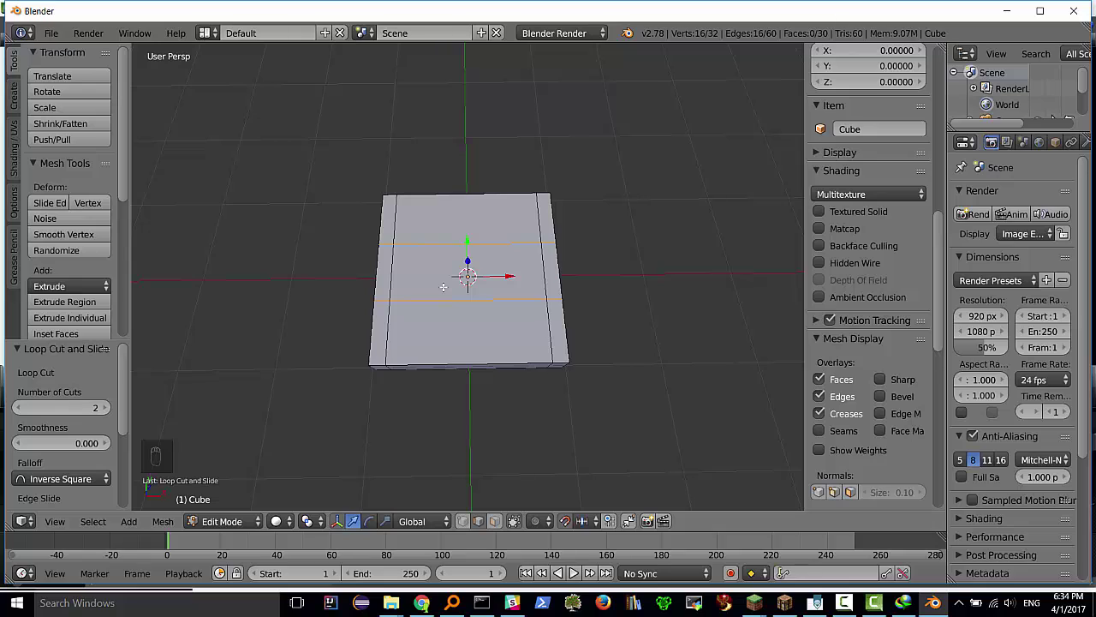
key("s")
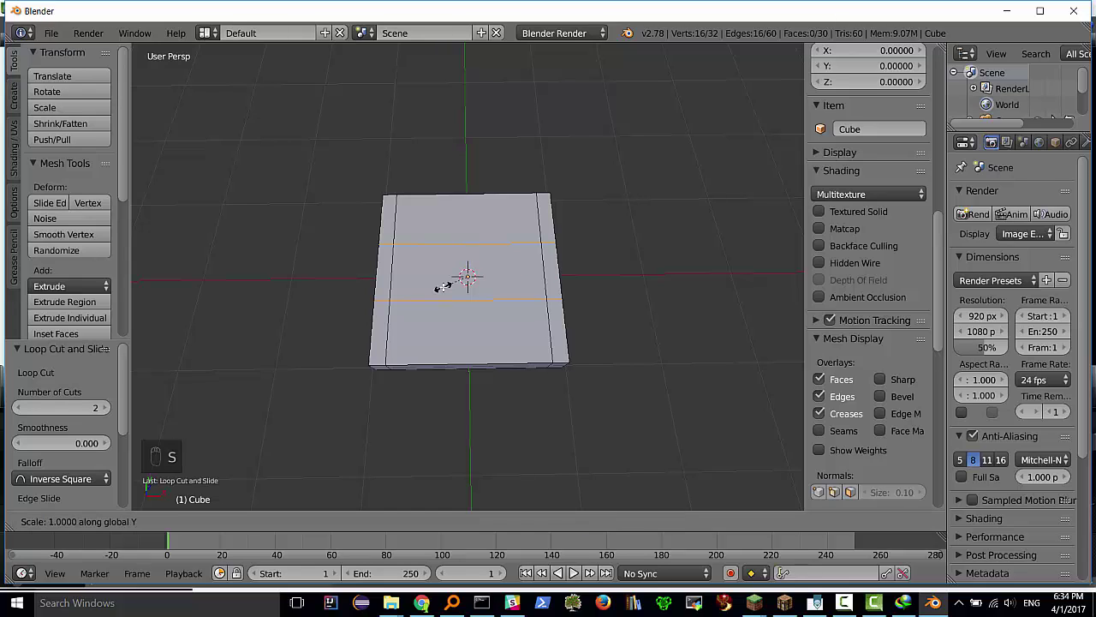
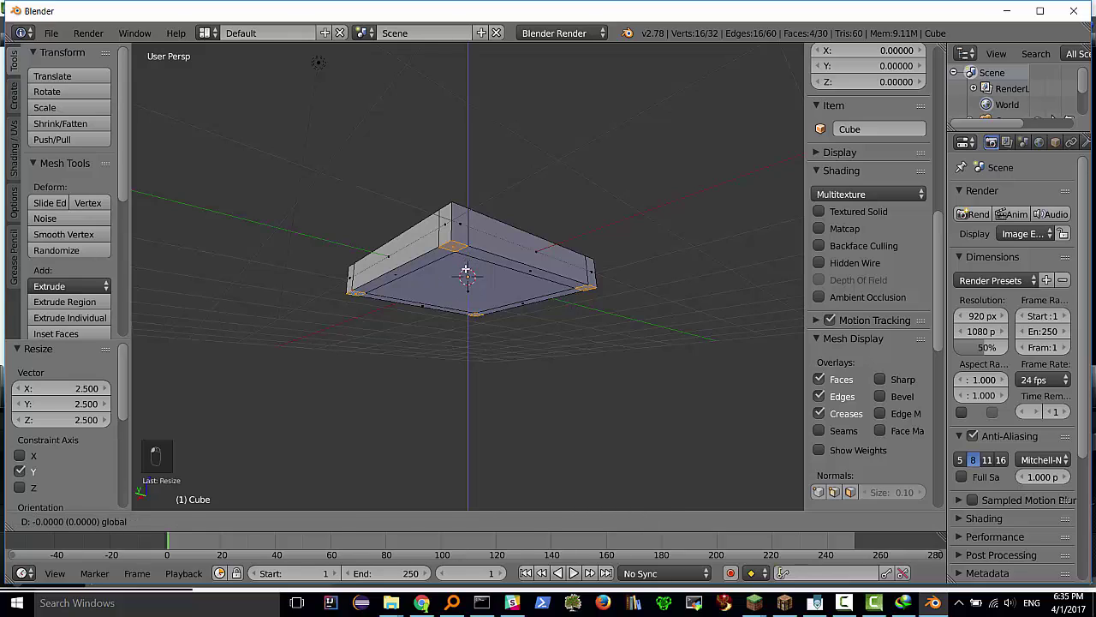
key("e")
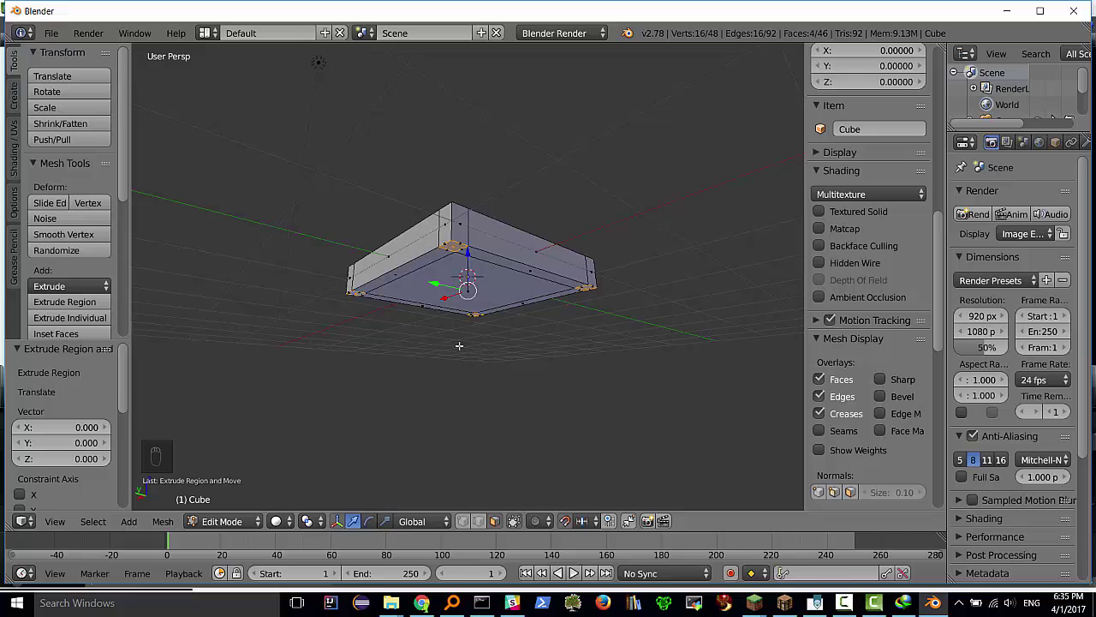
key("ctrl+z")
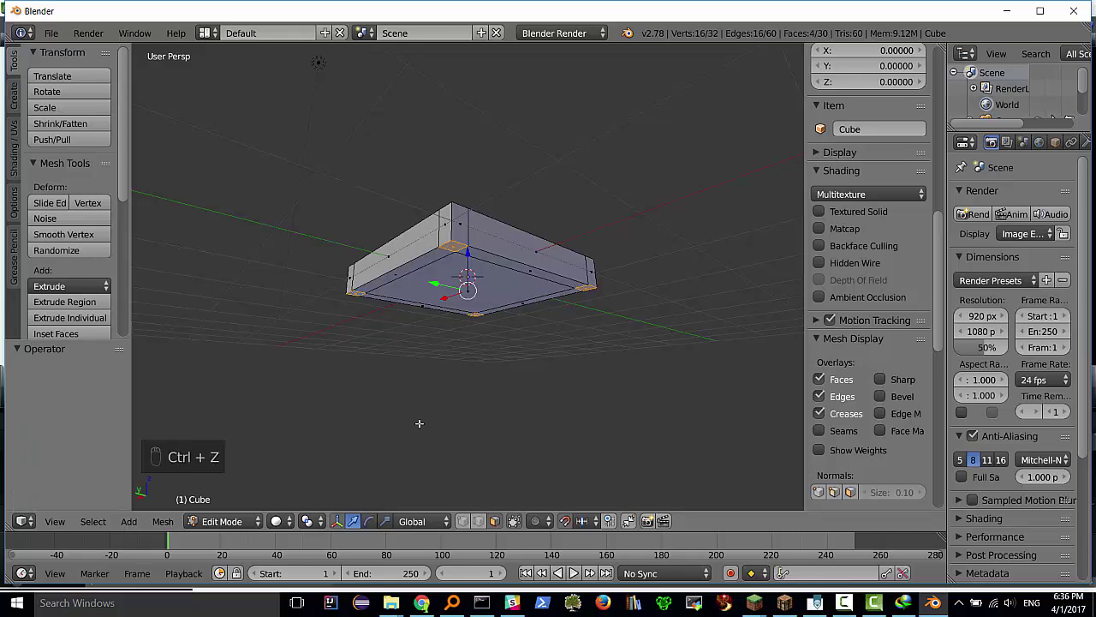
Extrude the four corner squares downward into legs
left_click(572, 521)
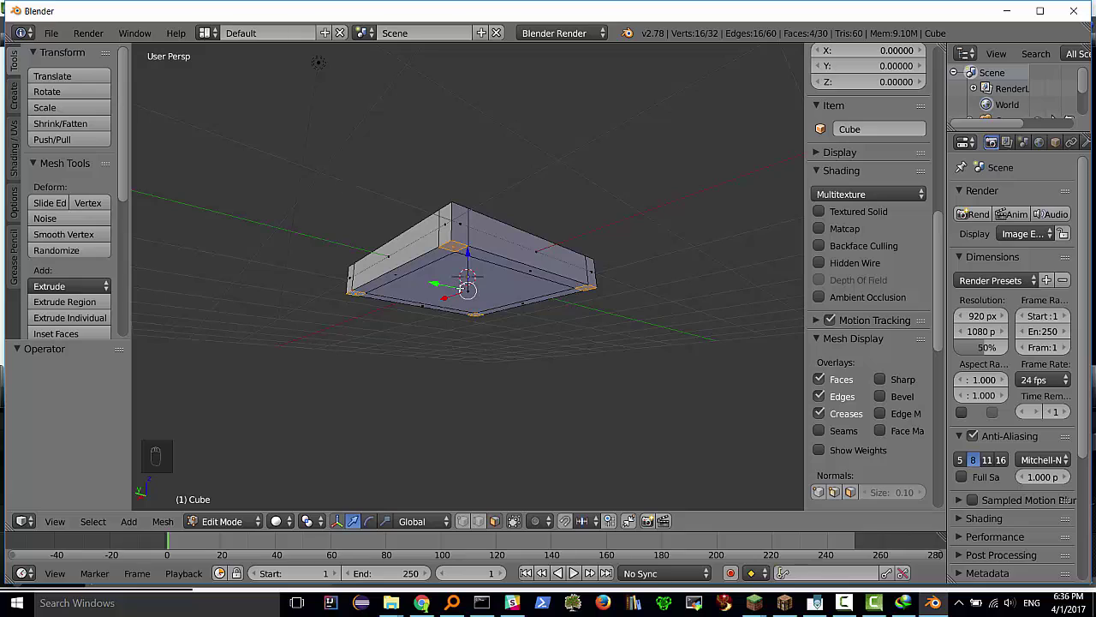
key("e")
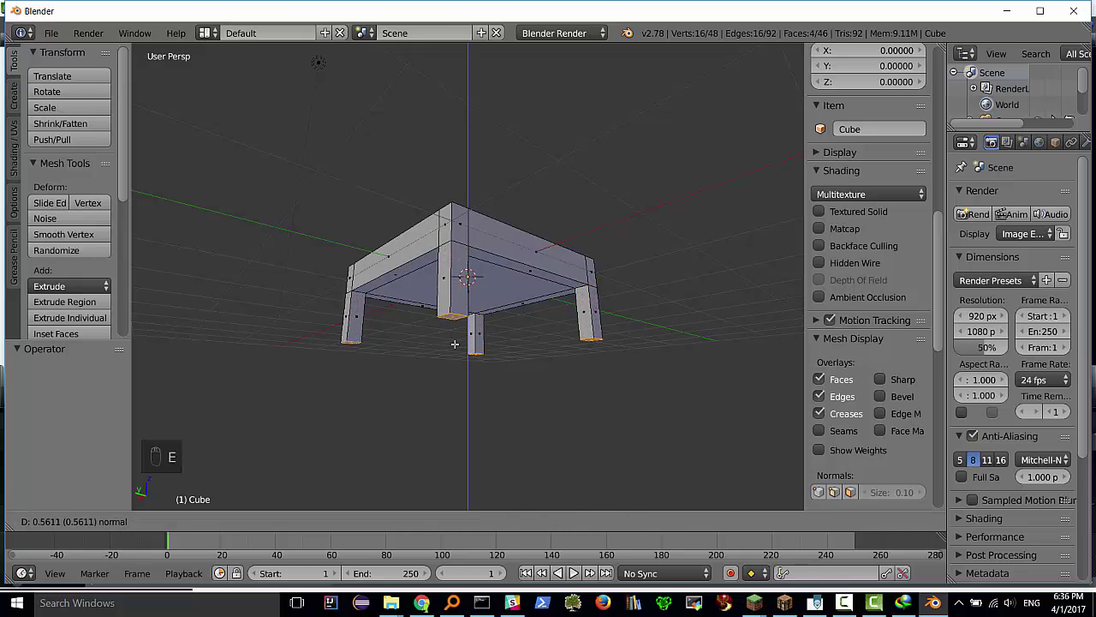
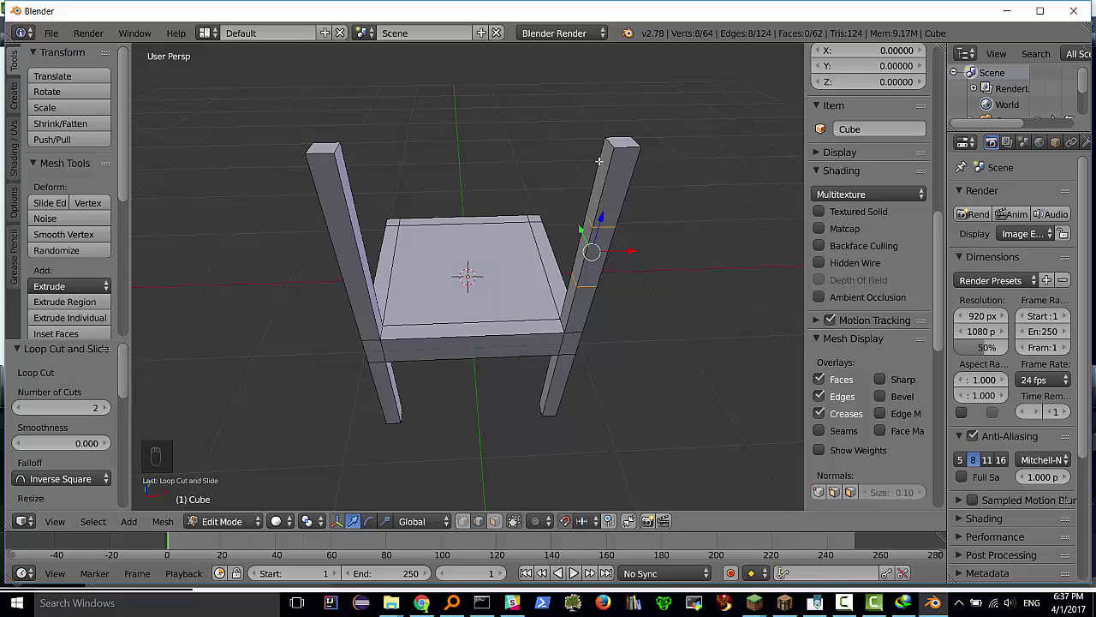
Resize the rear-leg edge loop and raise the back posts vertically above the seat
key("s")
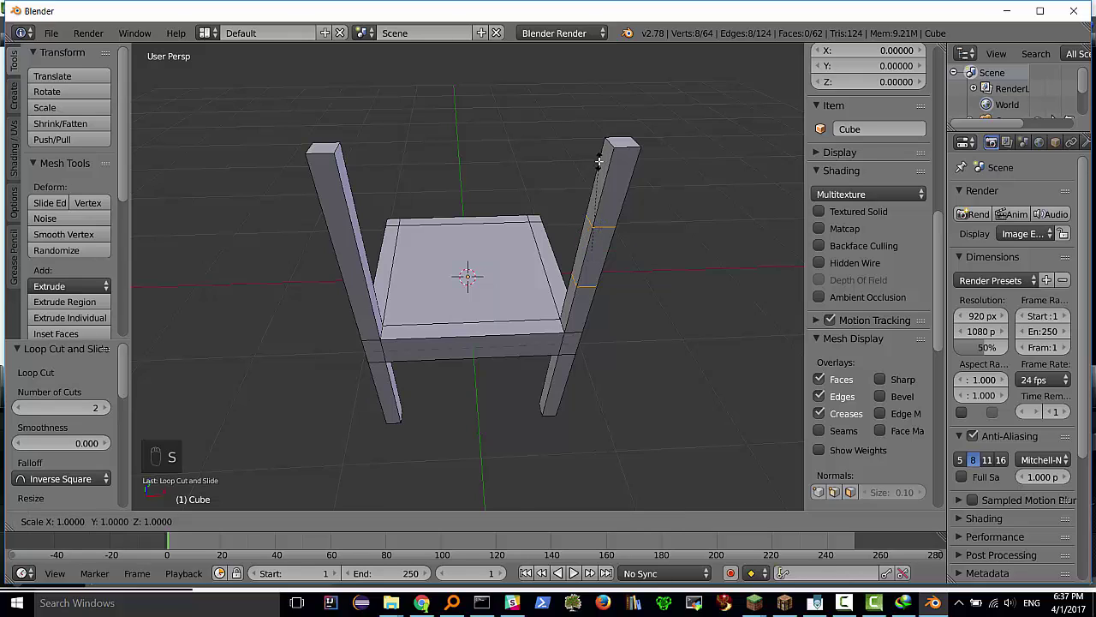
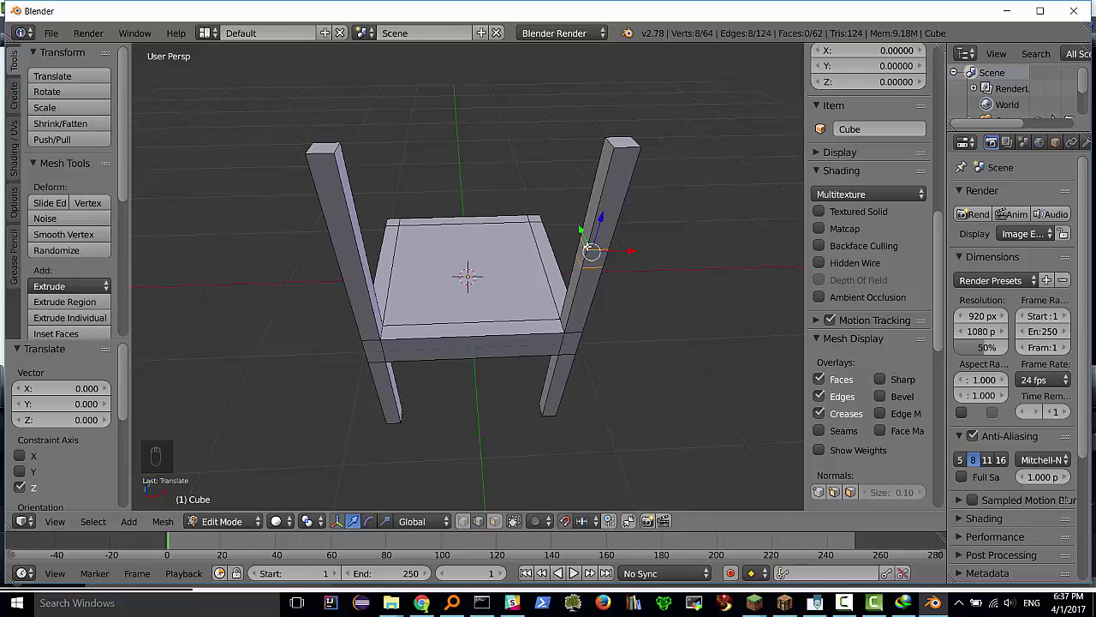
key("g")
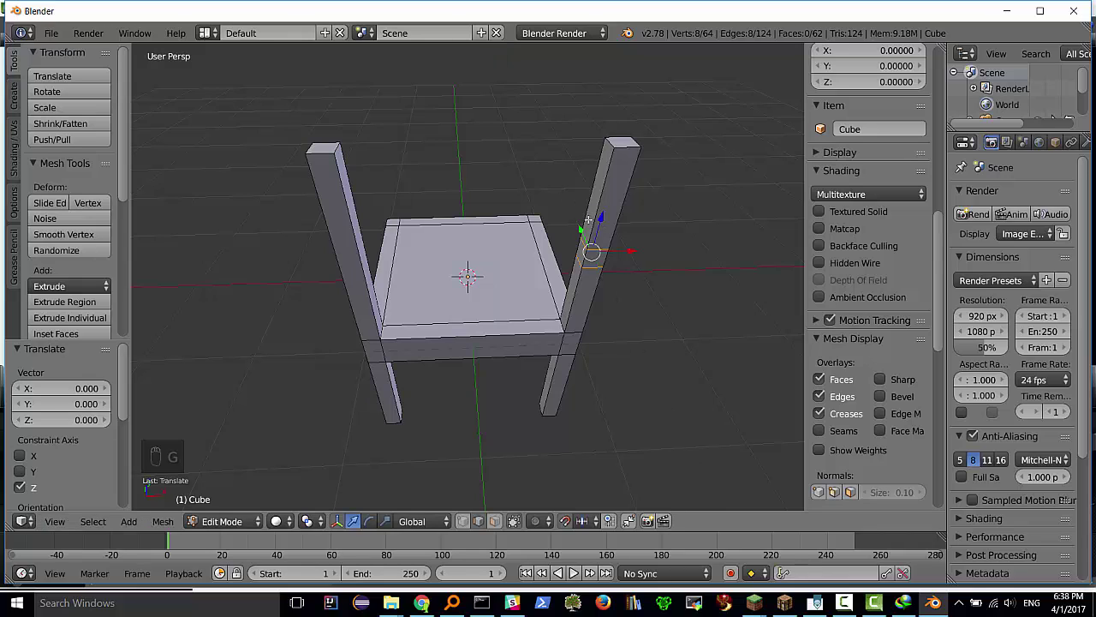
key("g")
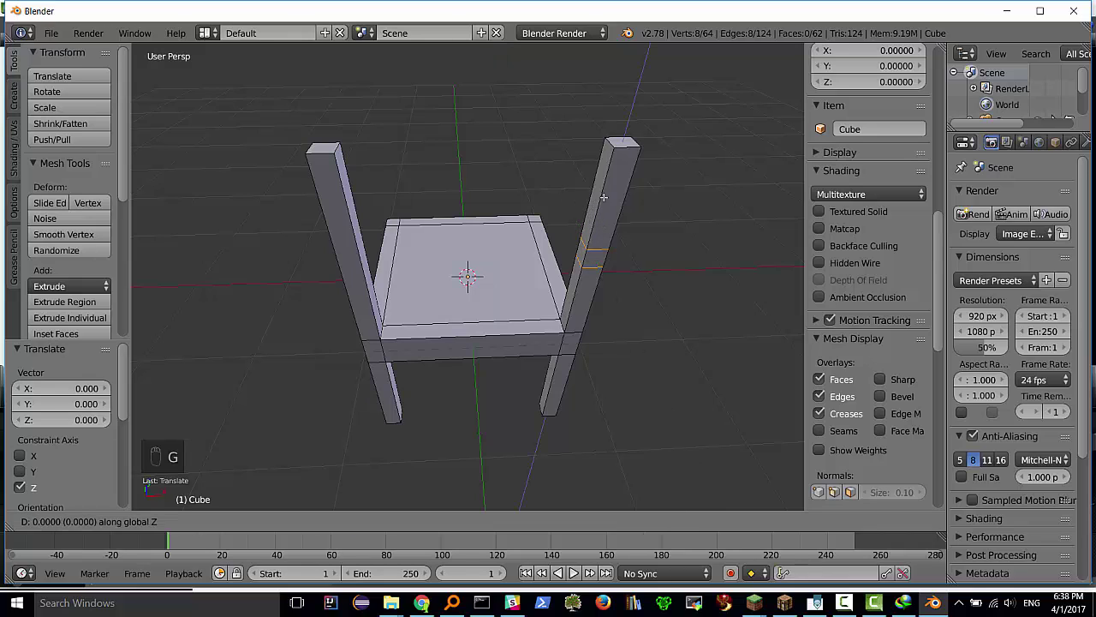
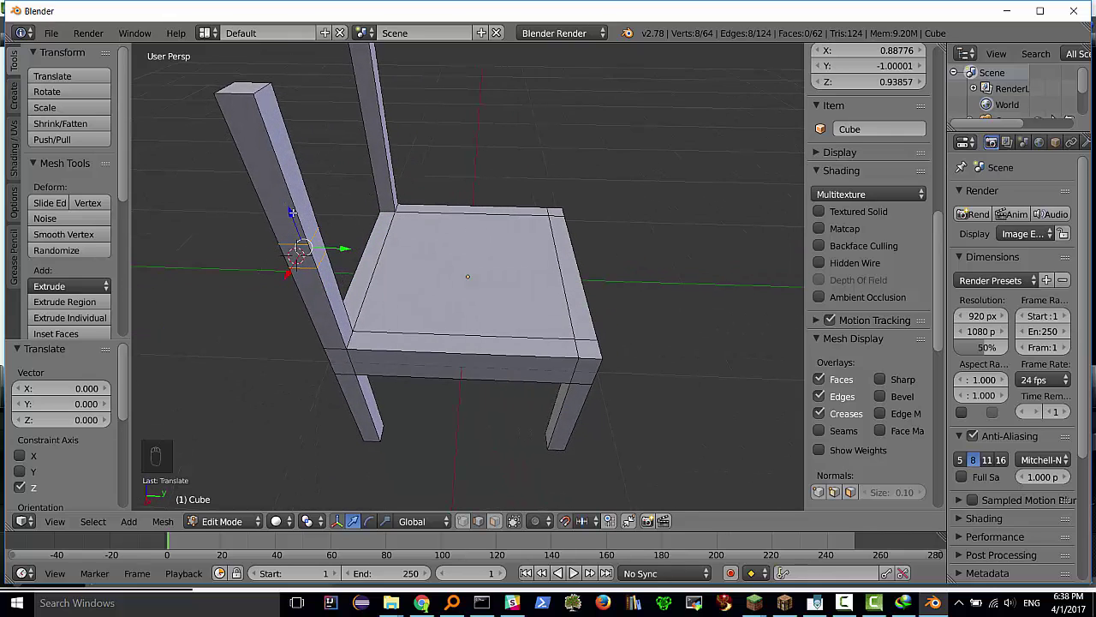
key("g")
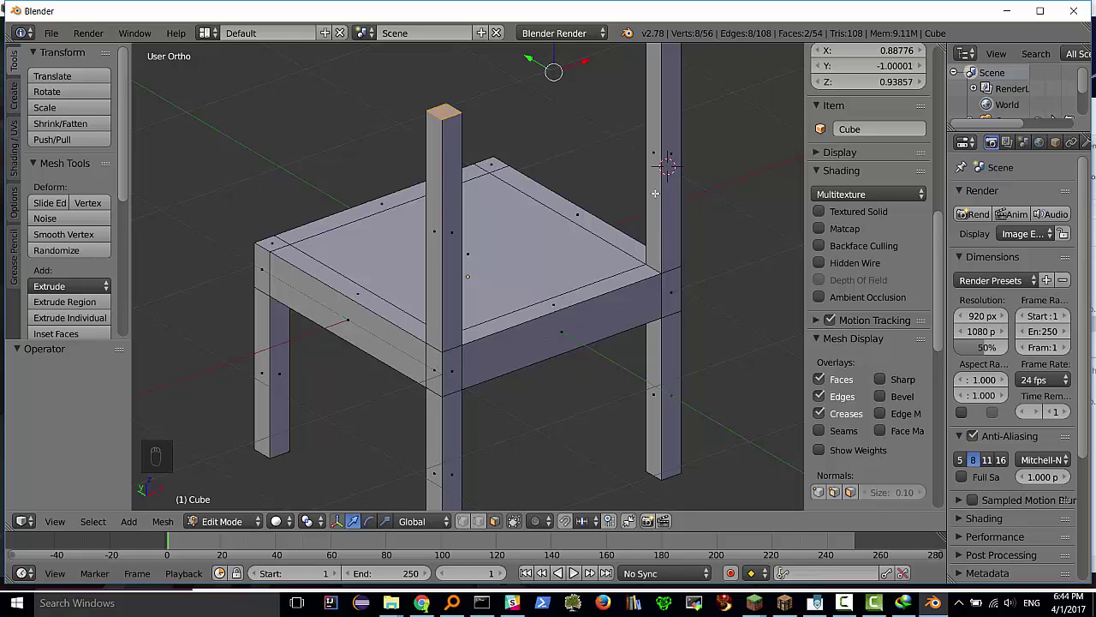
Cut two edge loops near the top of each back post
key("ctrl+r")
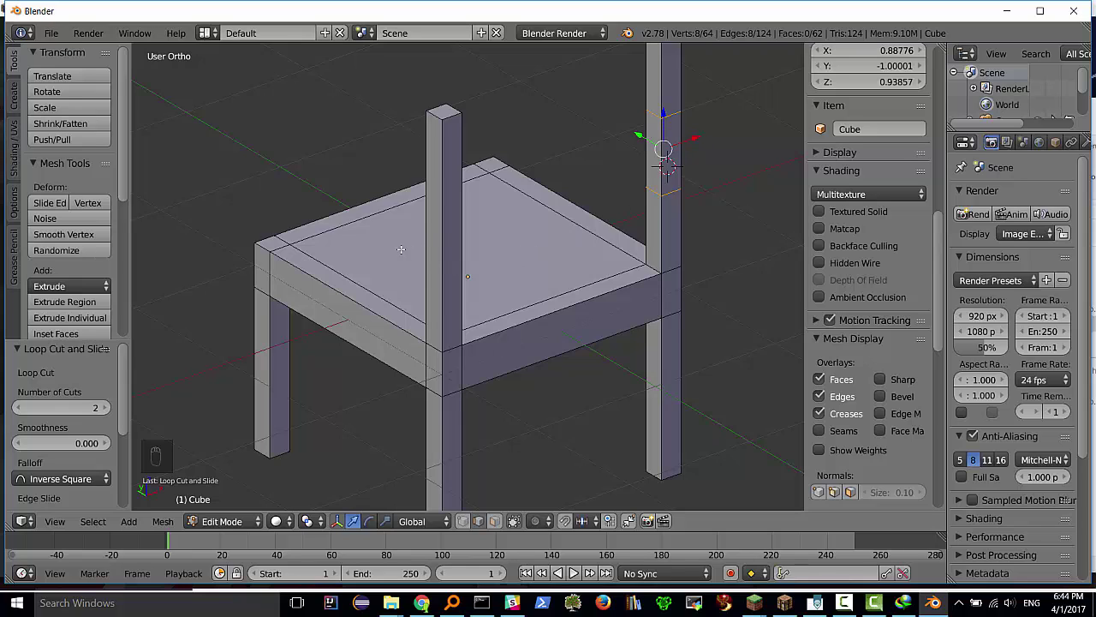
key("ctrl+r")
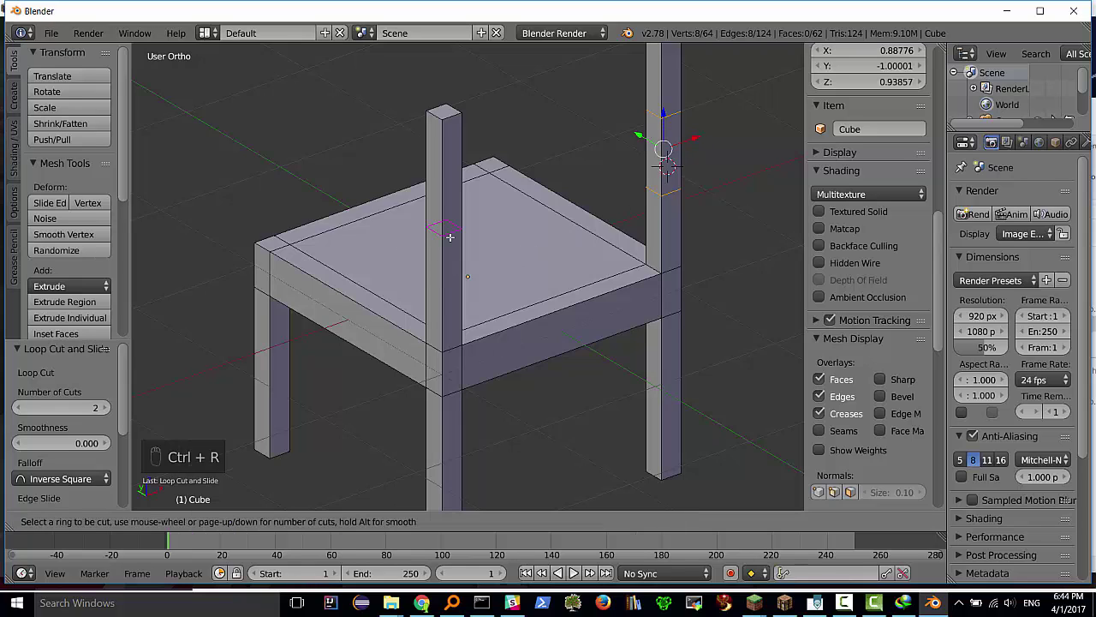
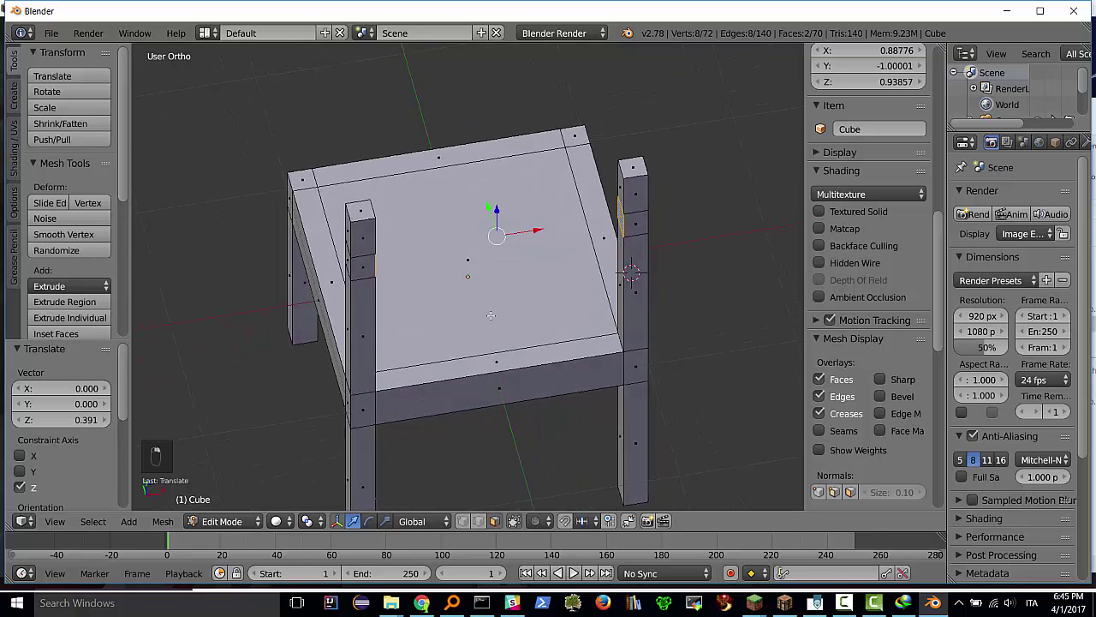
Bridge the facing edge loops into a top backrest rail and deselect
key("space")
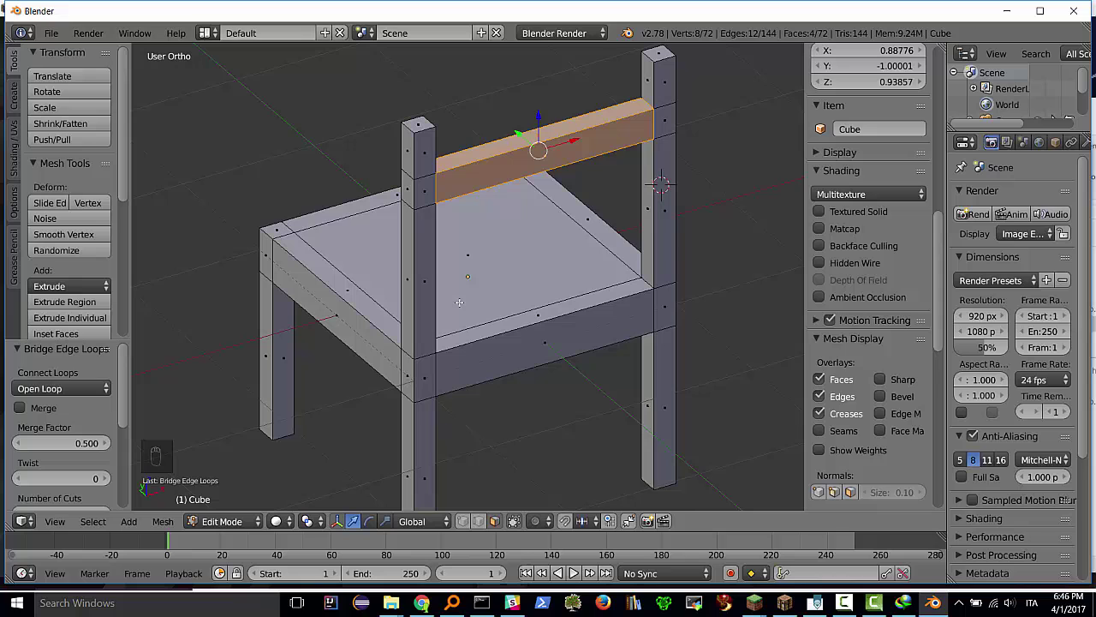
key("a")
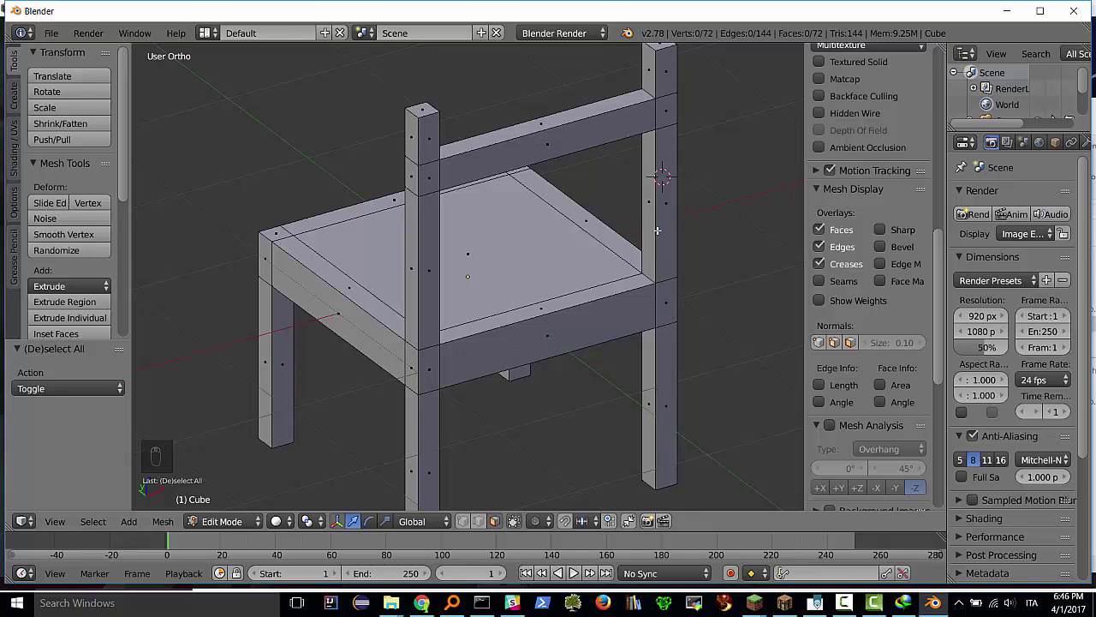
Cut edge loops lower on both posts and look up Bridge Edge Loops for the second rail
key("ctrl+r")
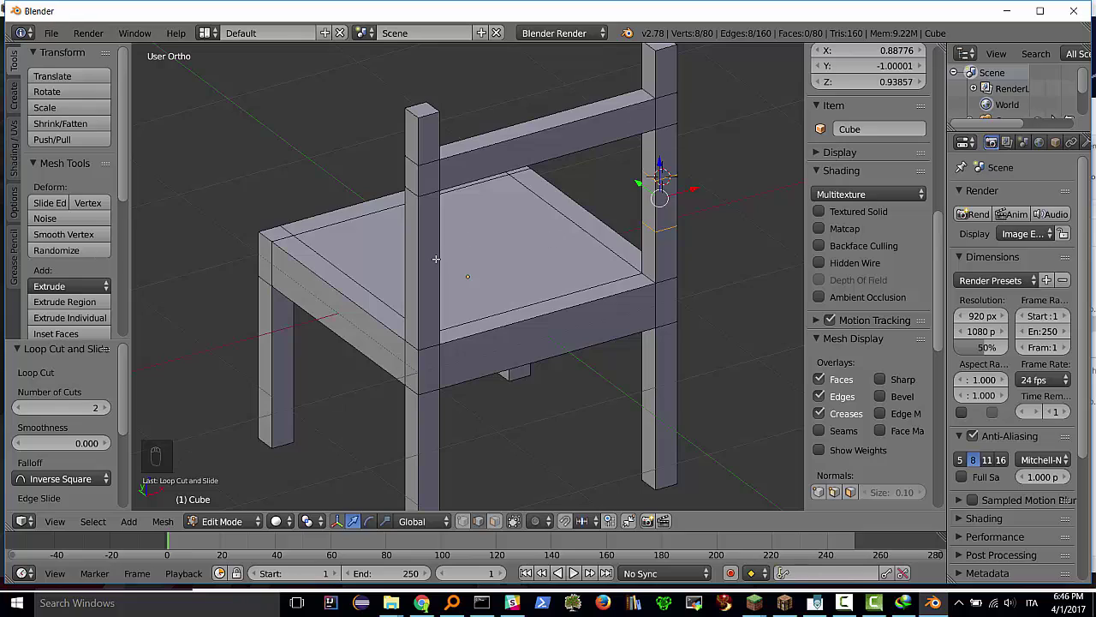
key("ctrl+r")
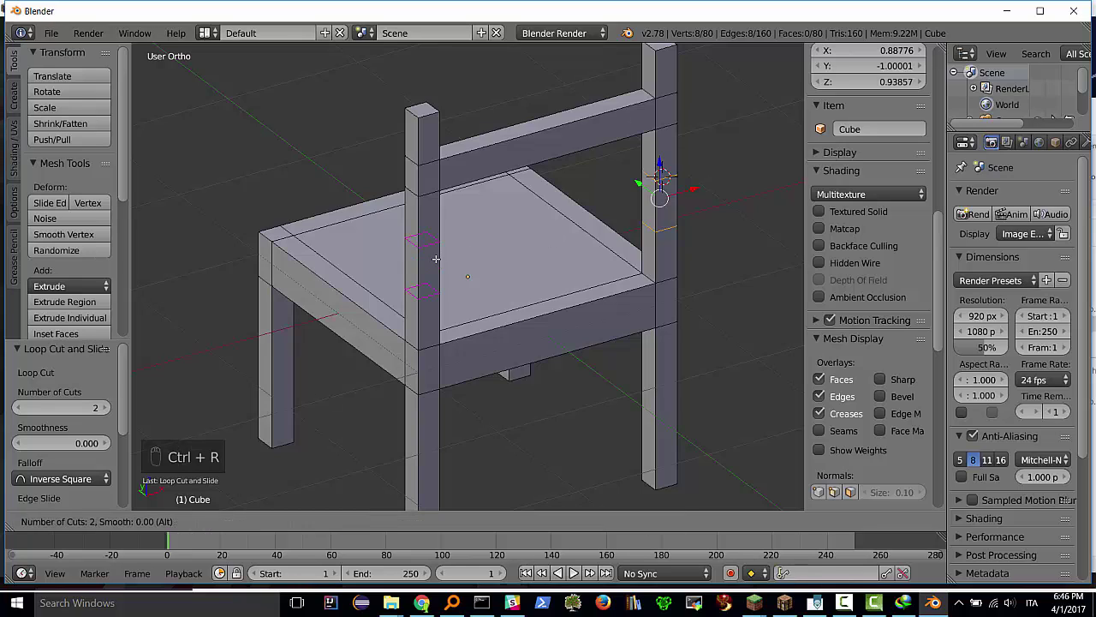
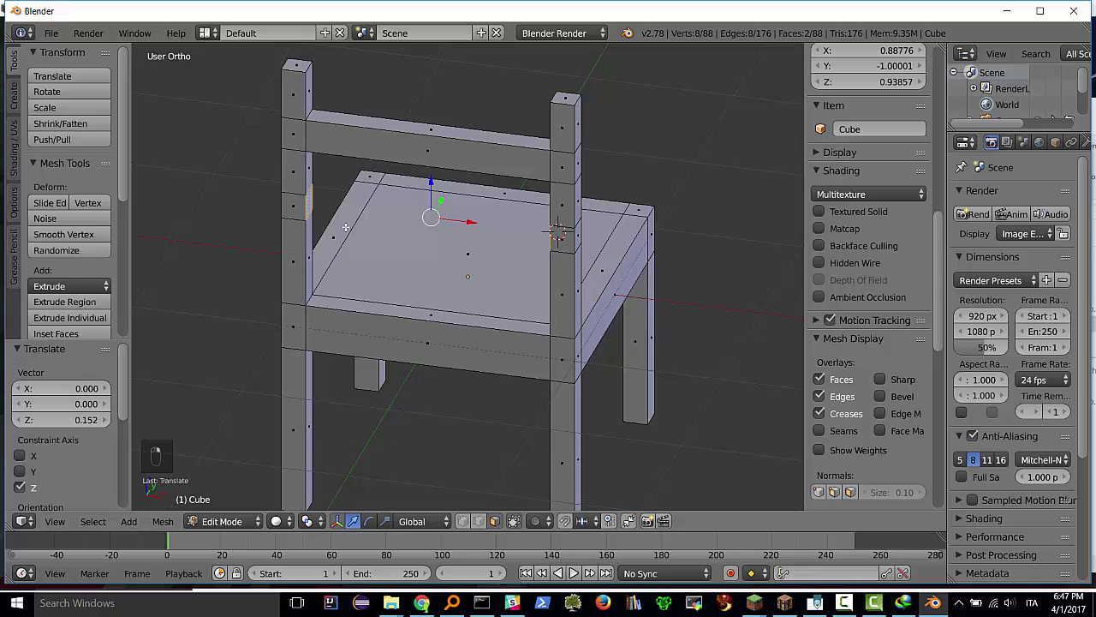
key("space")
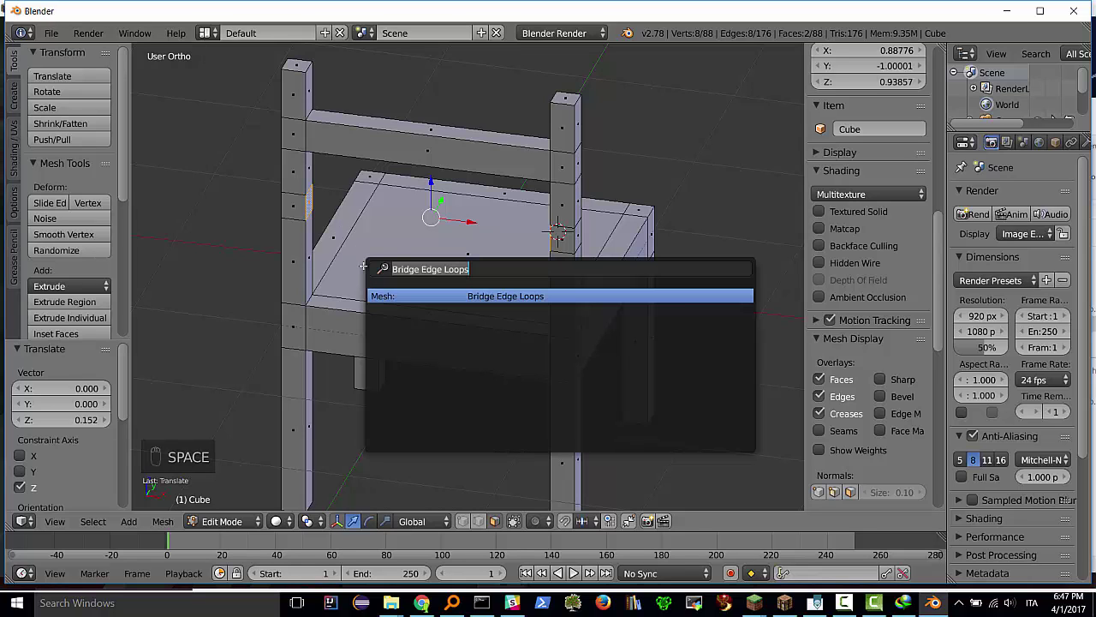
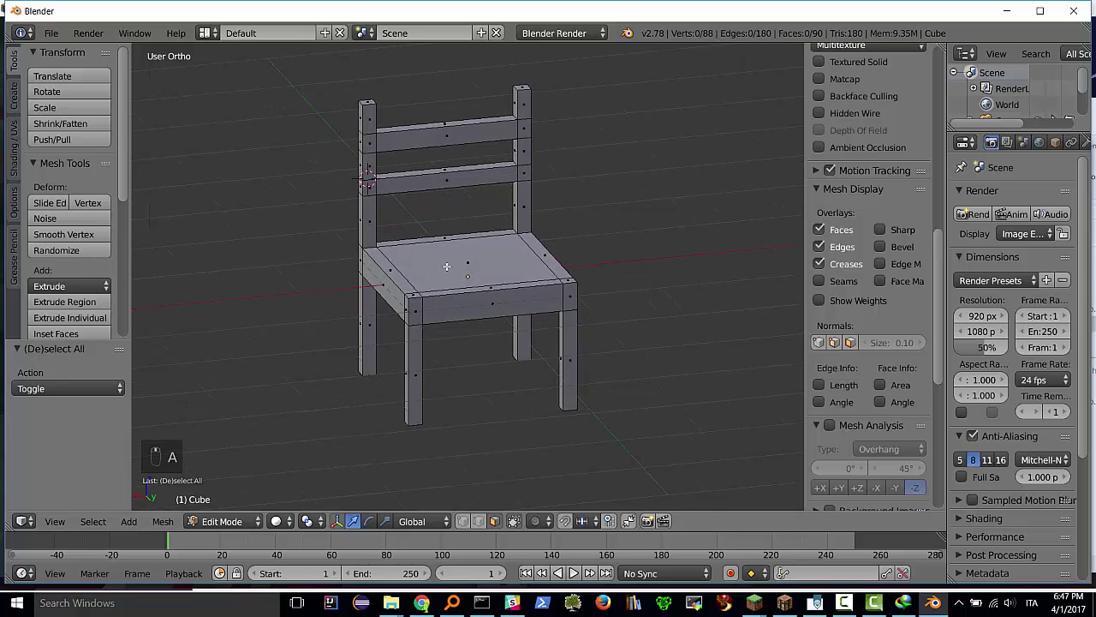
Scale the chair to about 0.736 along X and 0.565 along Y in Object Mode
key("Tab")
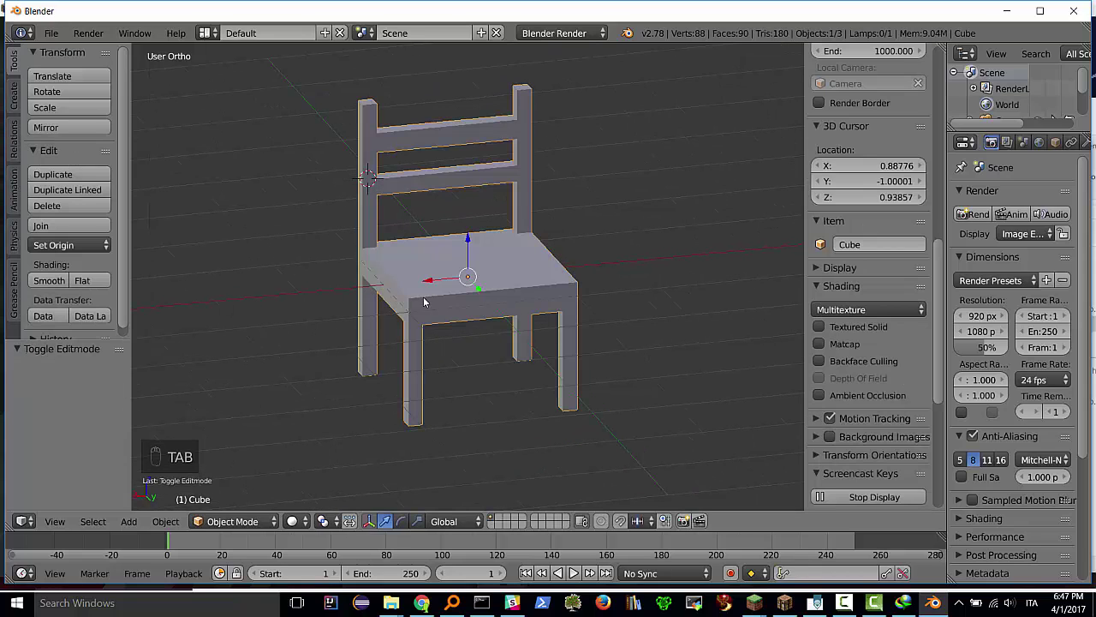
key("s")
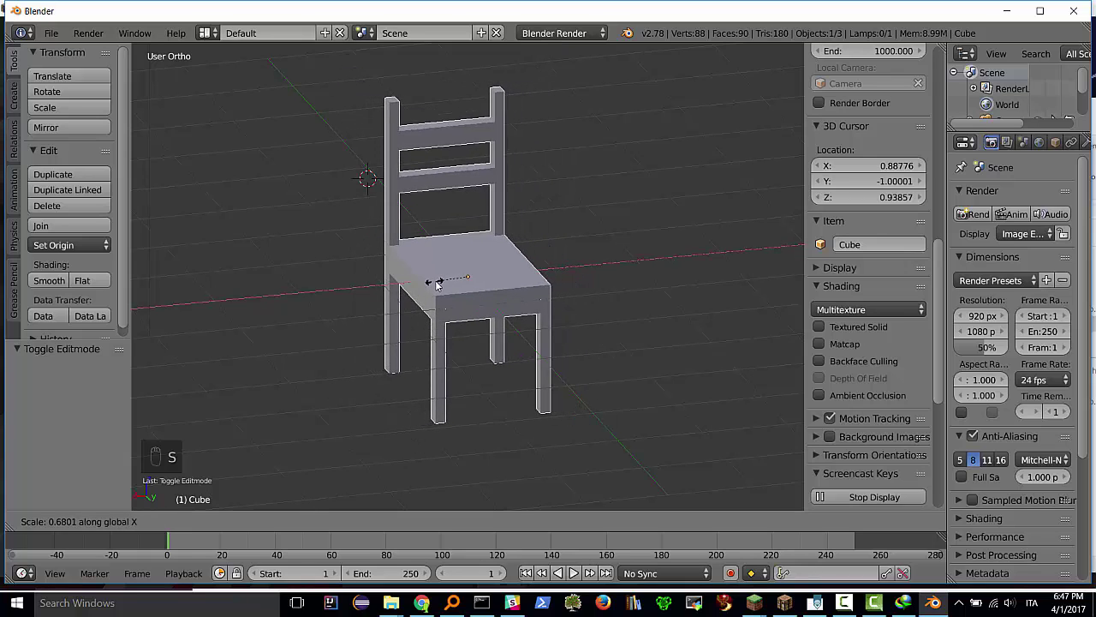
left_click_drag(481, 265, 563, 259)
middle_click(576, 264)
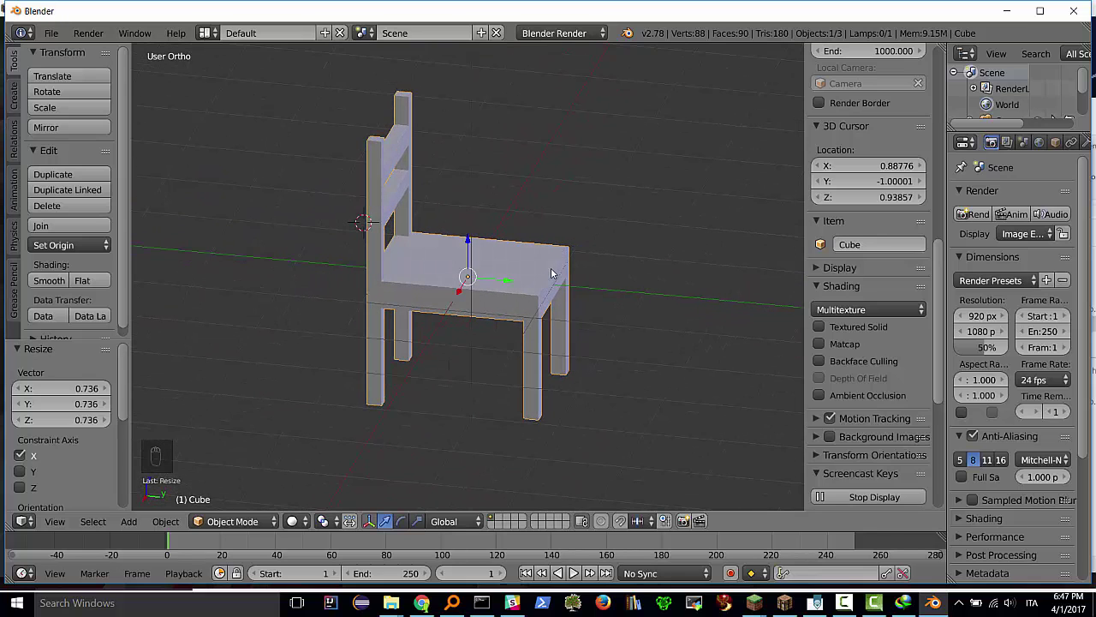
key("s")
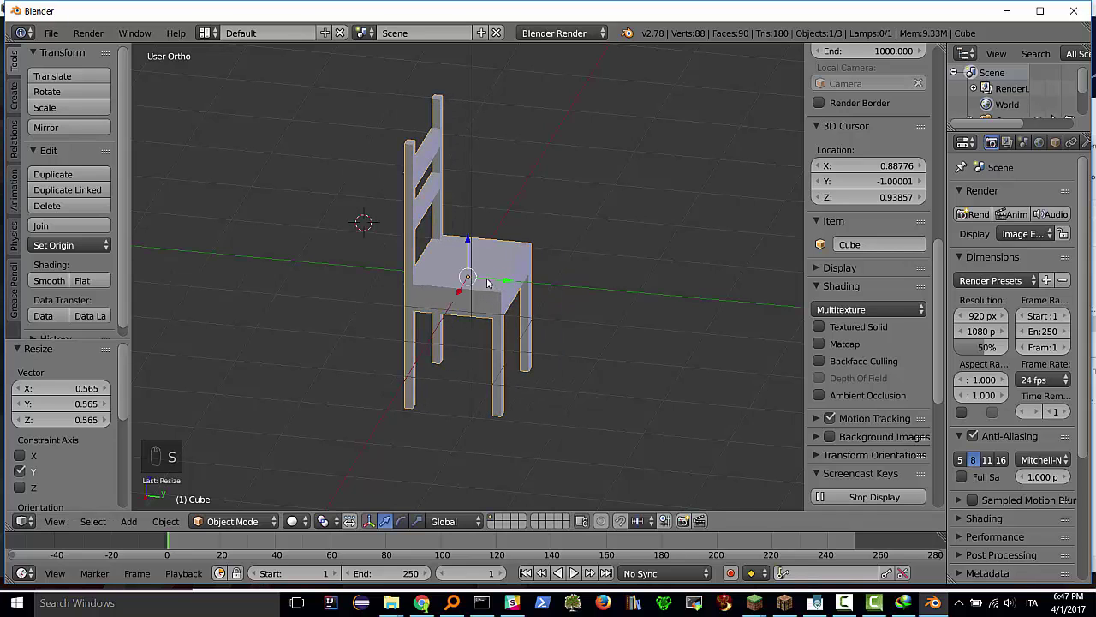
left_click(463, 266)
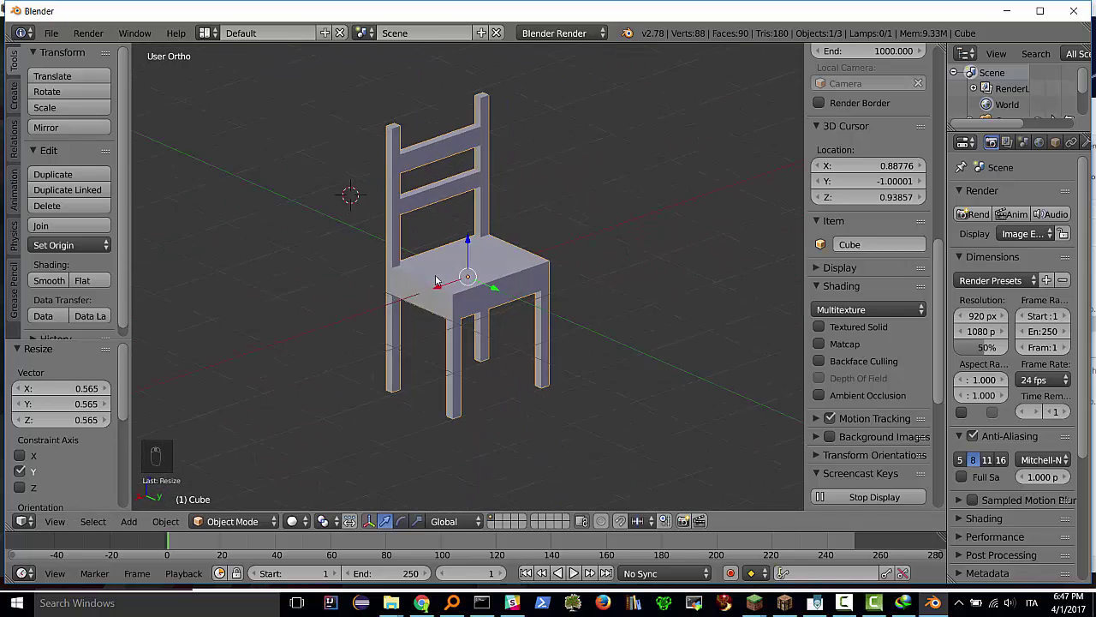
Switch to the Right Ortho side view and enter Edit Mode on the chair
middle_click(387, 293)
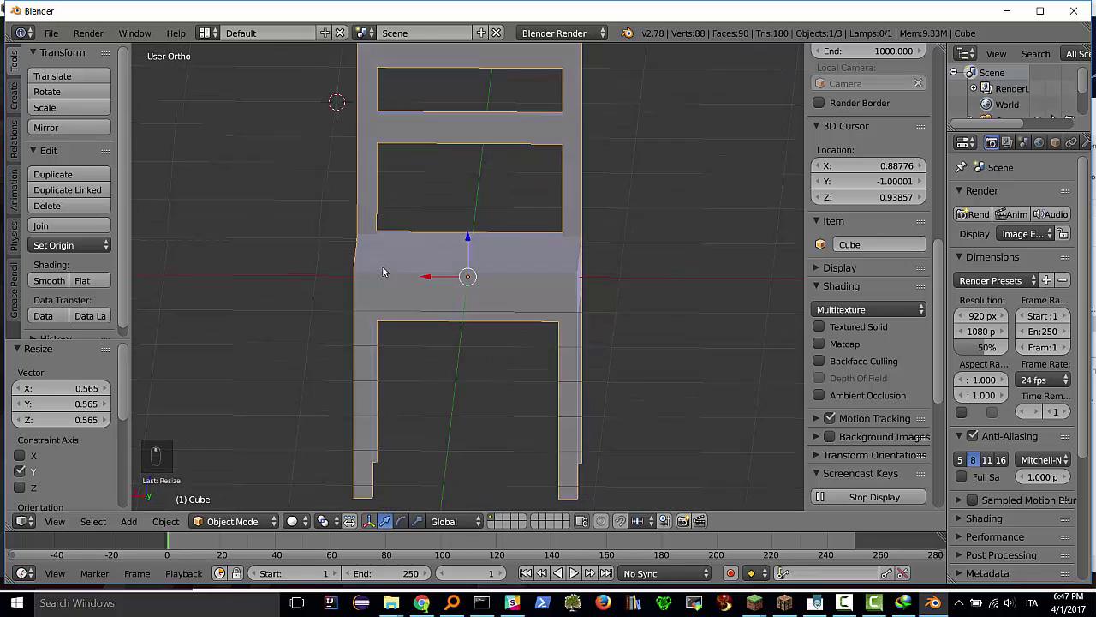
left_click_drag(413, 249, 402, 251)
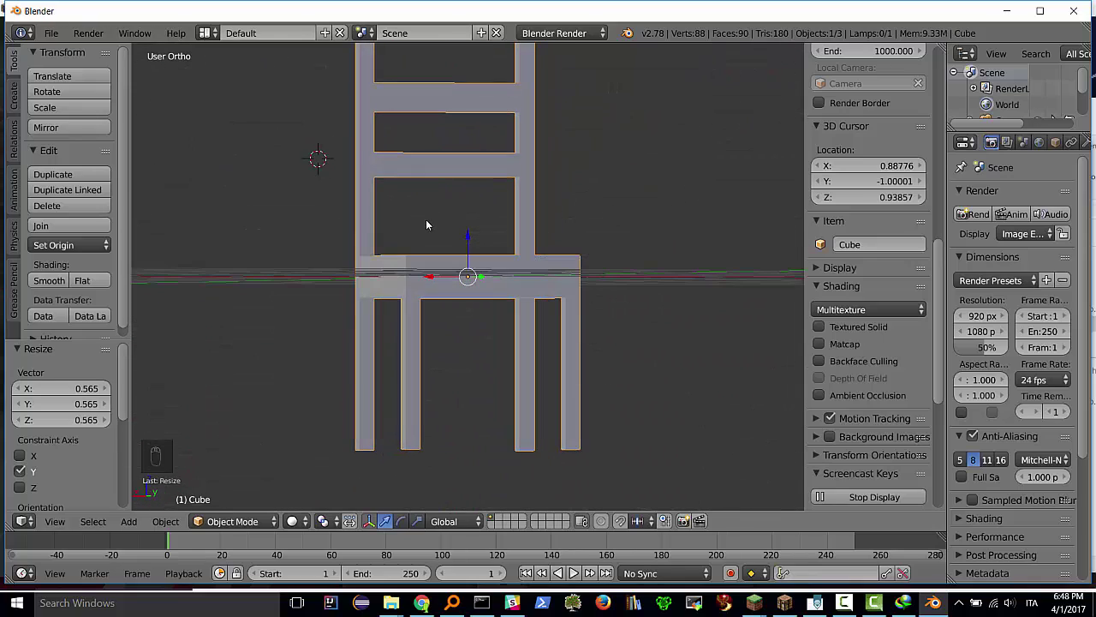
left_click_drag(430, 252, 341, 257)
key("KP_3")
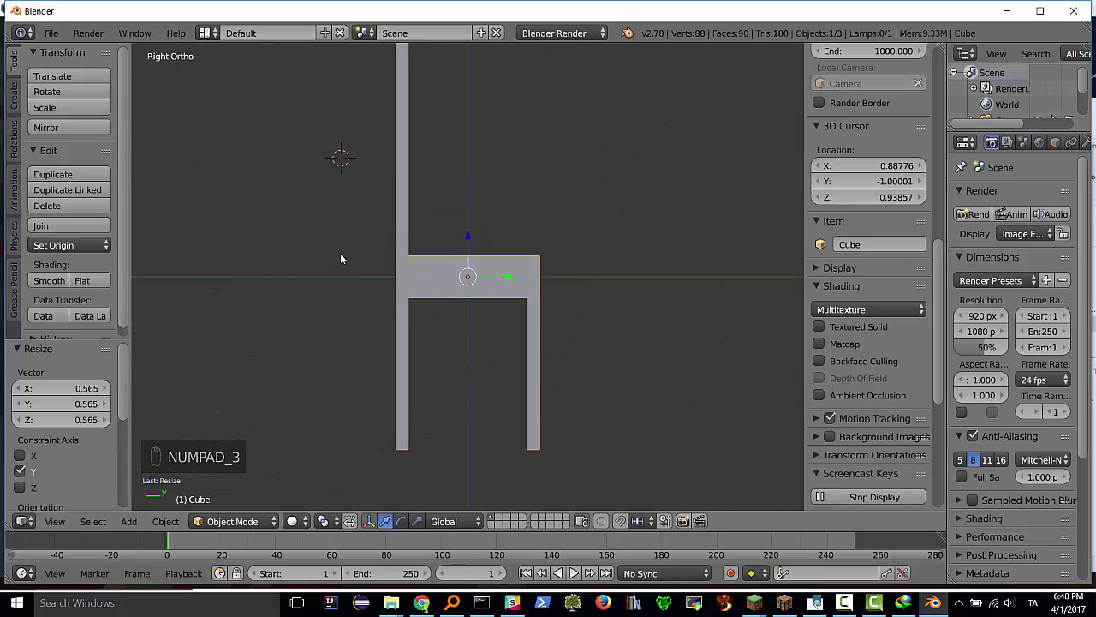
key("Tab")
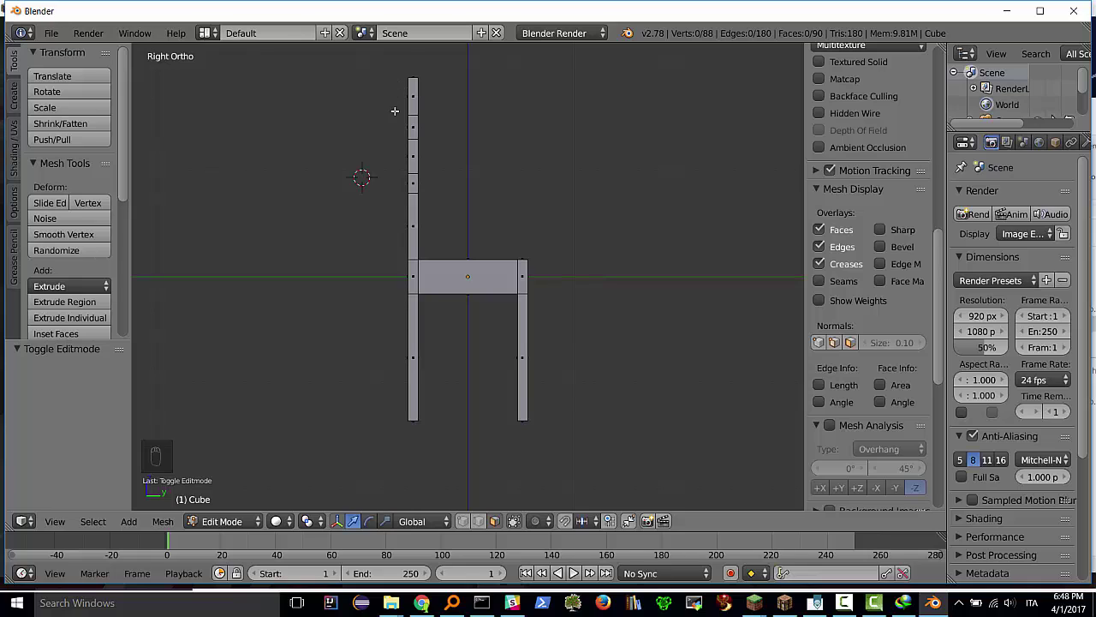
Deselect everything, attempt a rip, and show the mesh as see-through wireframe for box selection
key("a")
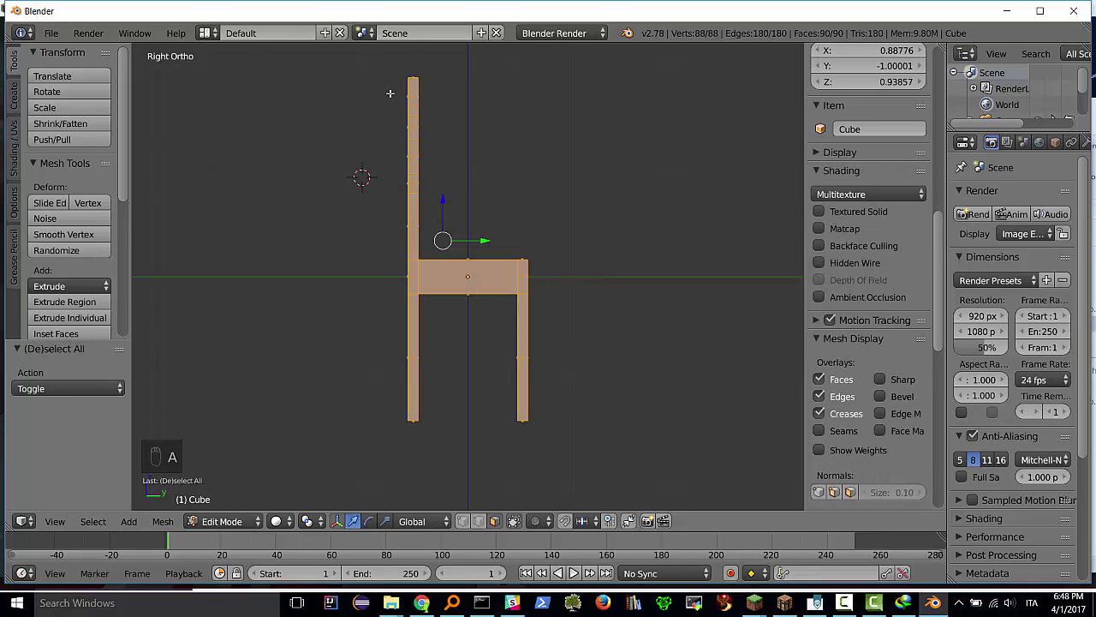
key("a")
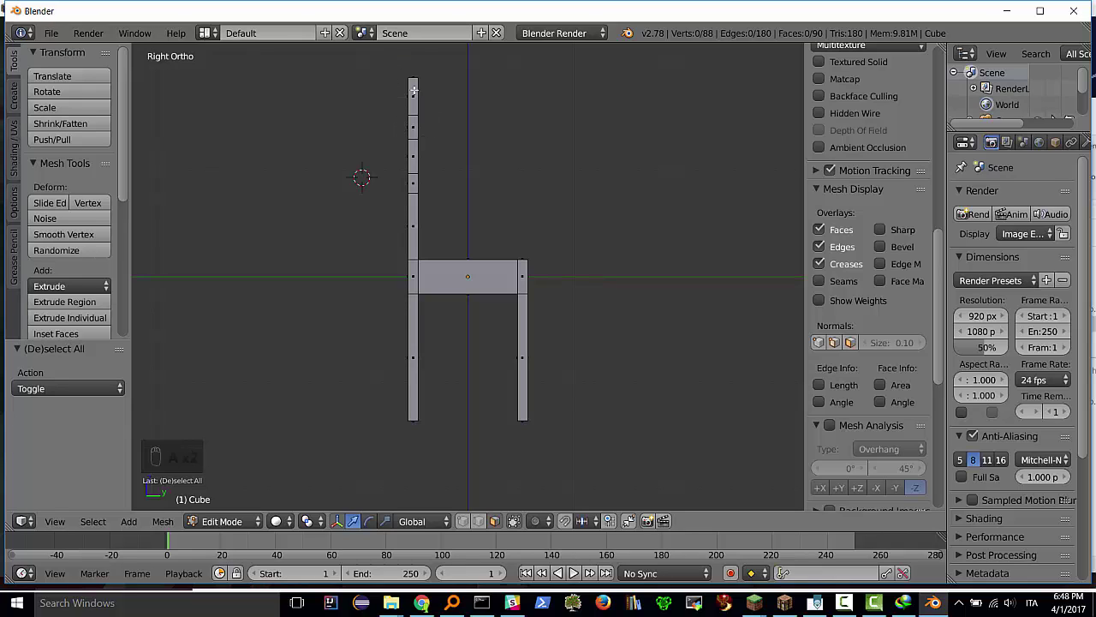
key("v")
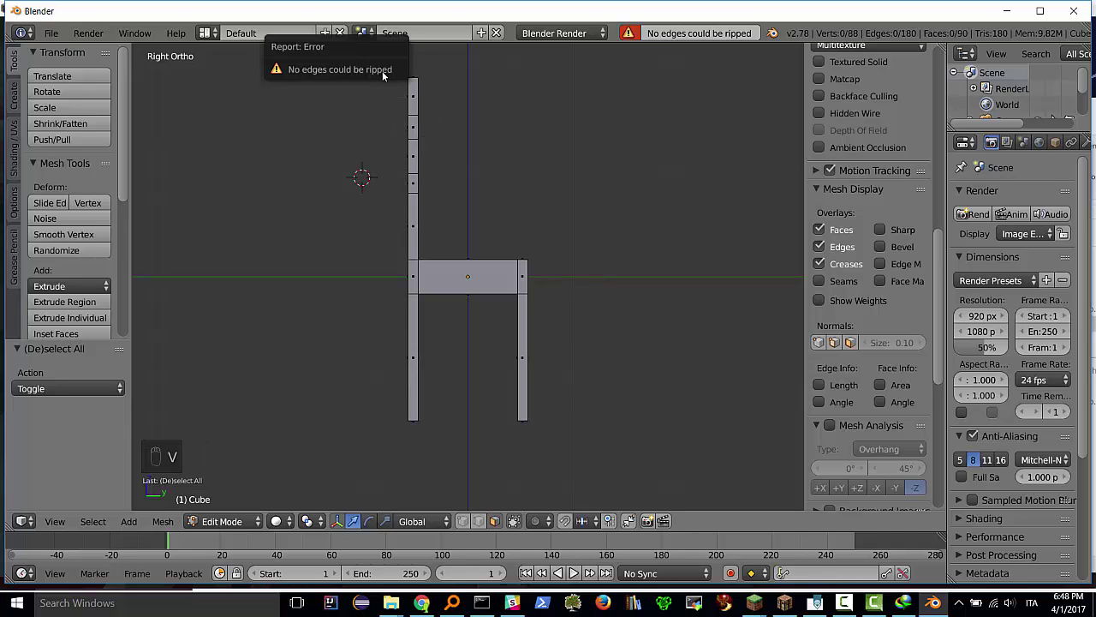
key("b")
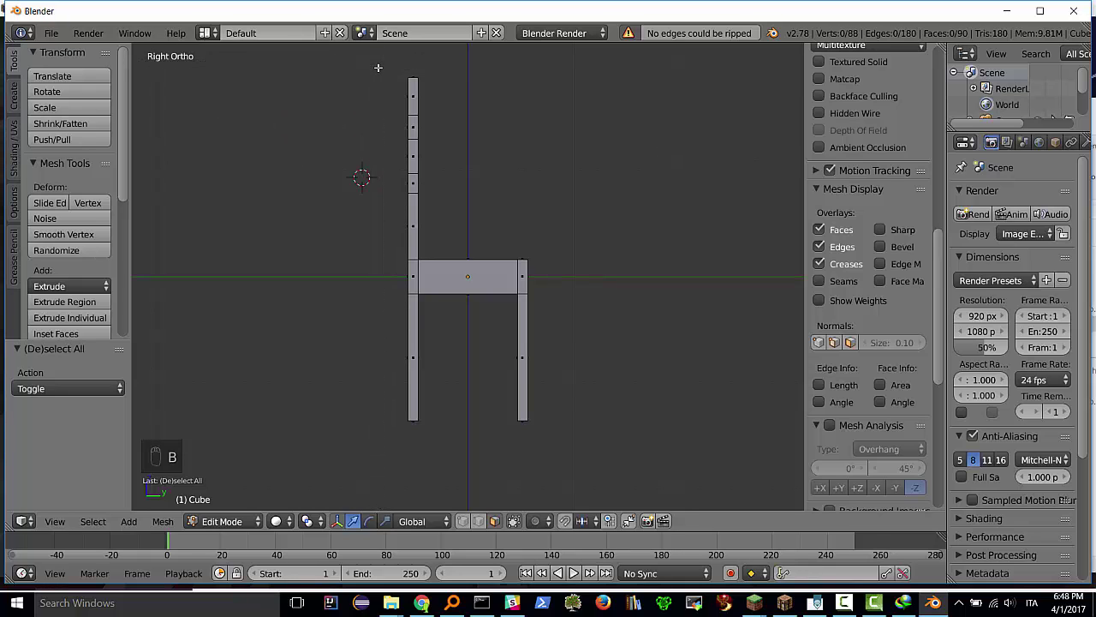
key("z")
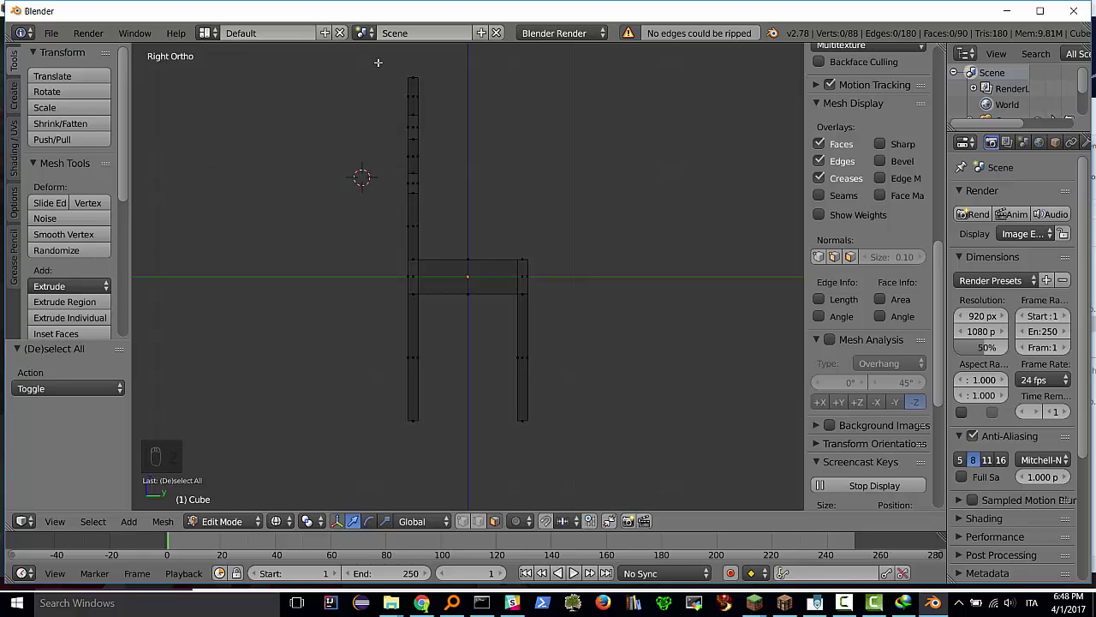
Box-select the upper backrest vertices, tilt them backward, and return to solid display
key("b")
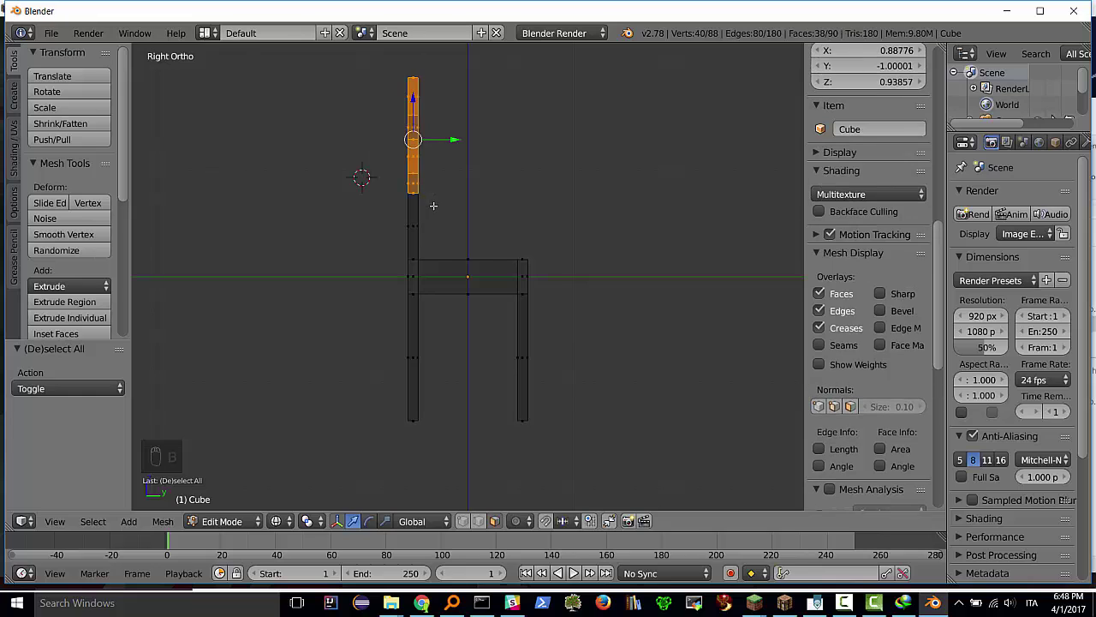
key("r")
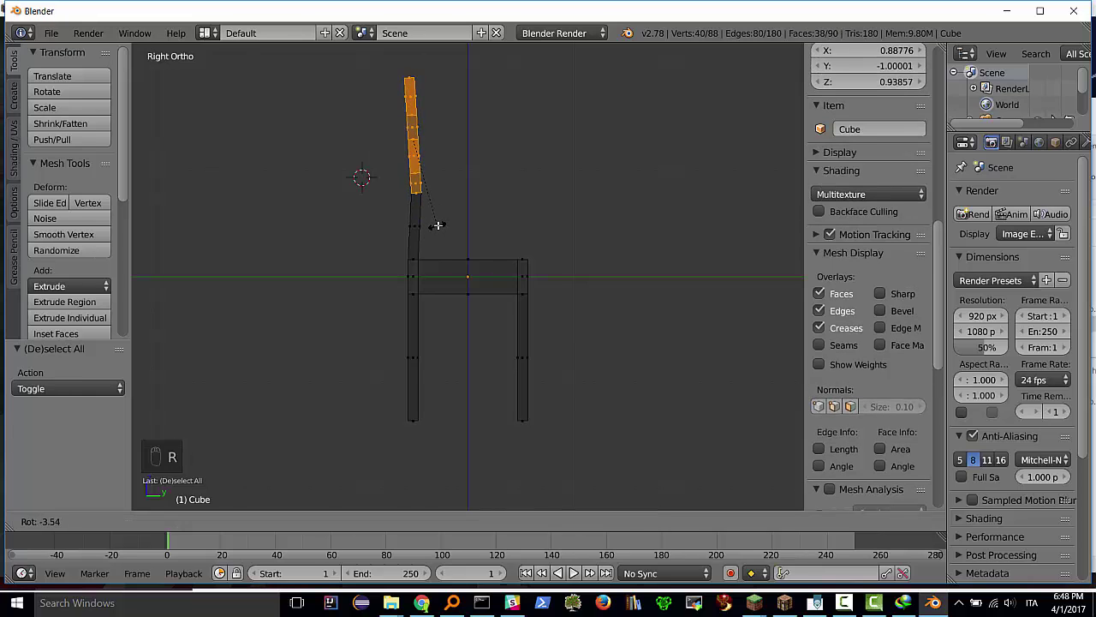
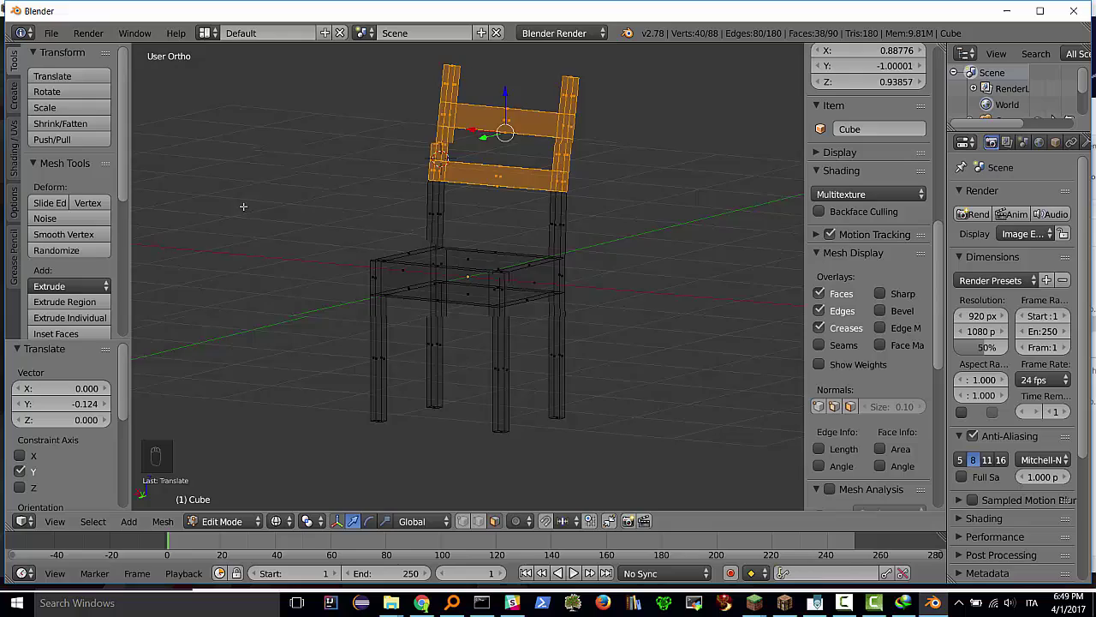
key("z")
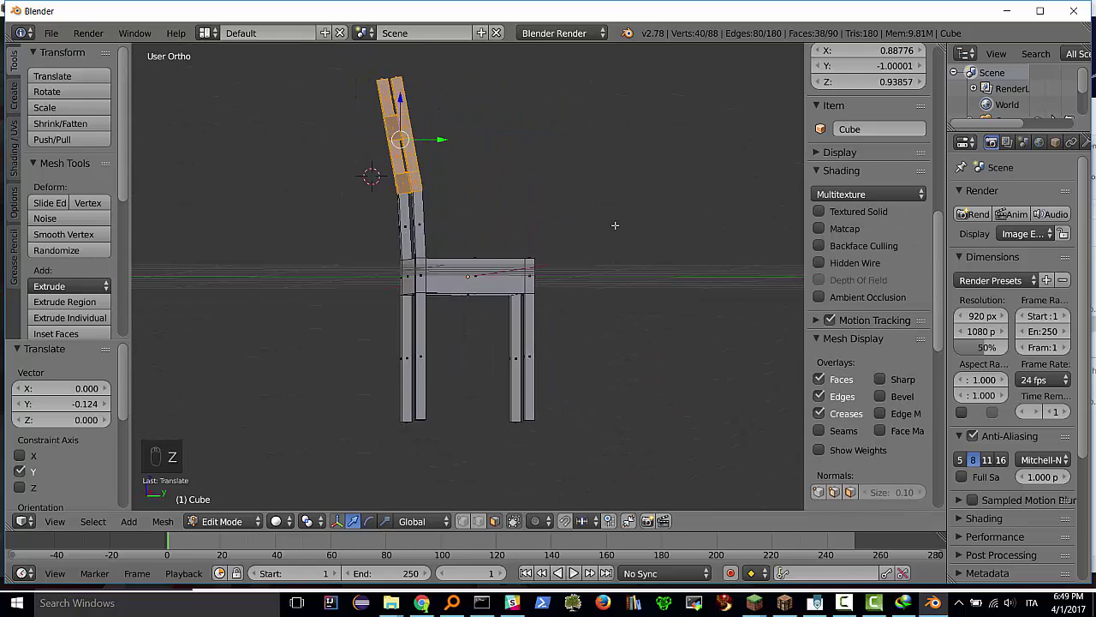
Add a Bevel modifier with width 0.1 and 2 segments and inspect the rounded seat edges
key("Tab")
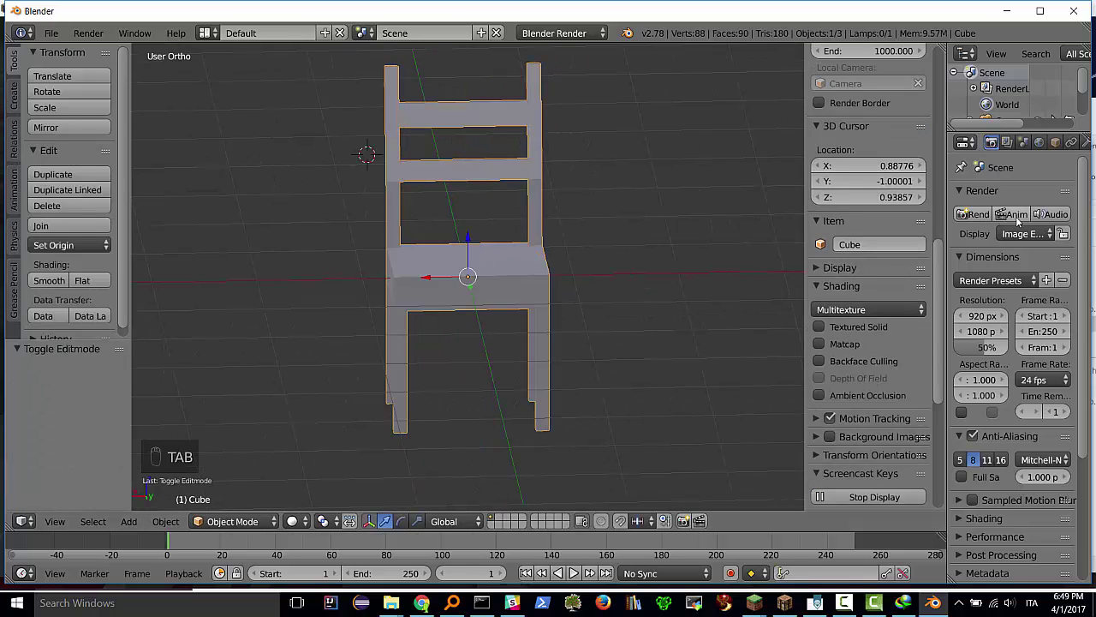
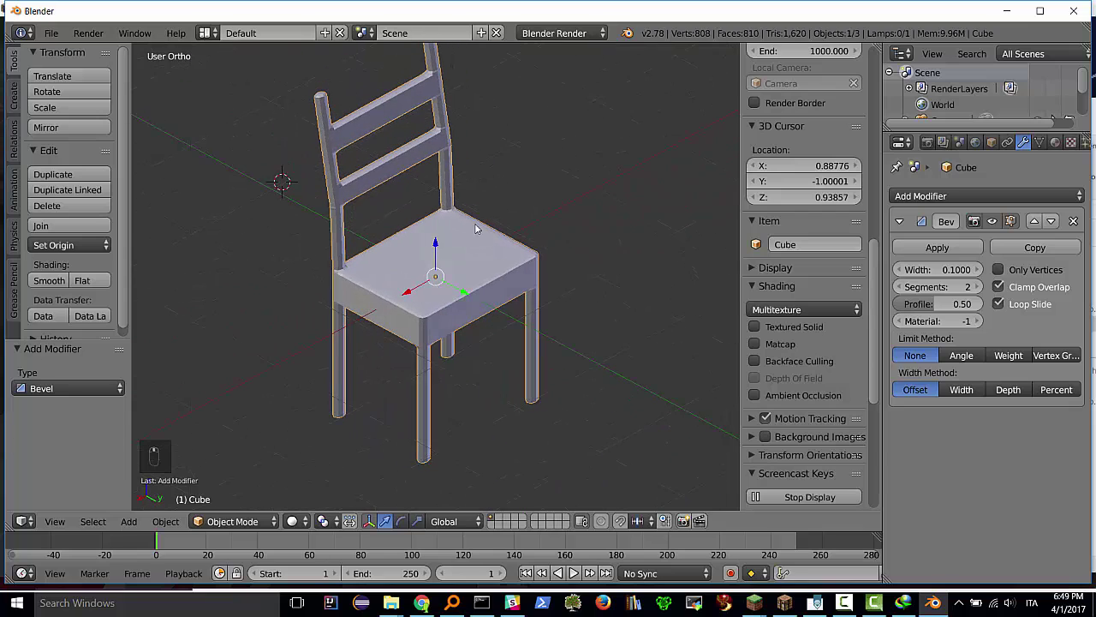
left_click_drag(428, 236, 408, 267)
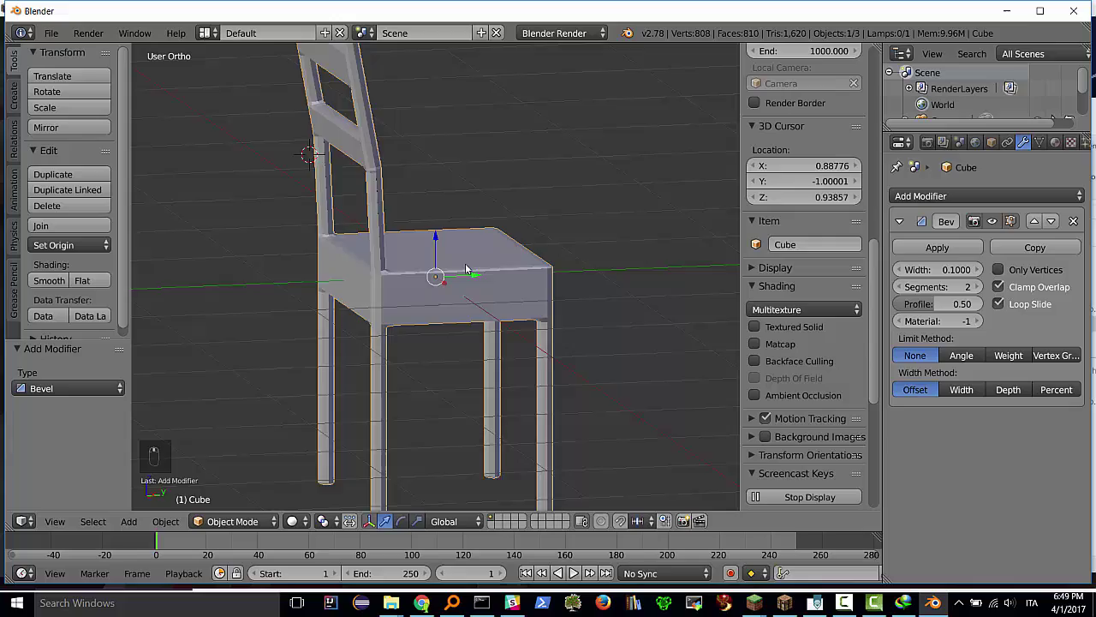
middle_click(534, 262)
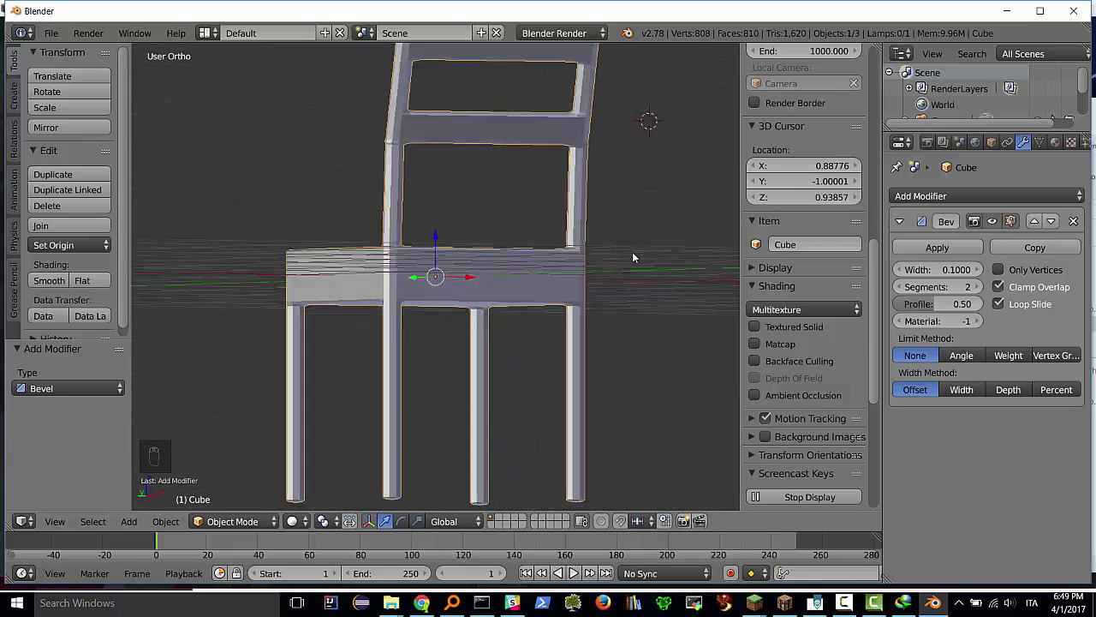
middle_click(723, 270)
middle_click(204, 269)
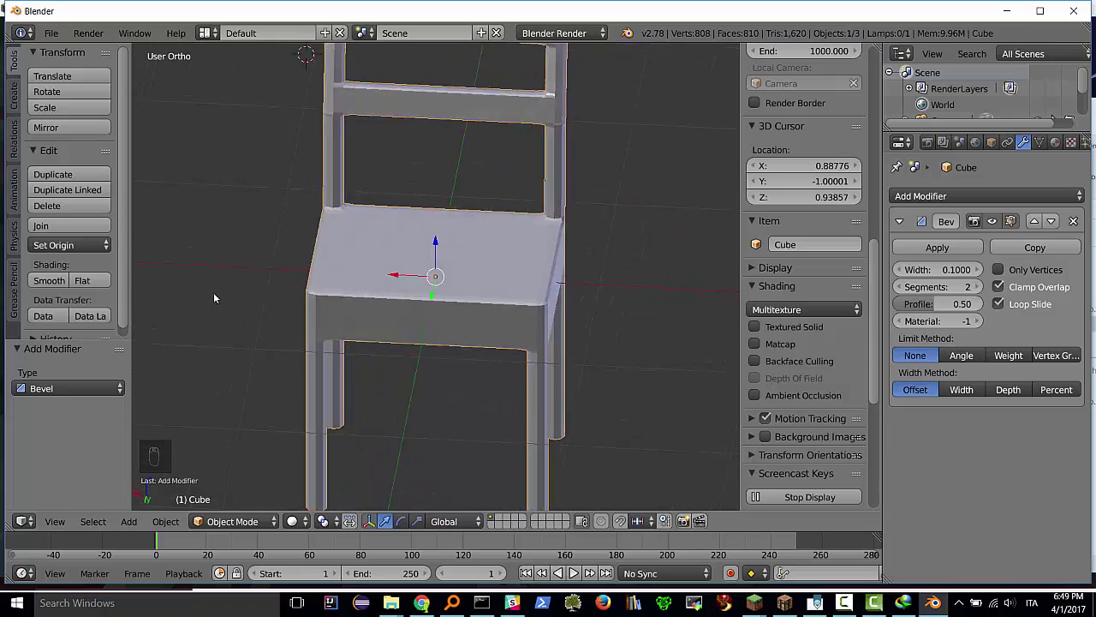
middle_click(228, 295)
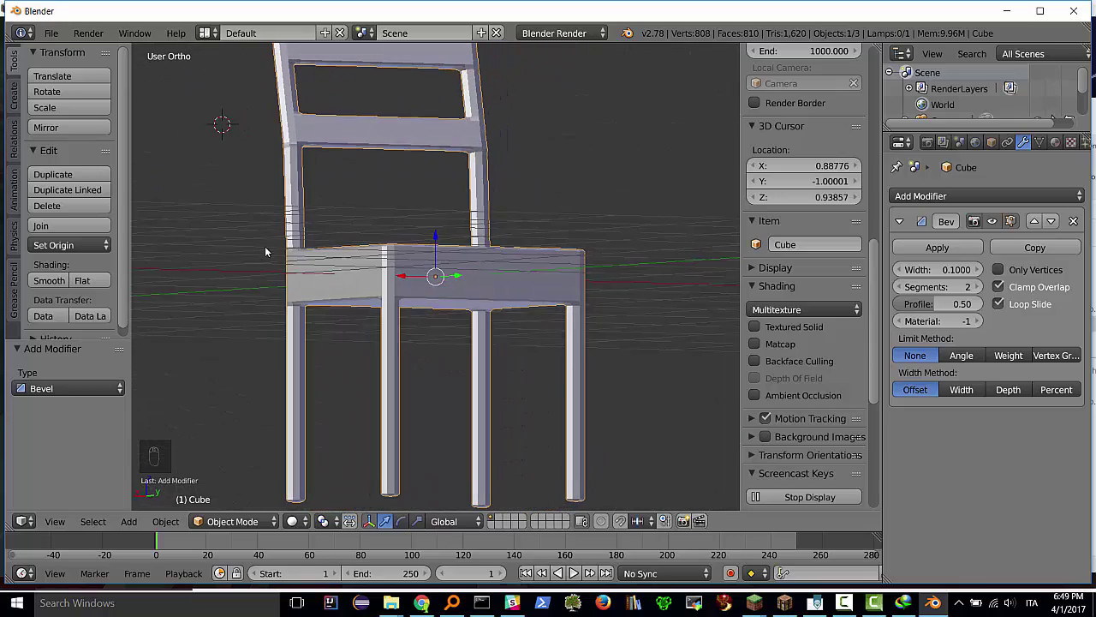
Give the chair smooth shading, raise the bevel to 3 segments and apply it to the mesh
left_click_drag(265, 253, 190, 295)
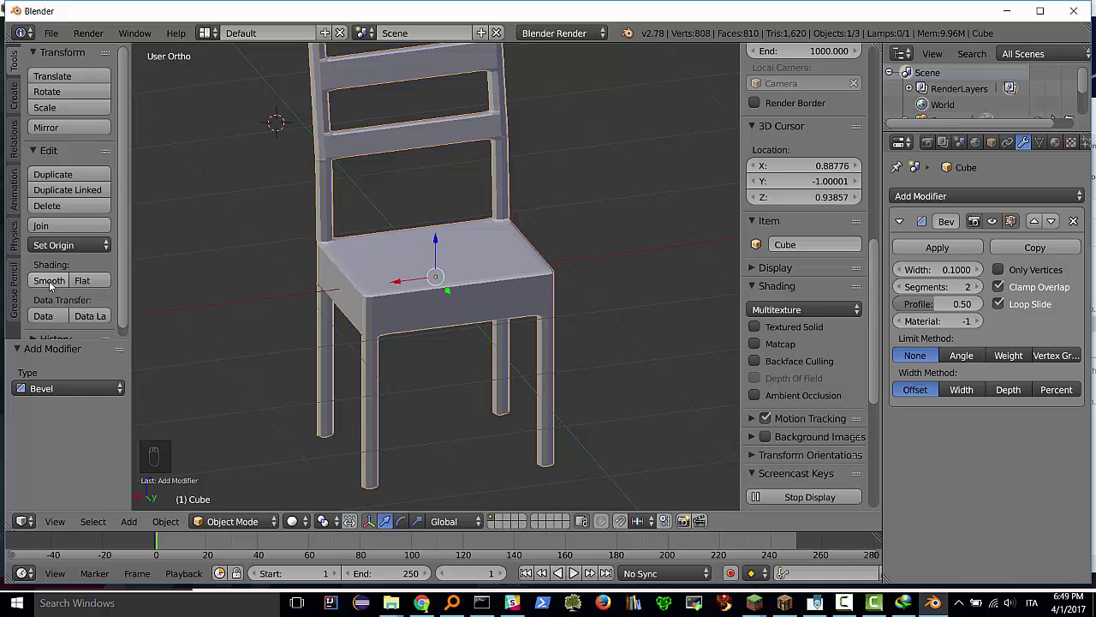
left_click_drag(48, 283, 414, 257)
middle_click(414, 257)
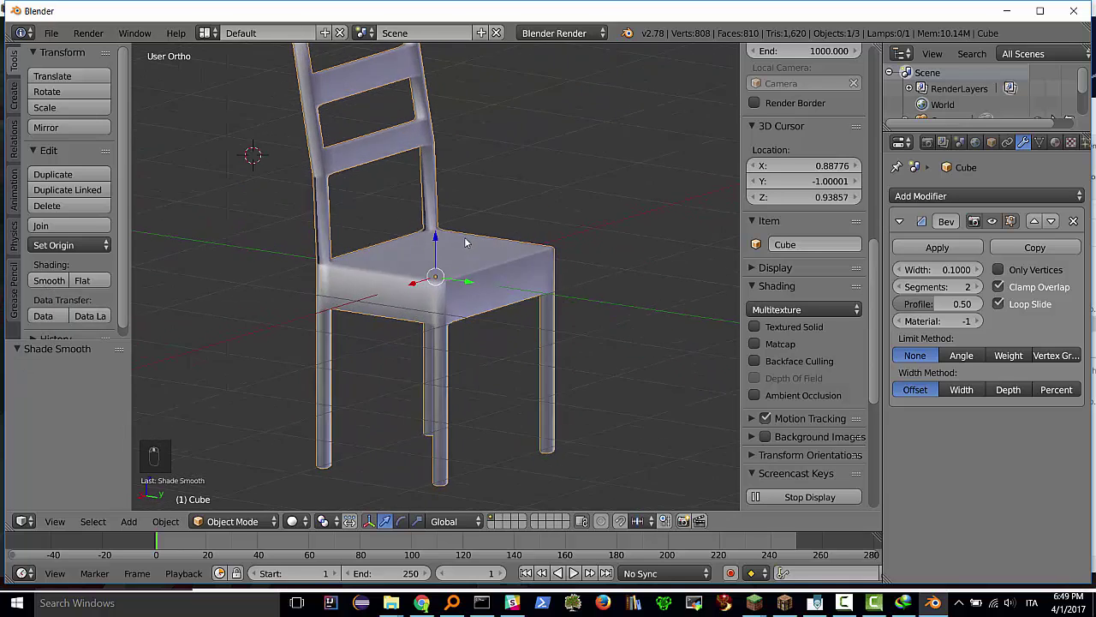
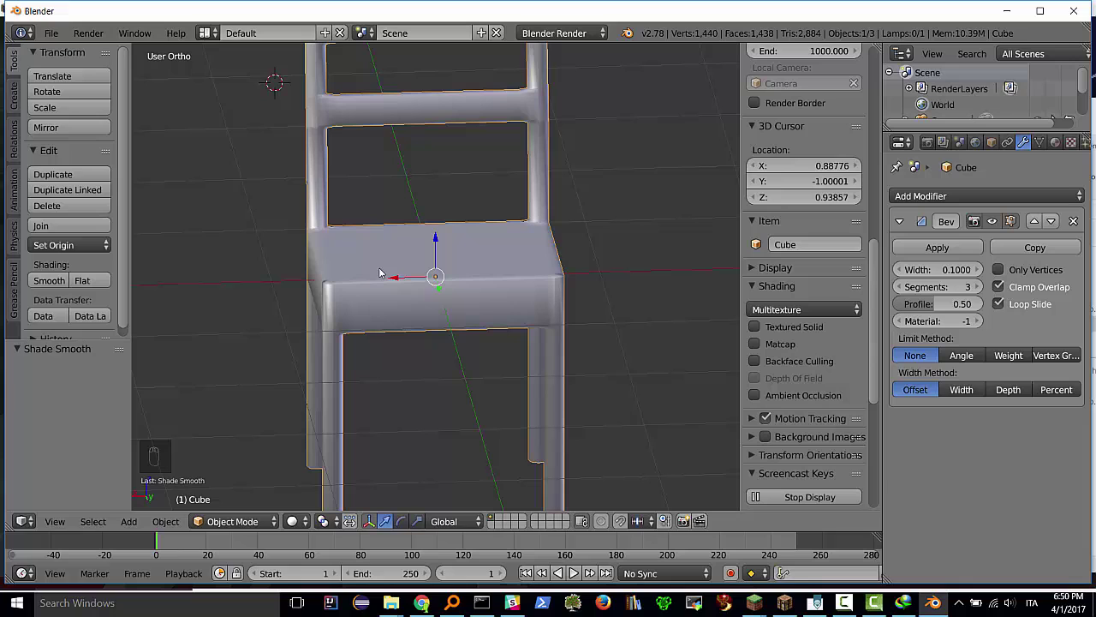
middle_click(400, 260)
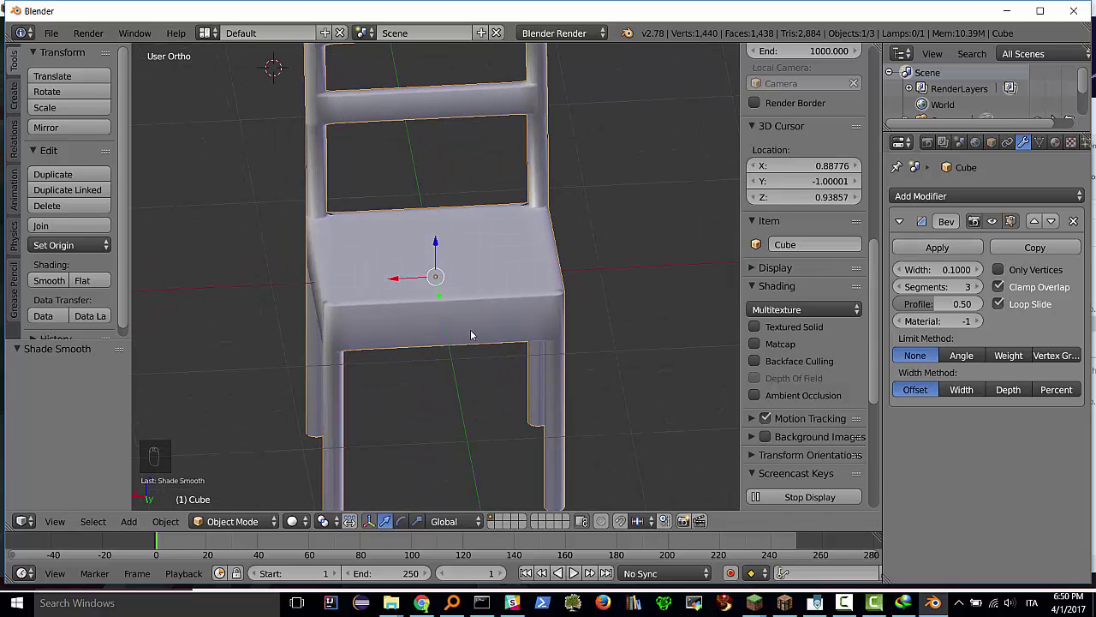
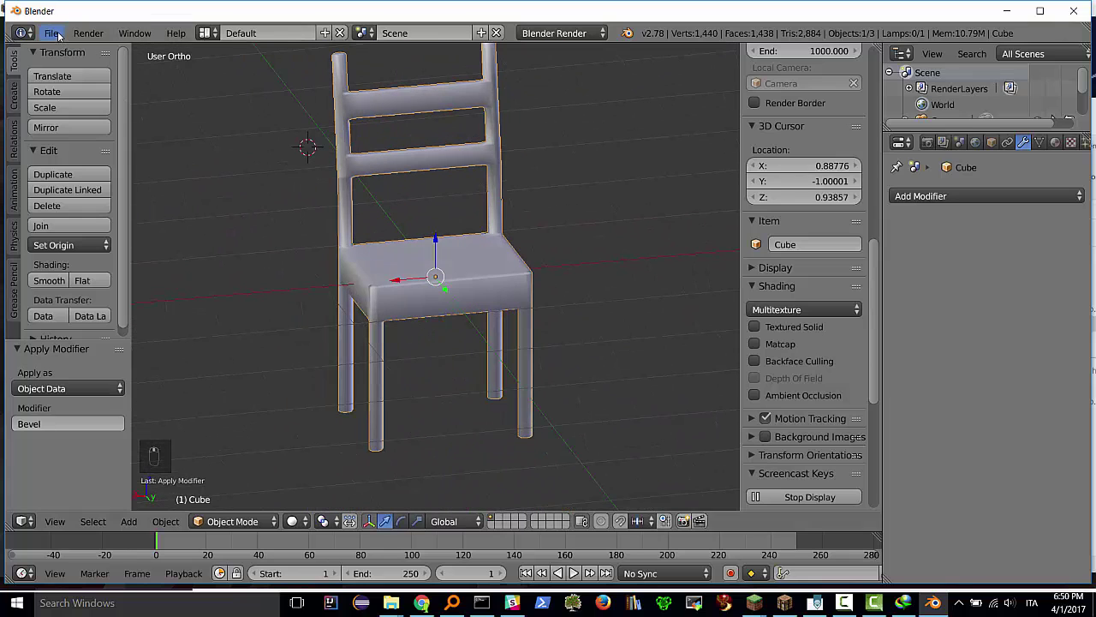
Save the chair as sedia.blend in Documents and review it from front and angled views
left_click(59, 35)
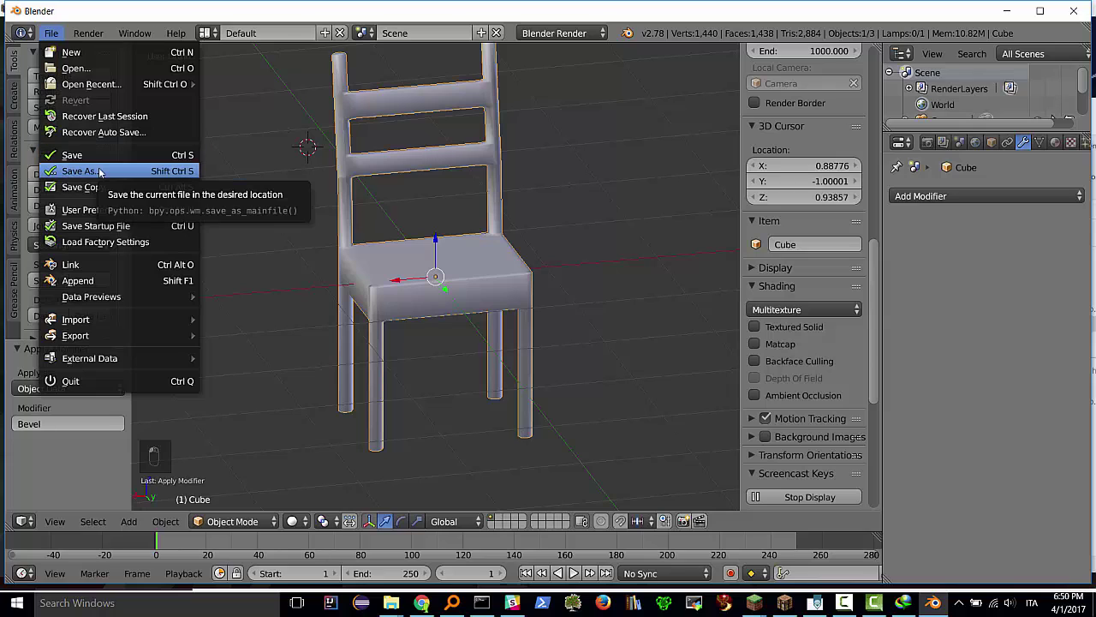
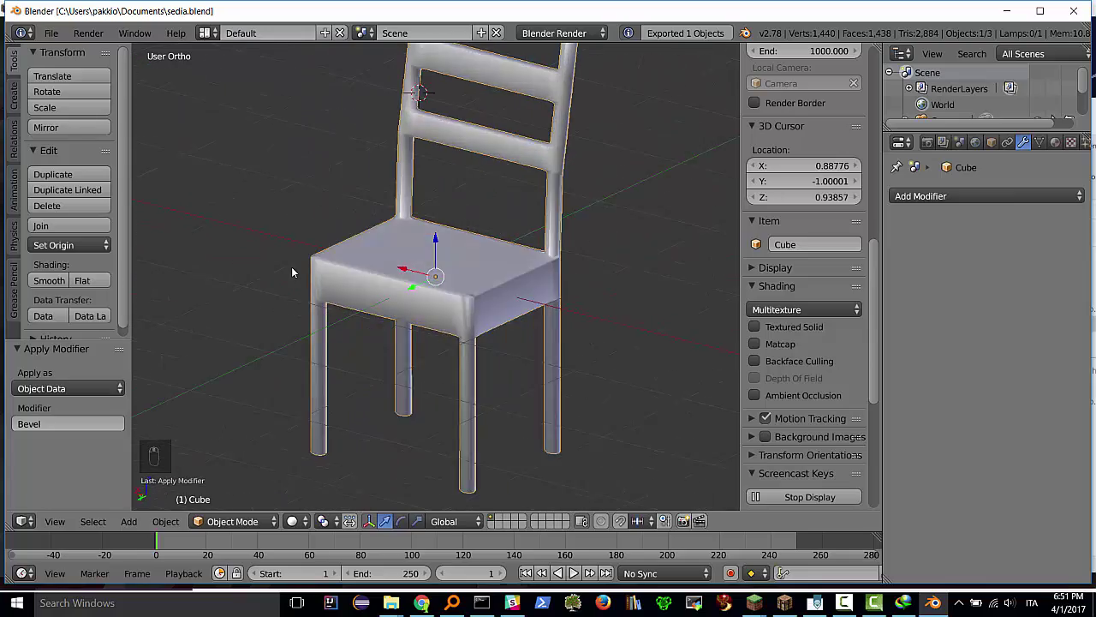
middle_click(295, 256)
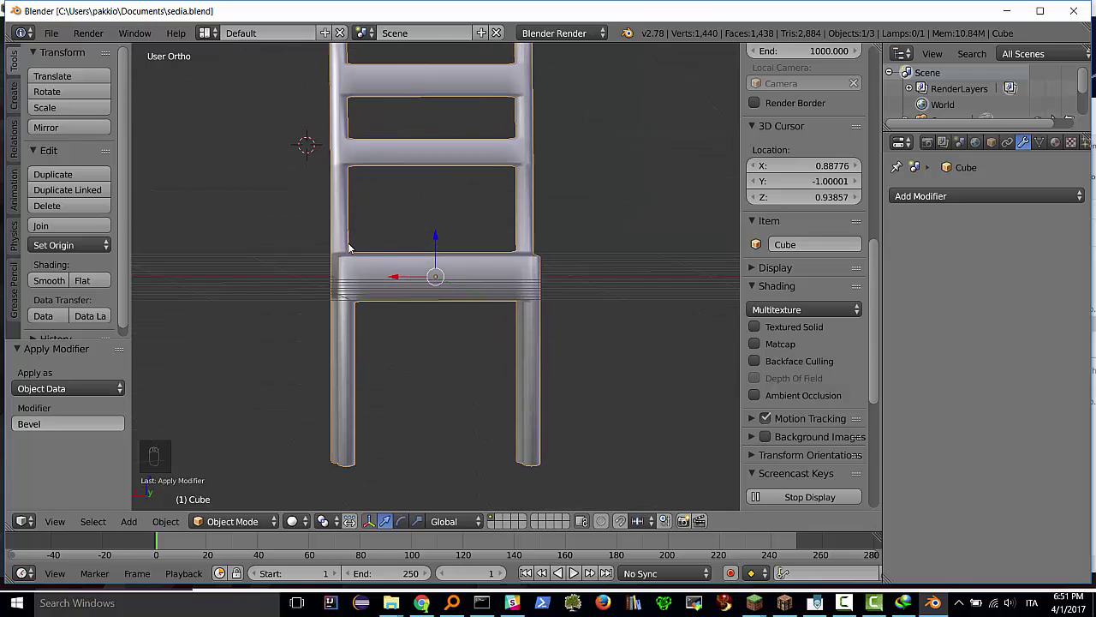
middle_click(363, 261)
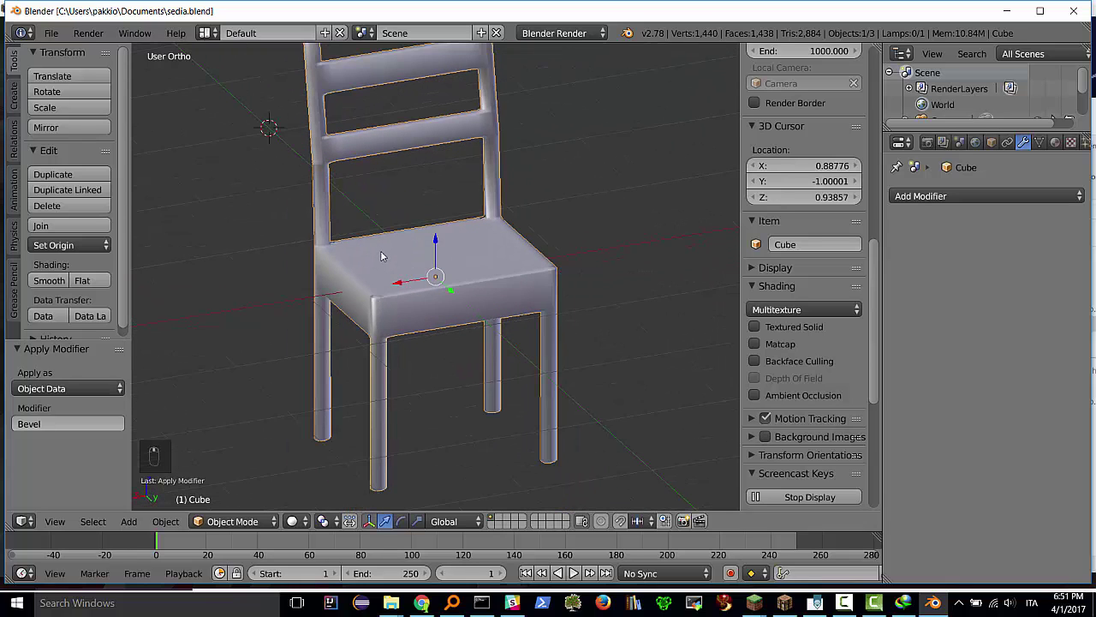
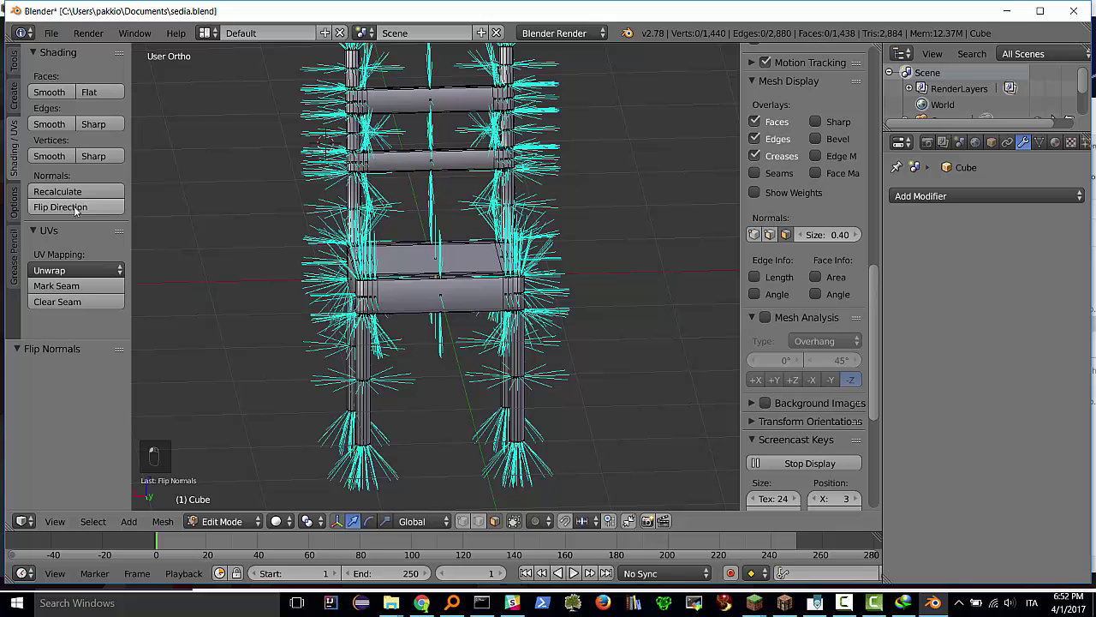
Select the whole chair mesh, flip its normals and shorten their display size to 0.20
key("a")
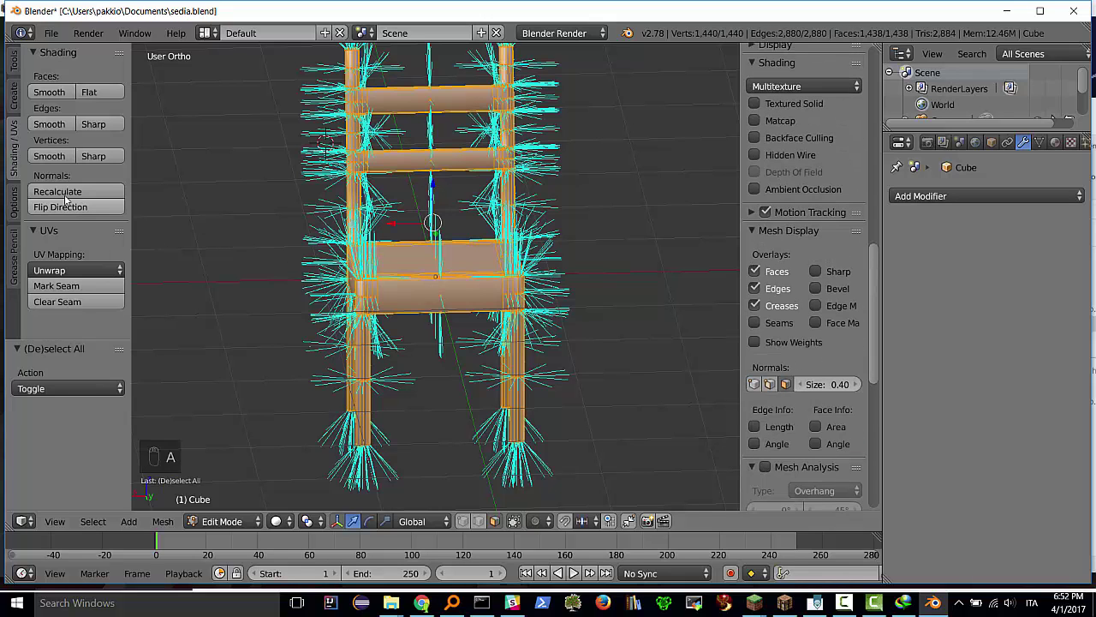
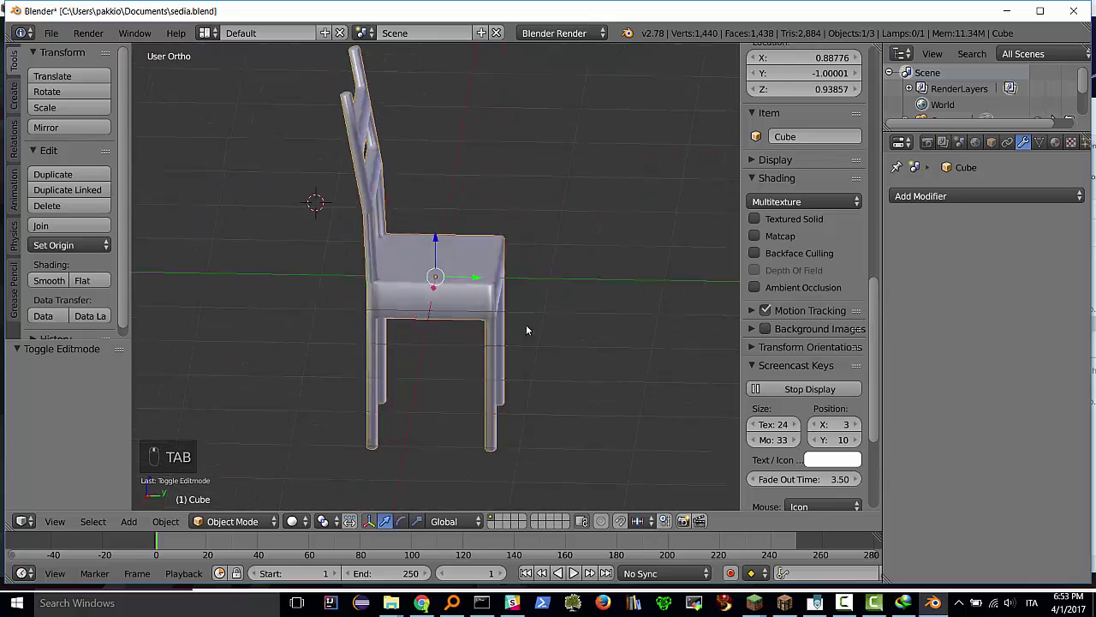
Return to Object Mode and orbit around the finished smooth chair
middle_click(626, 328)
middle_click(640, 325)
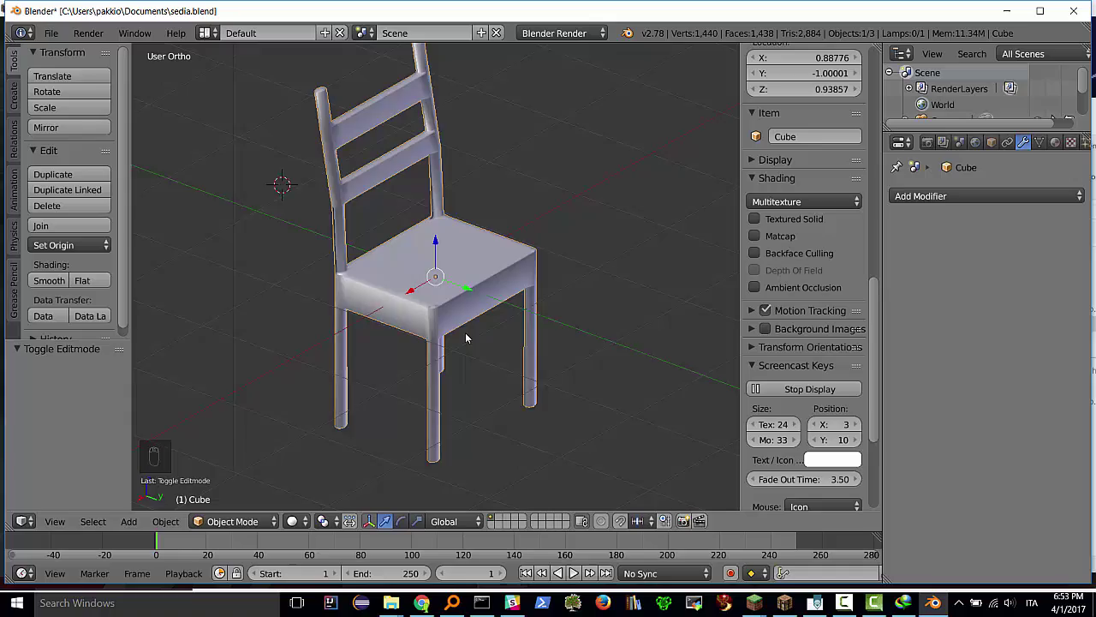